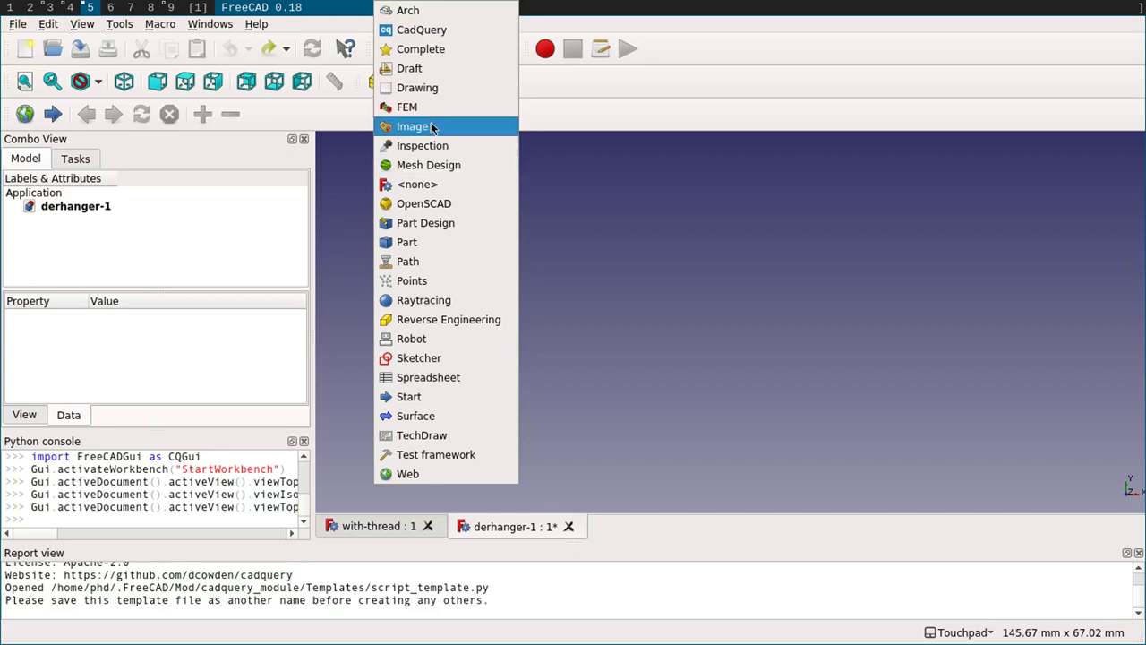
- Switch to the Image workbench from the workbench selector
{"action": "left_click", "coordinate": [432, 127]}
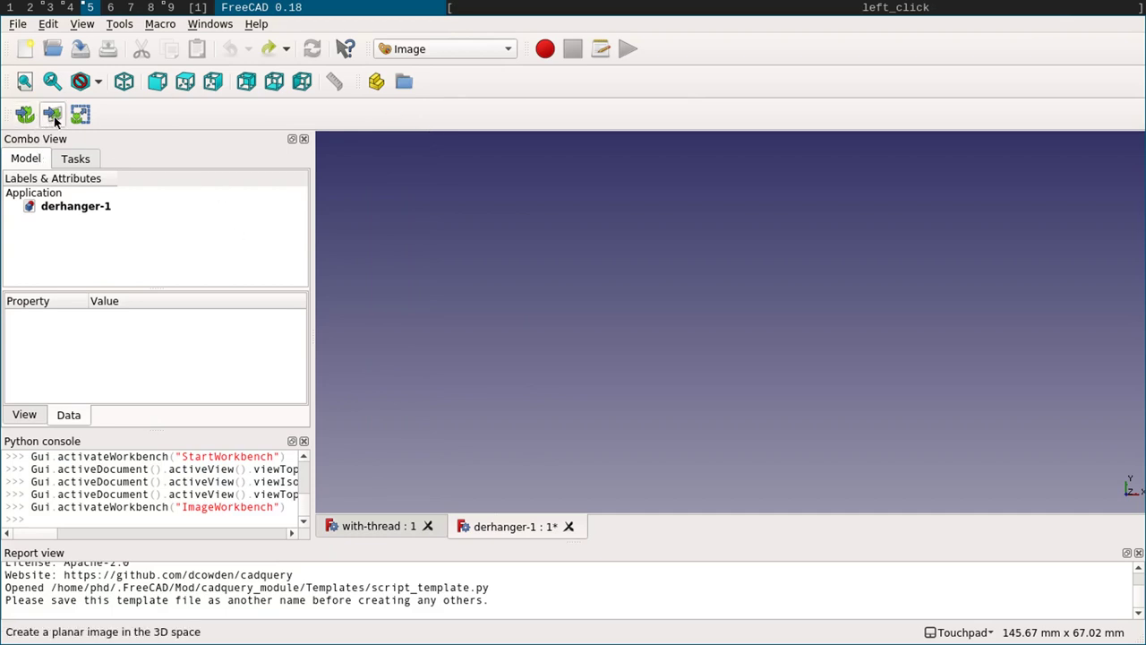
- Place the hanger photo as an image plane on the XY plane
{"action": "left_click", "coordinate": [506, 249]}
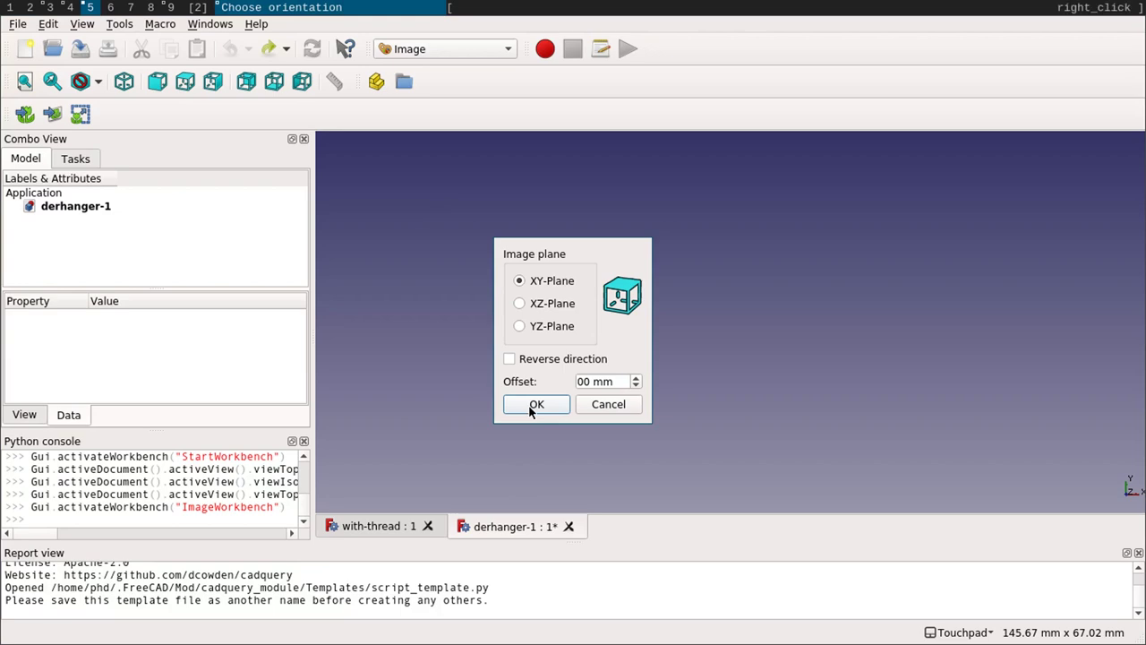
- Start scaling the image plane to real dimensions using the ruler
{"action": "left_click", "coordinate": [532, 412]}
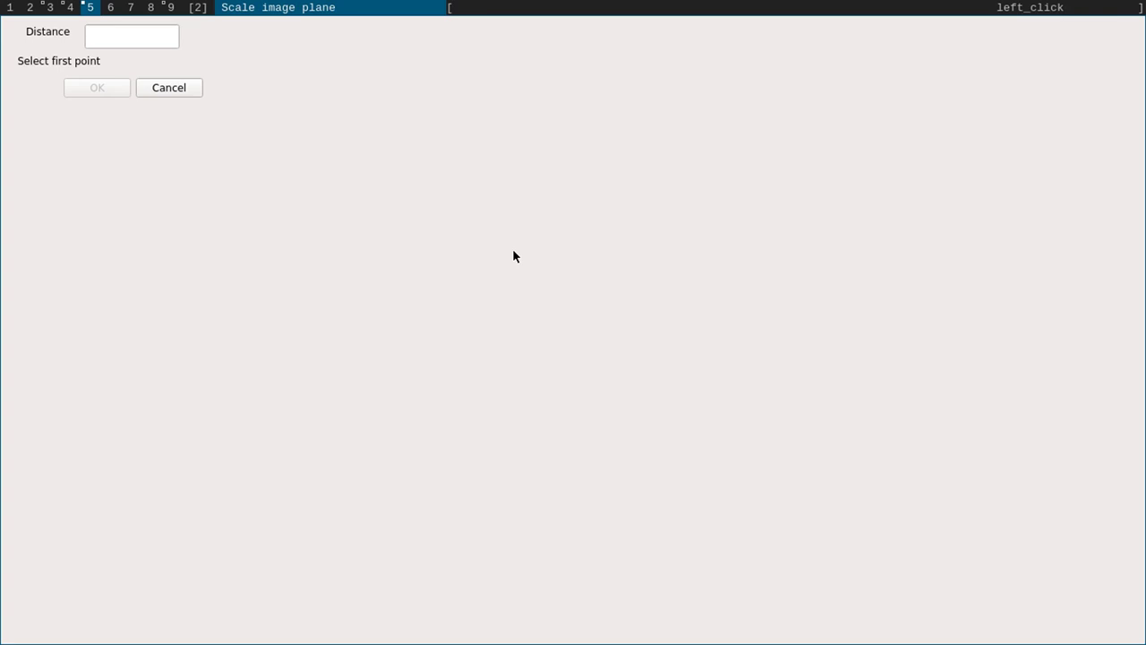
- Measure a span on the photo's ruler and set its real distance to 50.8
{"action": "key", "text": "super+j"}
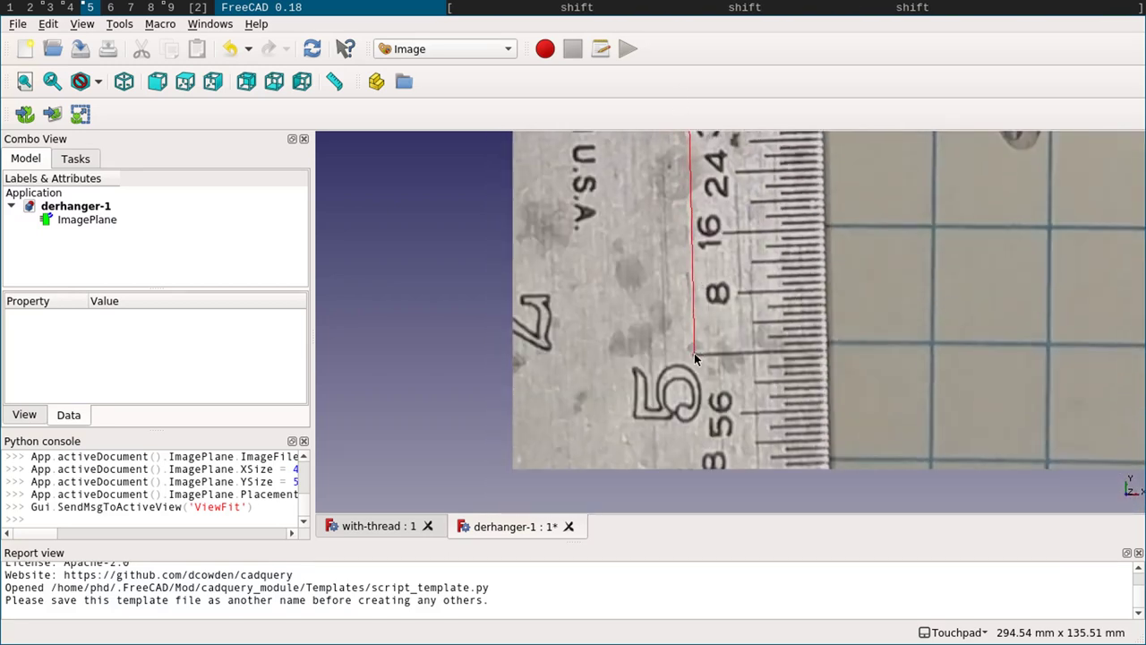
{"action": "left_click", "coordinate": [696, 358]}
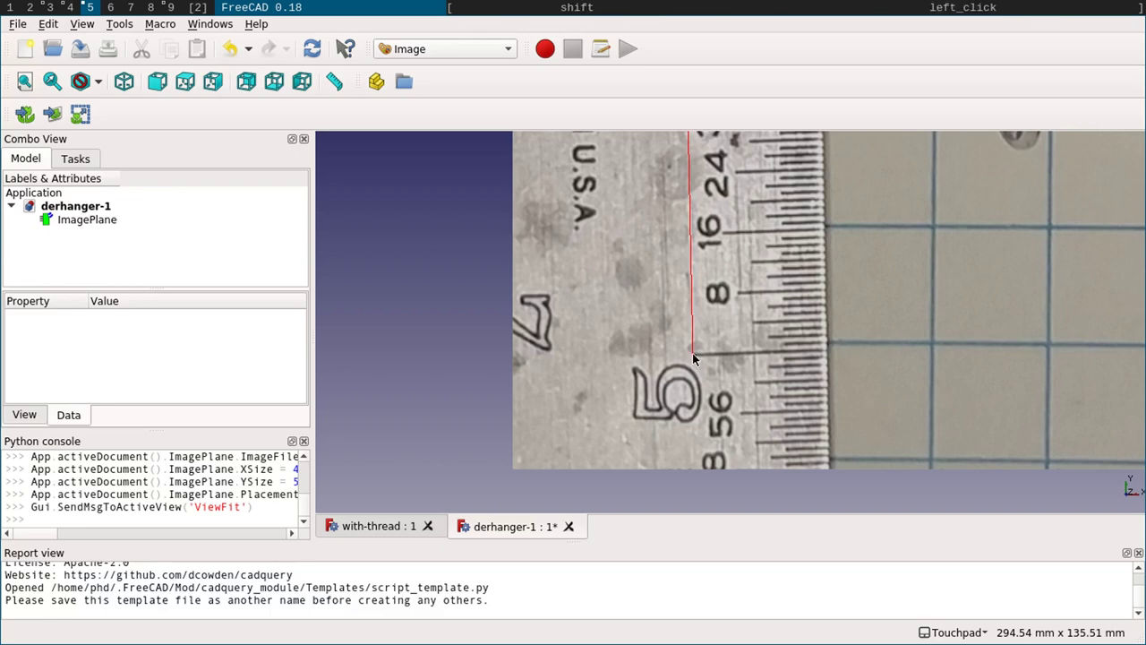
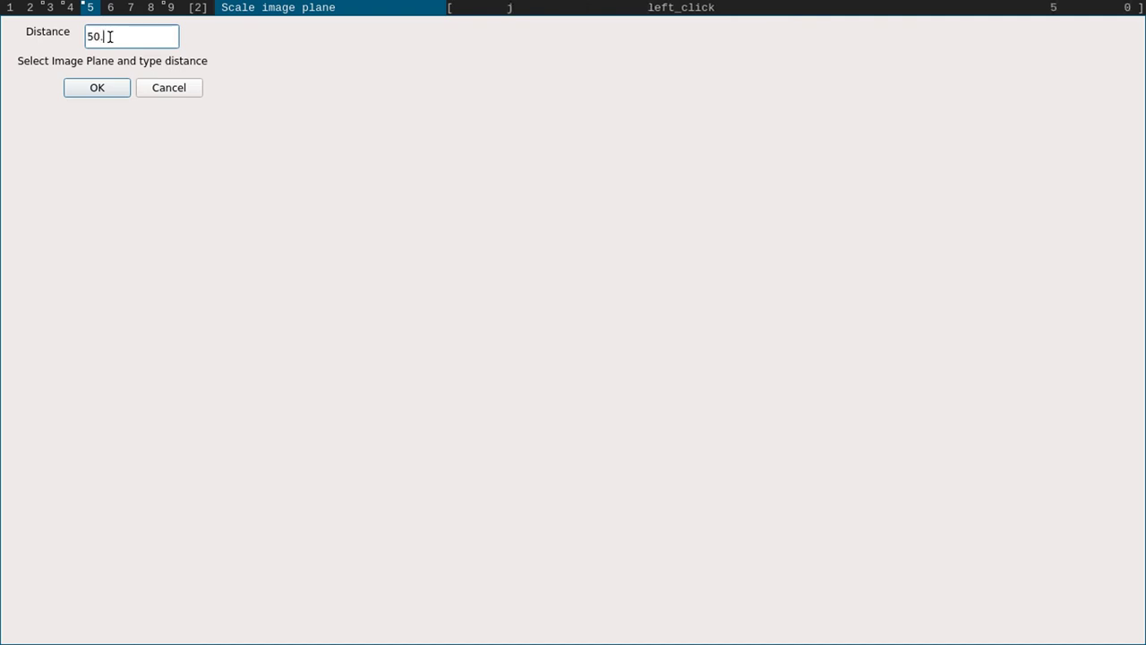
{"action": "key", "text": "Return"}
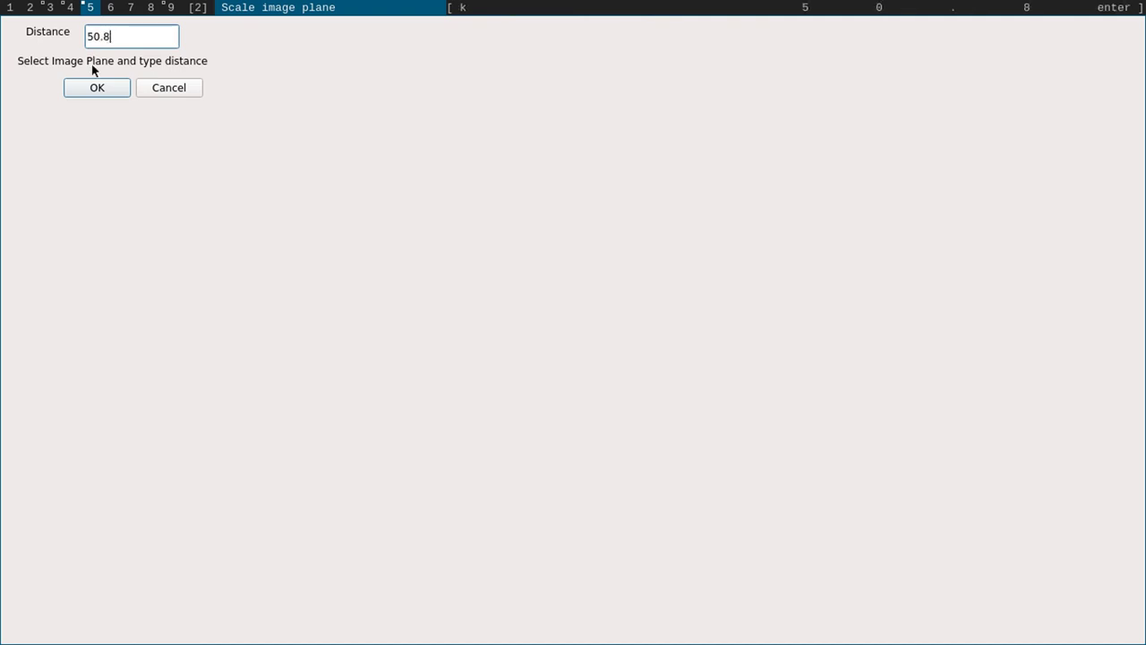
{"action": "left_click", "coordinate": [96, 83]}
{"action": "key", "text": "j"}
{"action": "left_click", "coordinate": [103, 221]}
{"action": "key", "text": "j"}
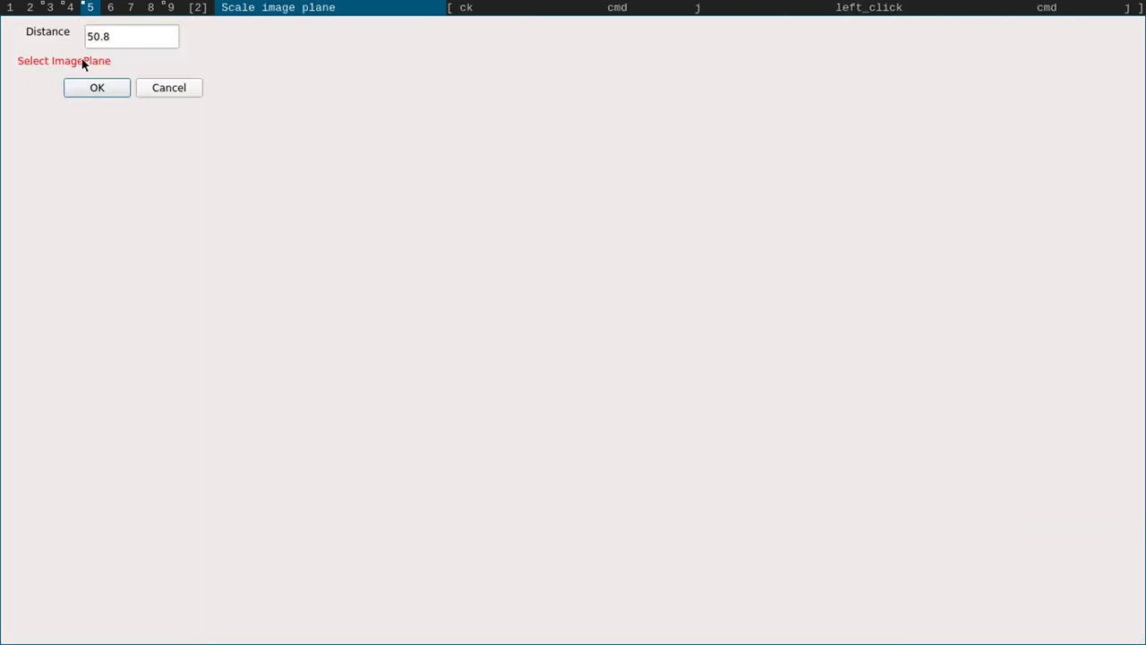
- Select ImagePlane so the 50.8 scale is applied to the photo
{"action": "left_click", "coordinate": [98, 88]}
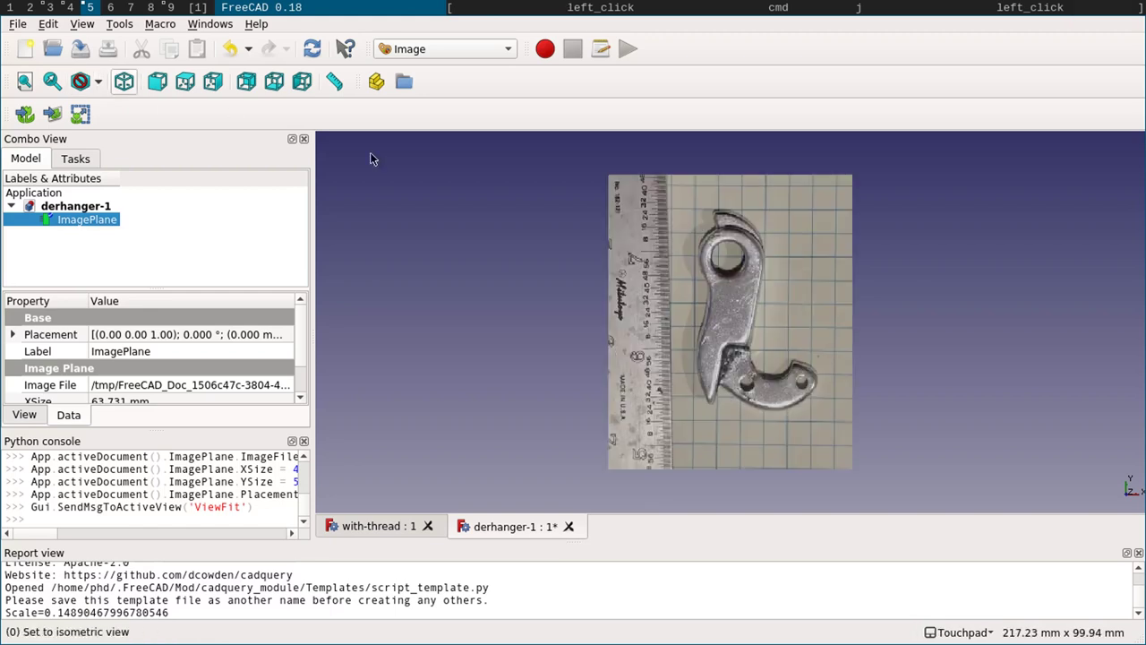
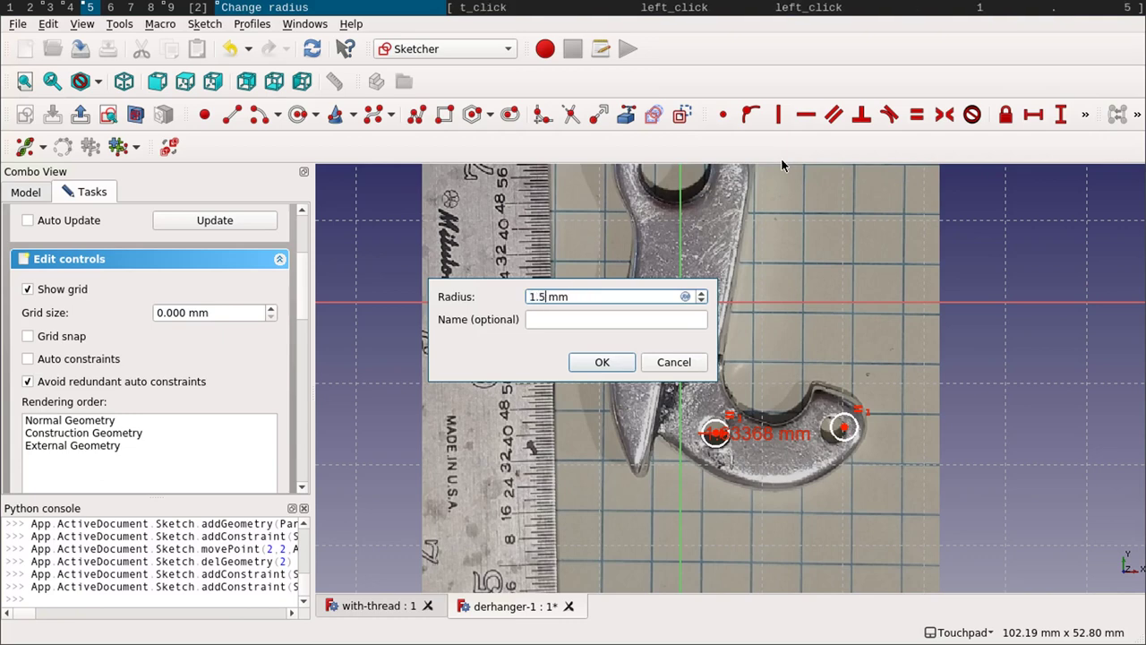
- Confirm the 1.5 mm radius constraint on the lower-left hole circle
{"action": "key", "text": "Return"}
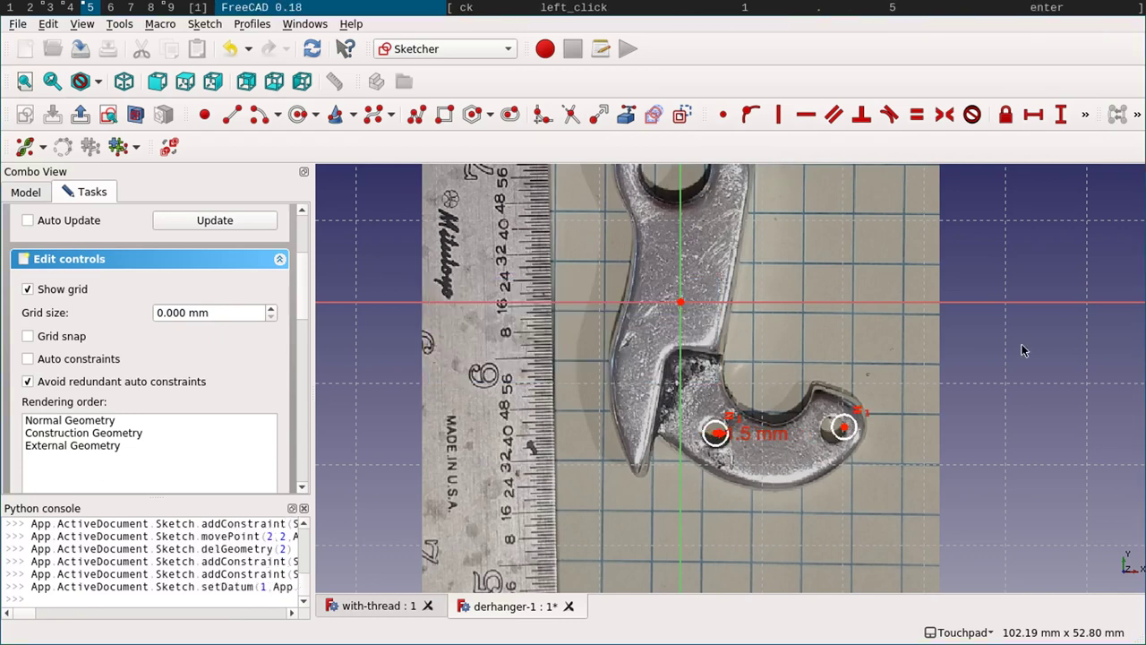
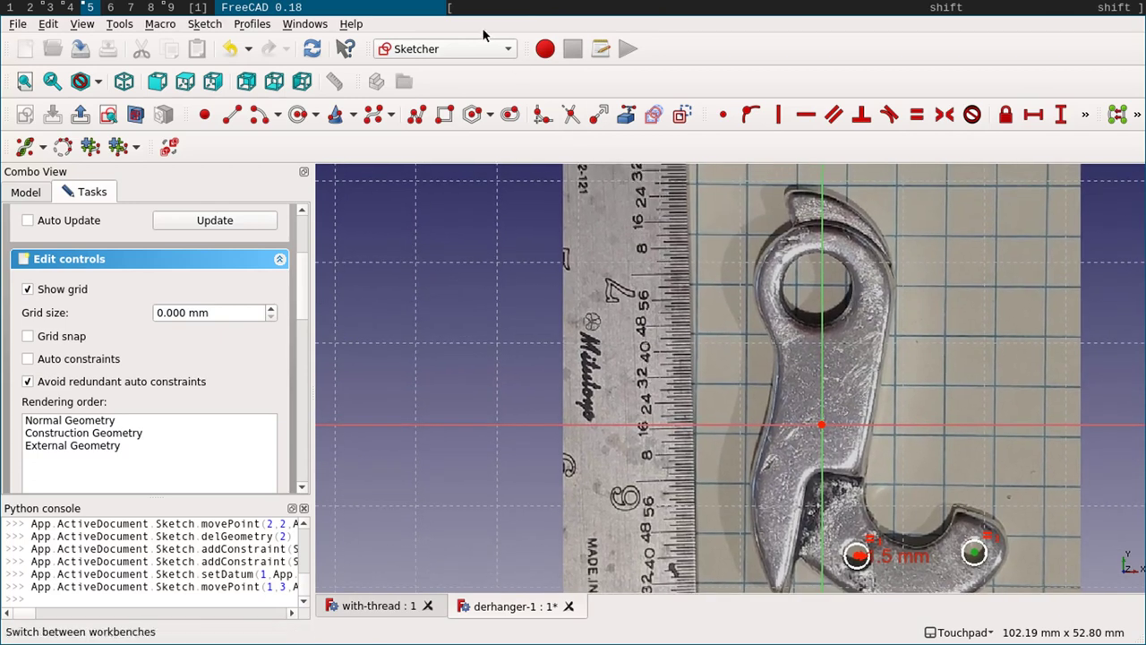
- Draw a circle over the upper mounting hole and attempt a radius constraint, dismissing the warning
{"action": "left_click", "coordinate": [297, 113]}
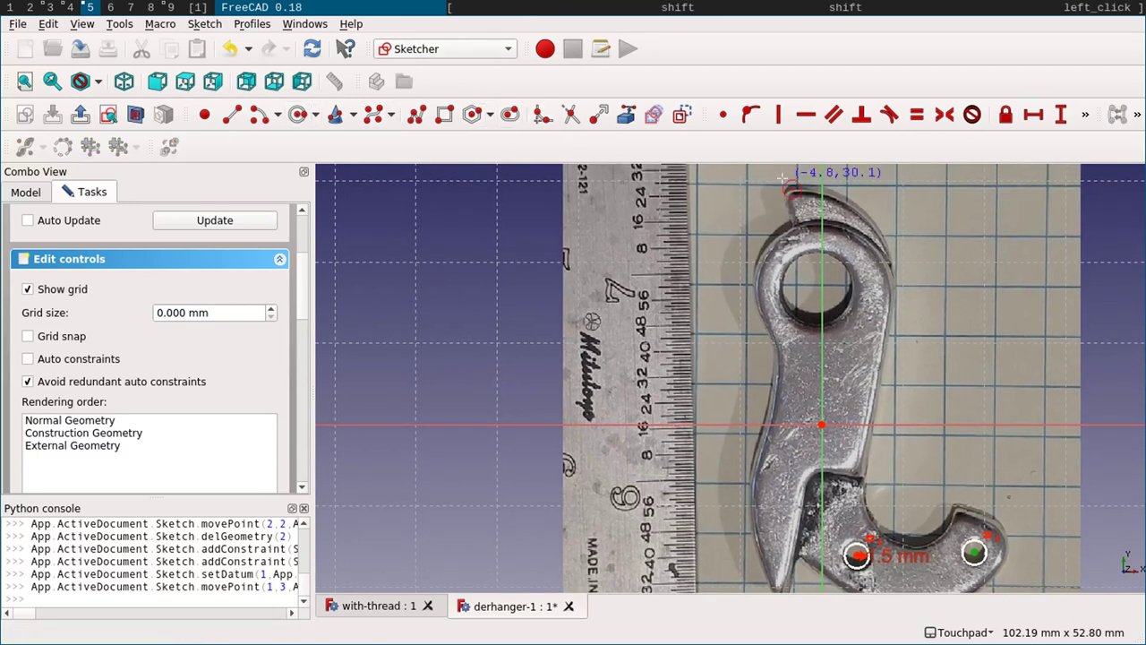
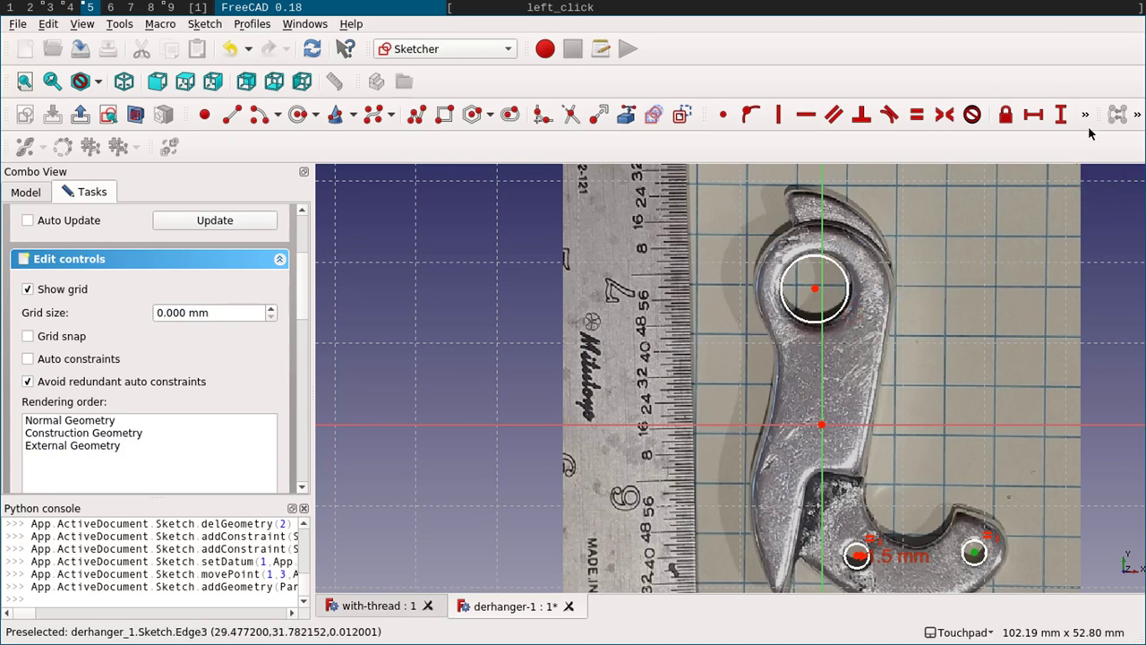
{"action": "left_click", "coordinate": [1085, 125]}
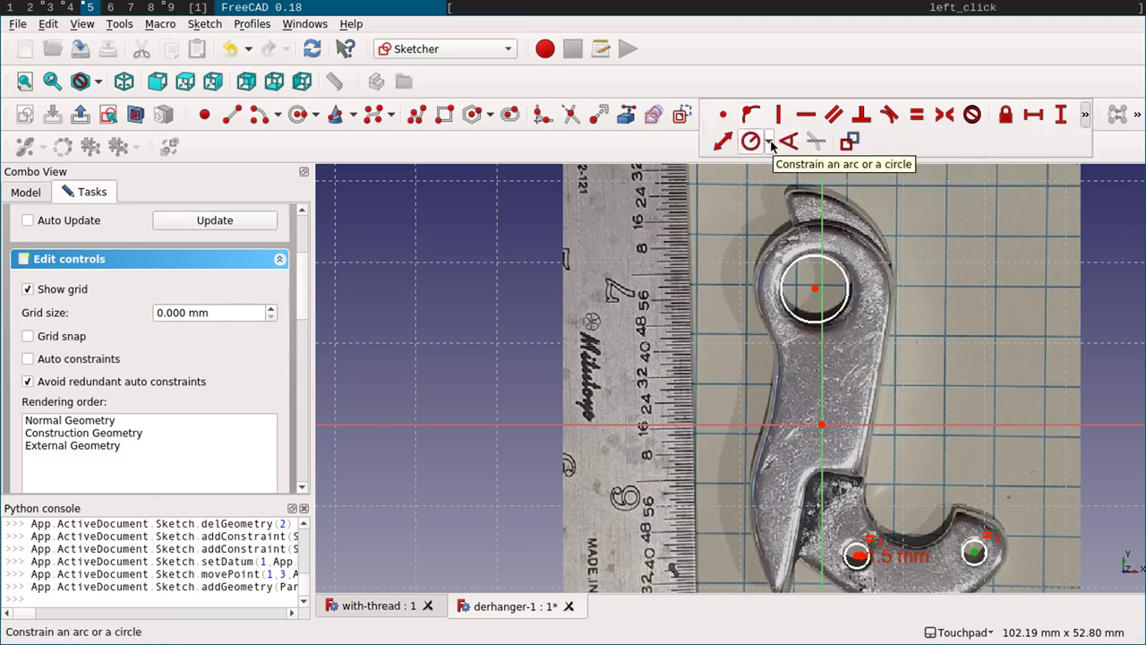
{"action": "left_click", "coordinate": [774, 148]}
{"action": "left_click", "coordinate": [790, 165]}
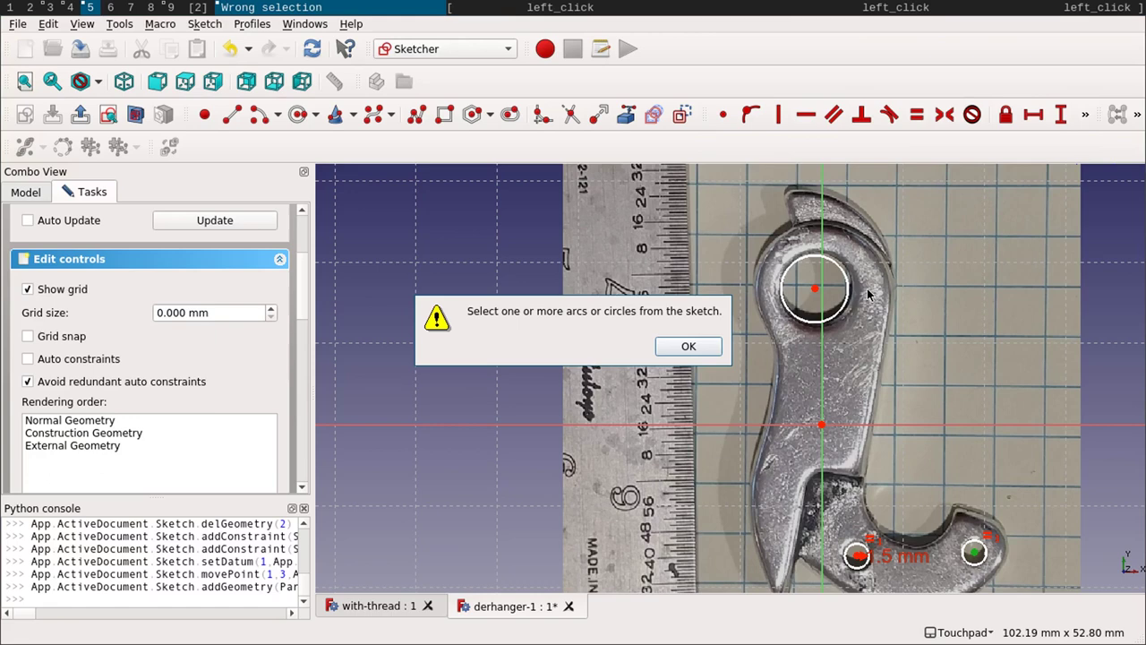
{"action": "left_click", "coordinate": [692, 354]}
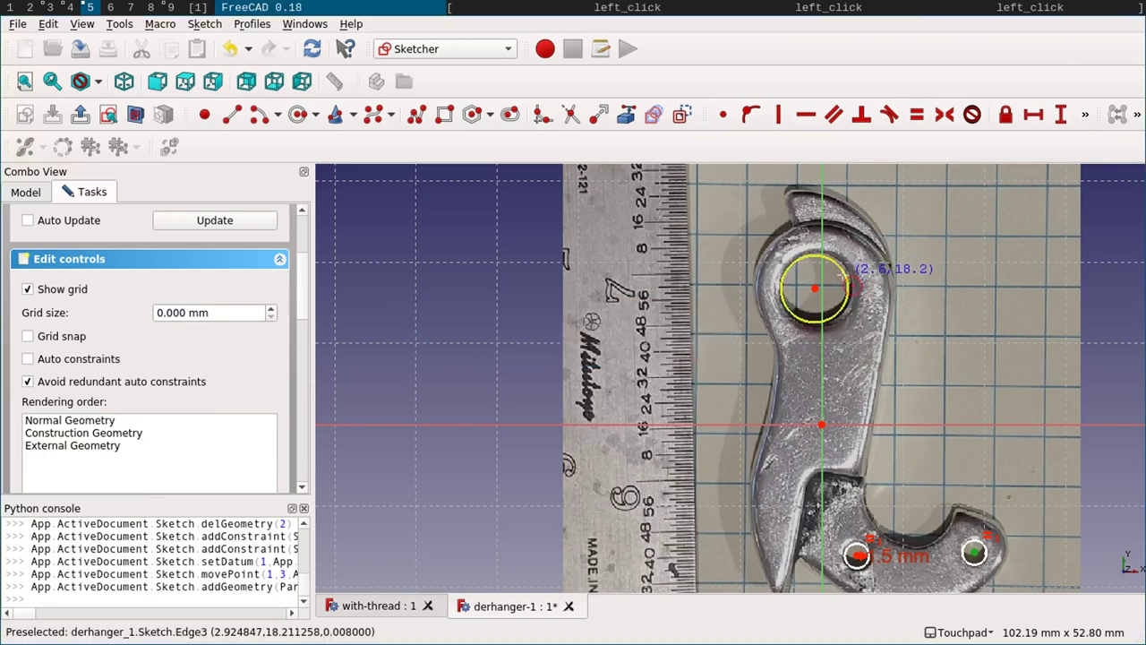
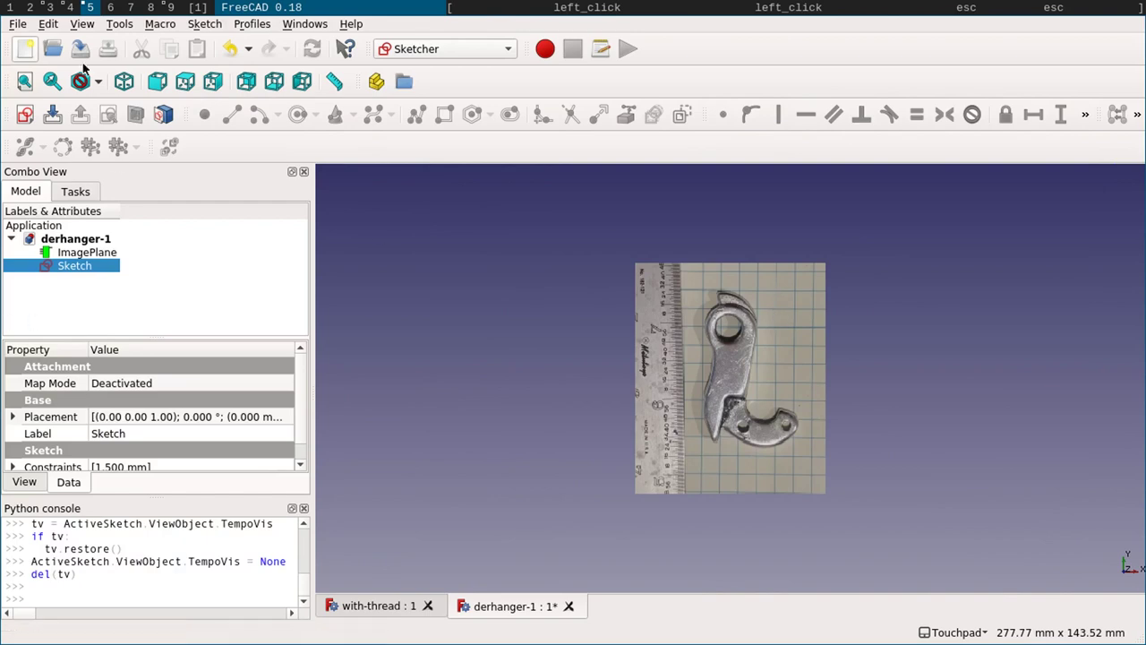
- Reopen the sketch for editing and select the upper mounting-hole circle
{"action": "left_click", "coordinate": [57, 114]}
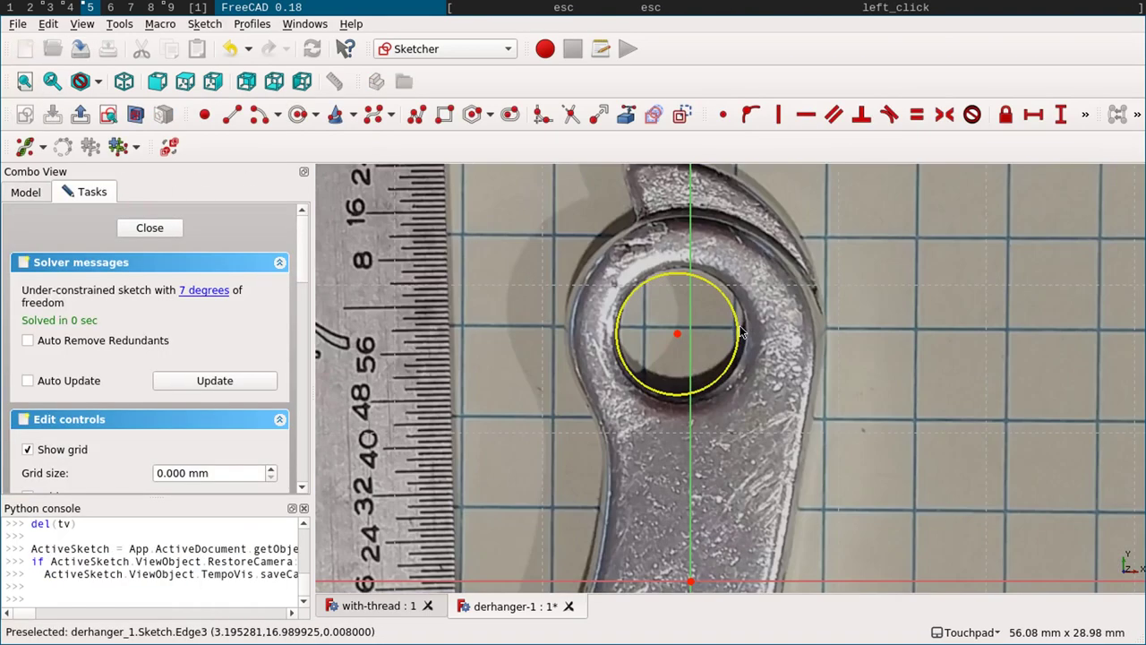
{"action": "left_click", "coordinate": [738, 330]}
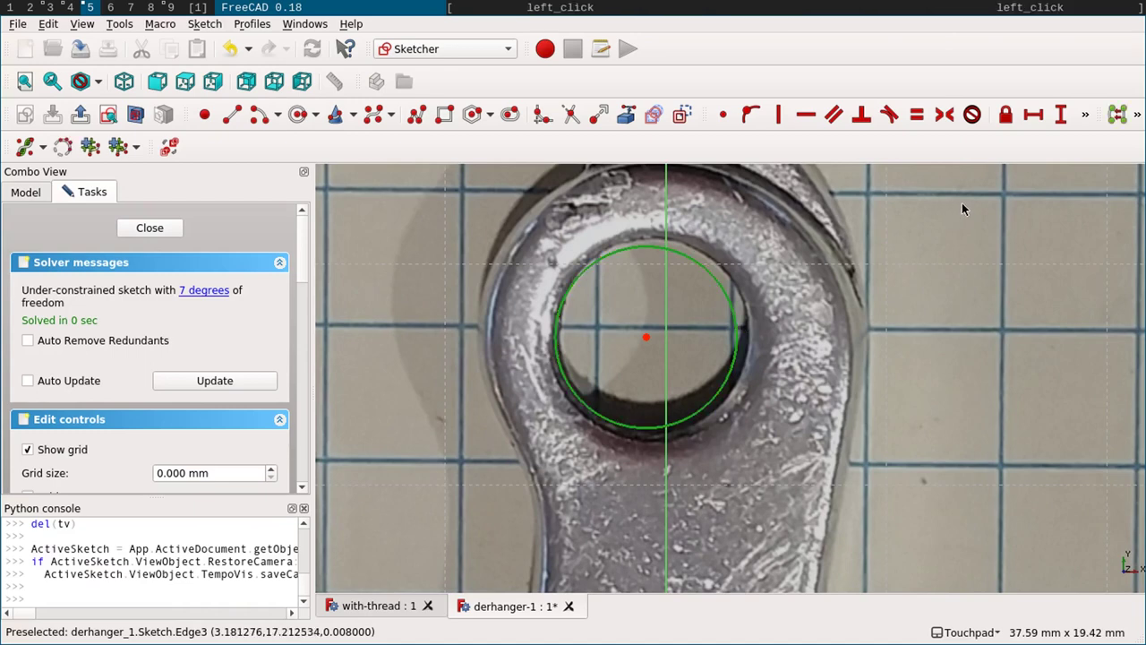
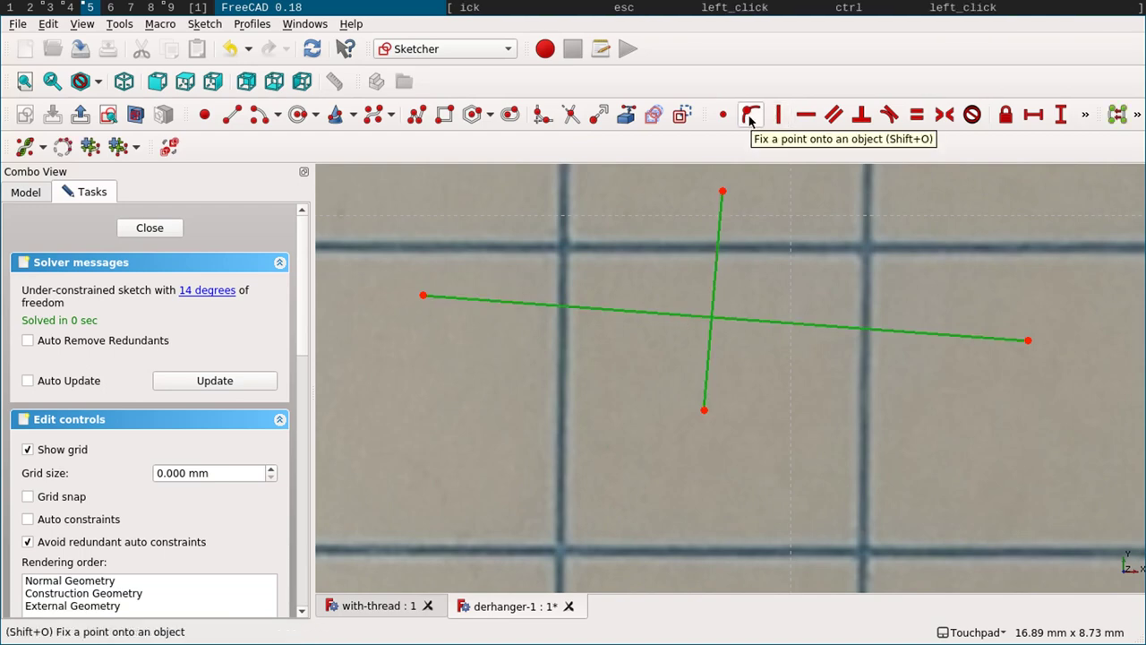
- Fix the short test line's end onto the long line with Point on Object
{"action": "left_click", "coordinate": [750, 118]}
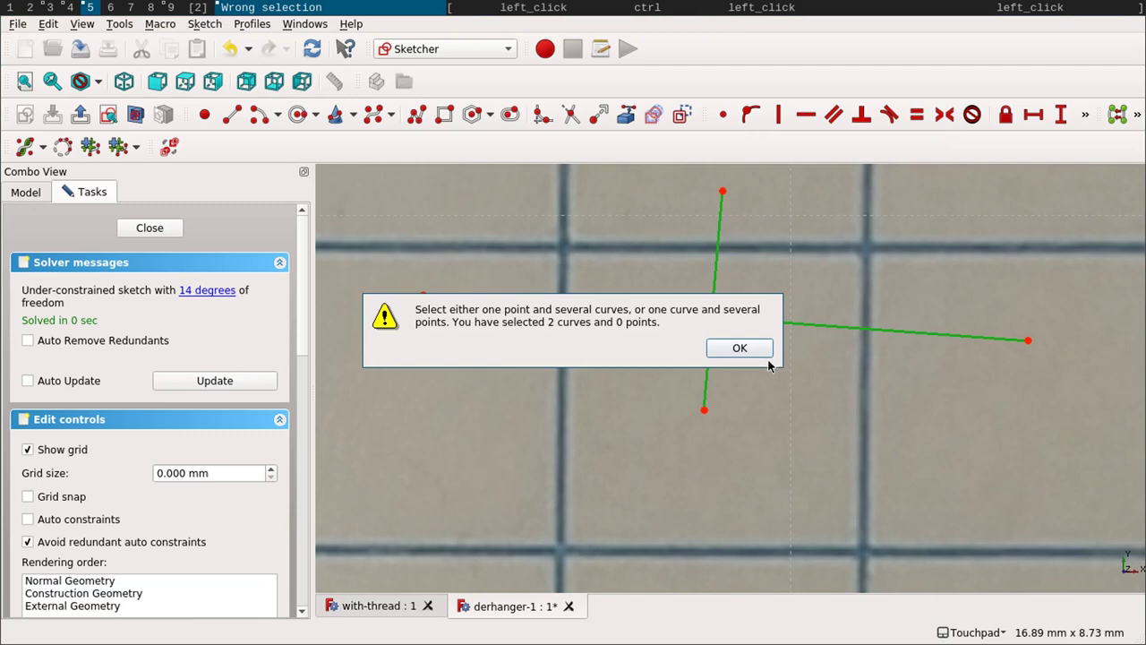
{"action": "left_click", "coordinate": [767, 363]}
{"action": "left_click", "coordinate": [744, 353]}
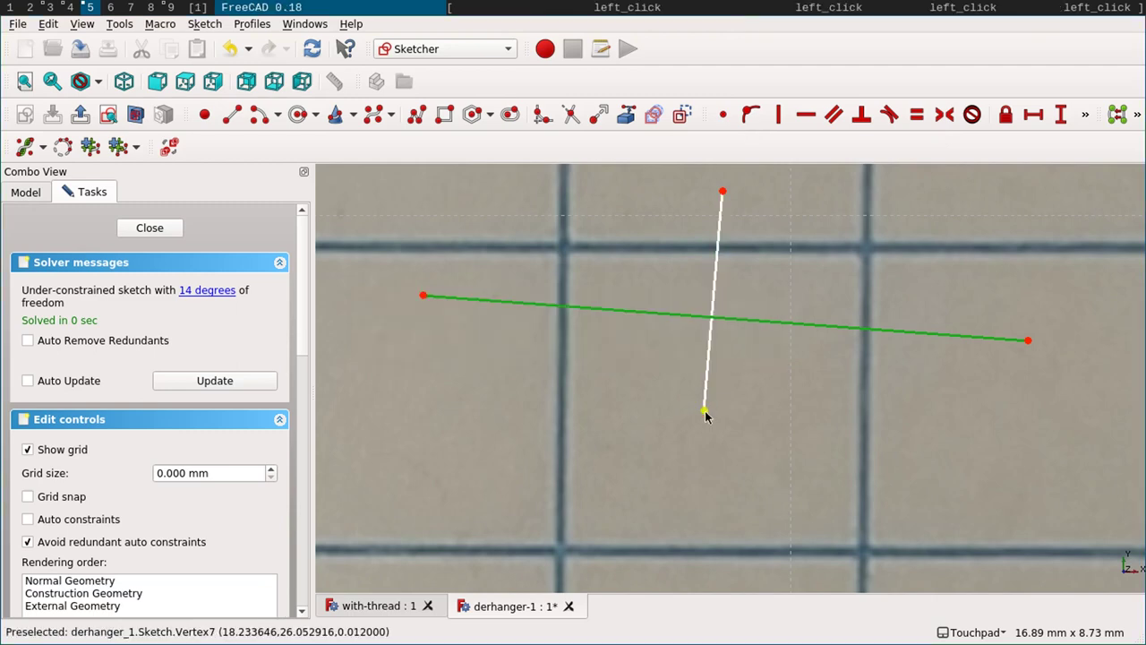
{"action": "left_click", "coordinate": [706, 418]}
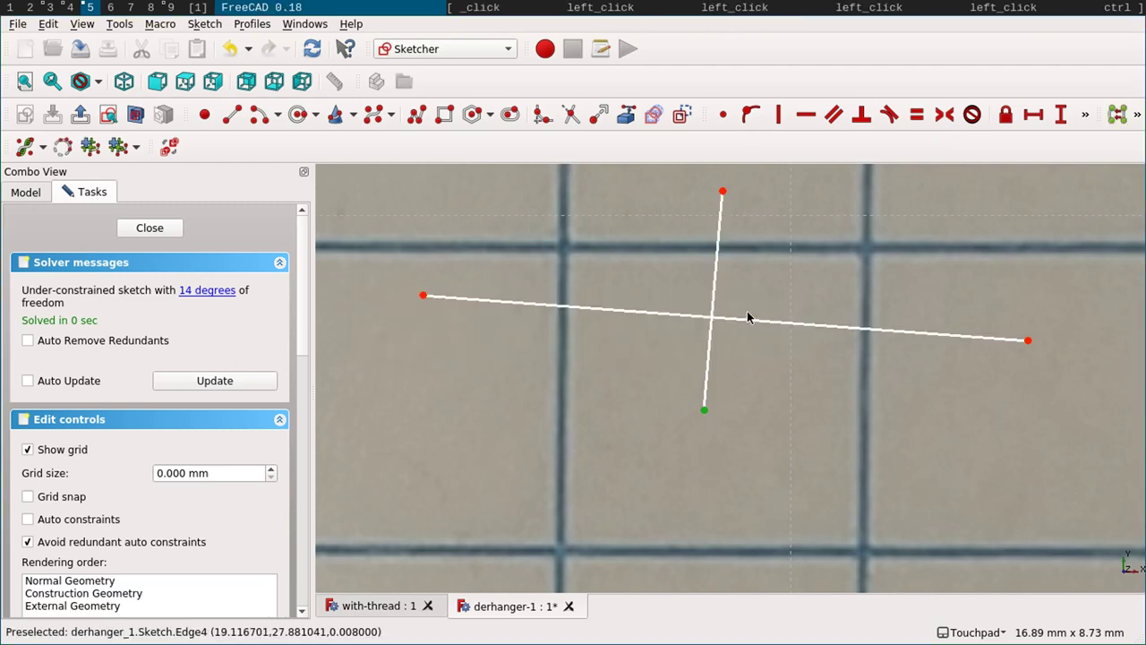
{"action": "left_click", "coordinate": [740, 320]}
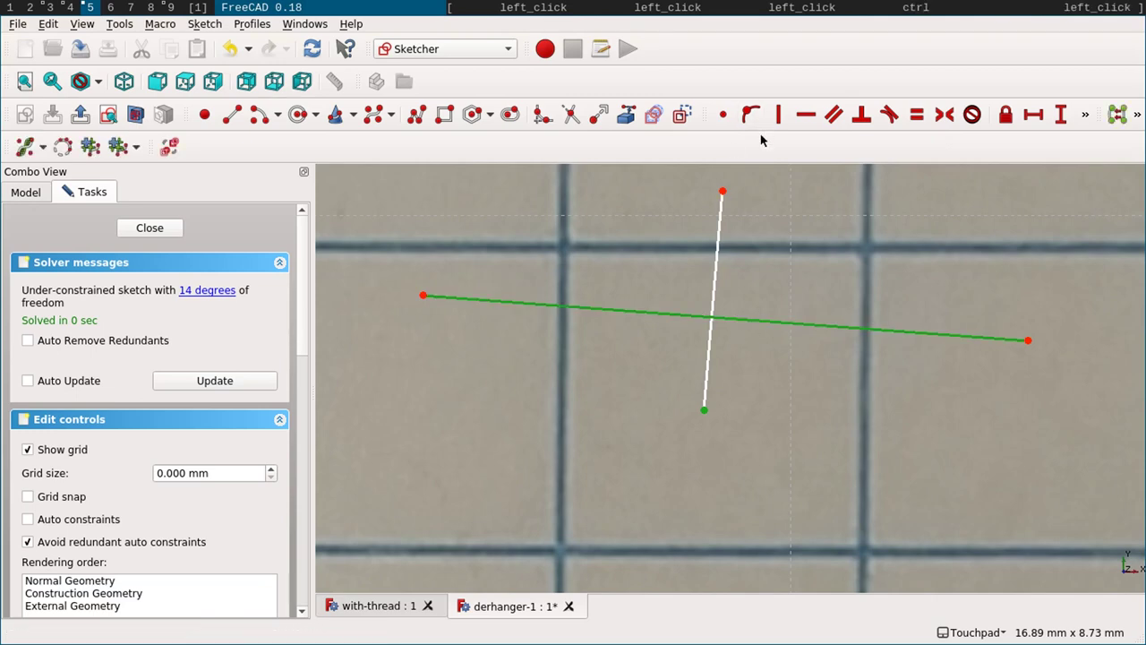
{"action": "left_click", "coordinate": [763, 112]}
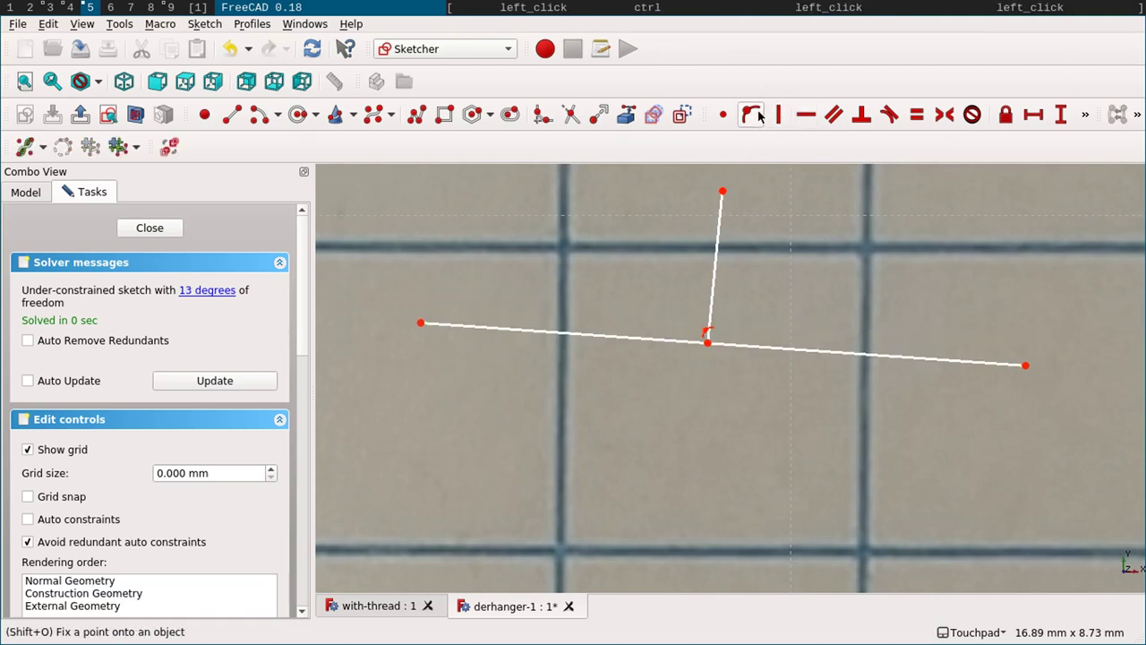
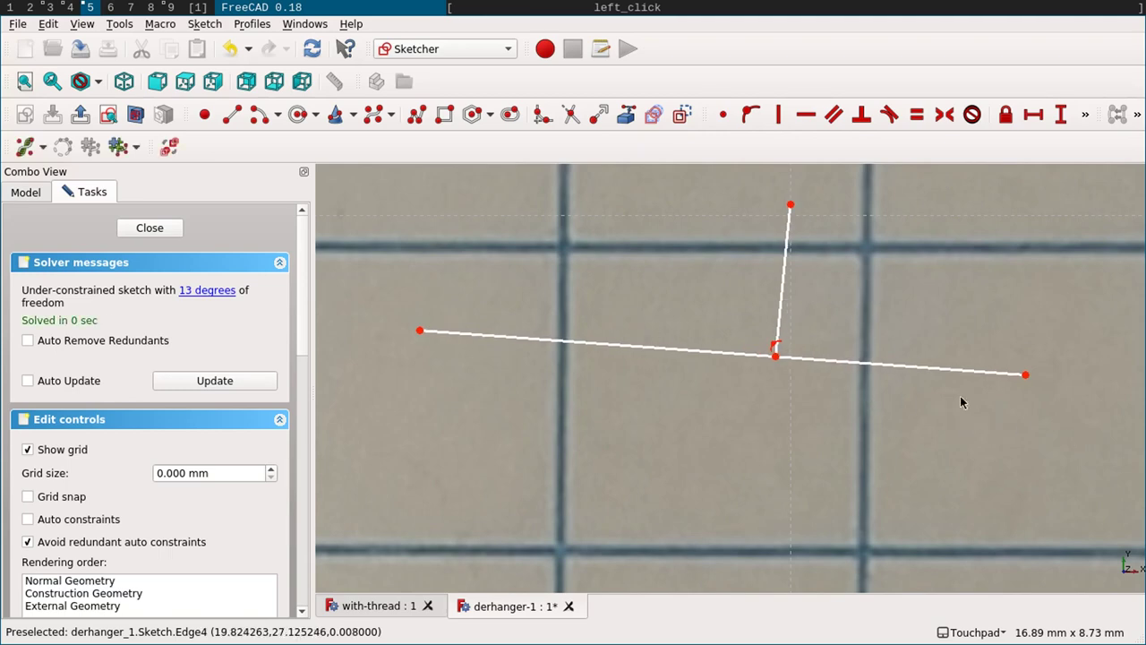
- Delete both crossing test lines from the sketch
{"action": "left_click", "coordinate": [784, 312]}
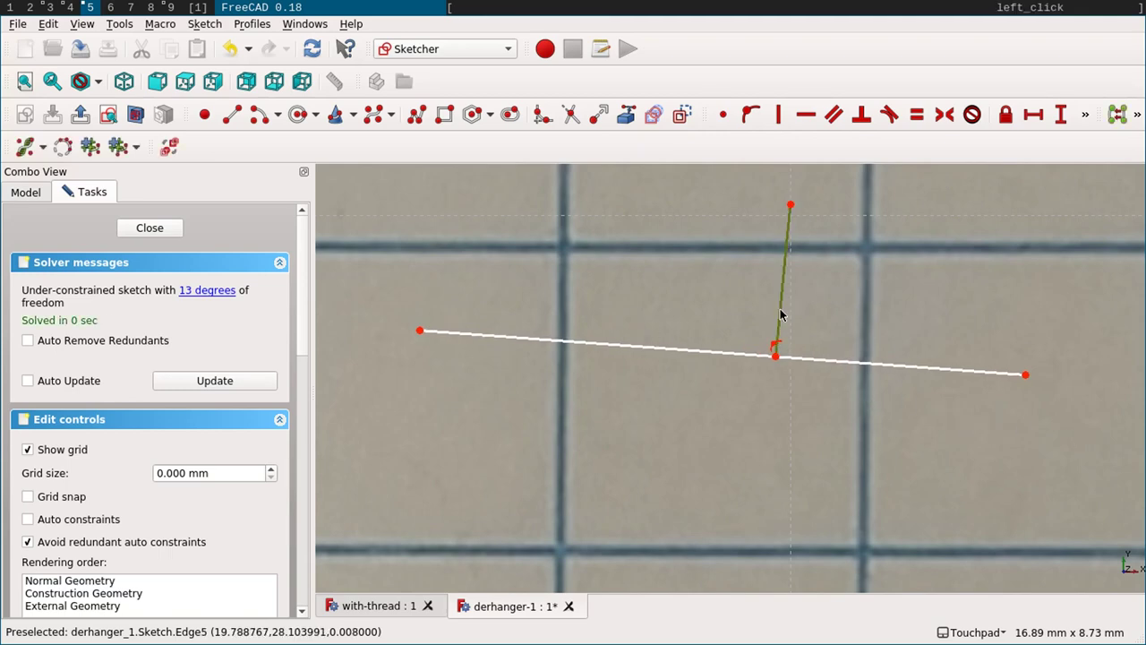
{"action": "key", "text": "BackSpace"}
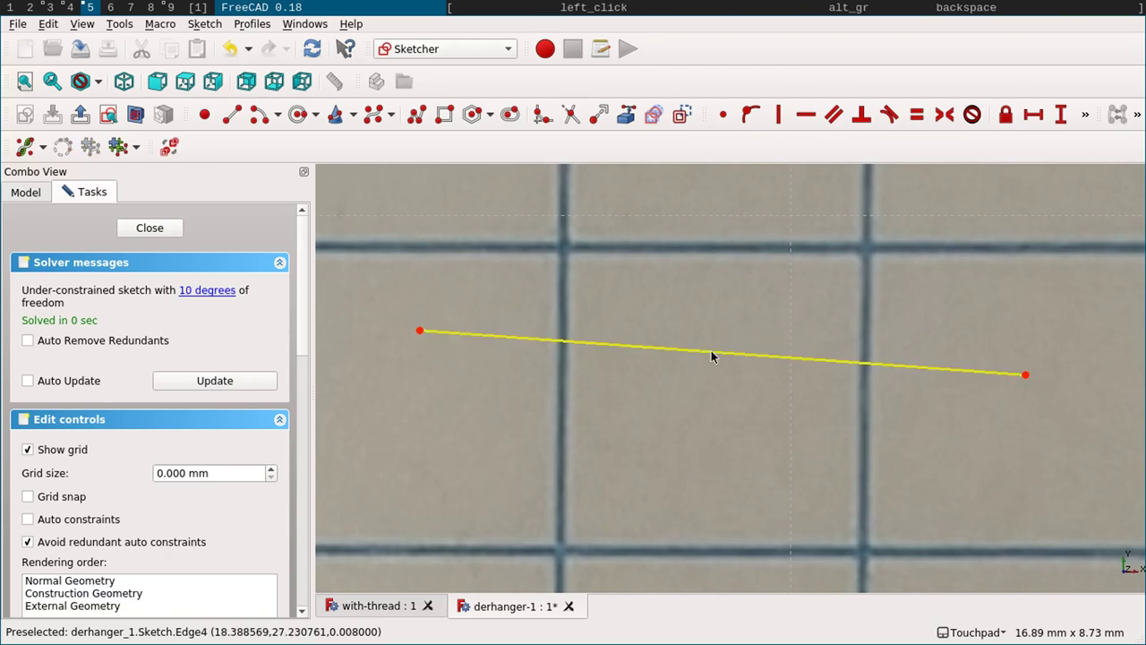
{"action": "left_click", "coordinate": [715, 354]}
{"action": "key", "text": "BackSpace"}
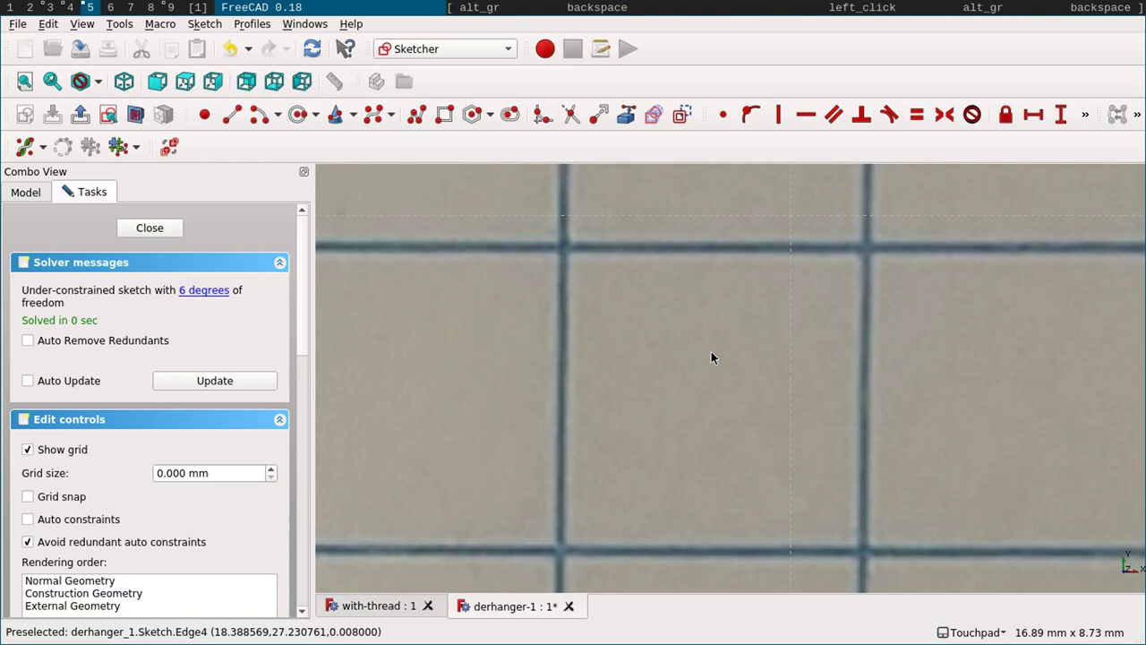
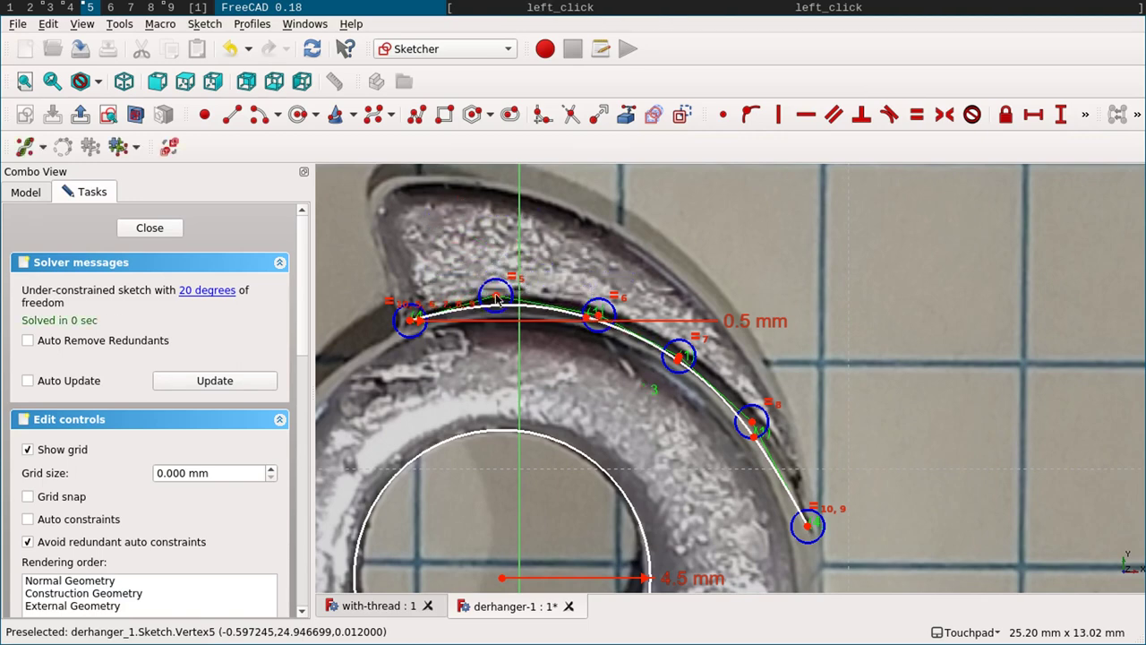
{"action": "left_click", "coordinate": [42, 153]}
{"action": "left_click", "coordinate": [86, 207]}
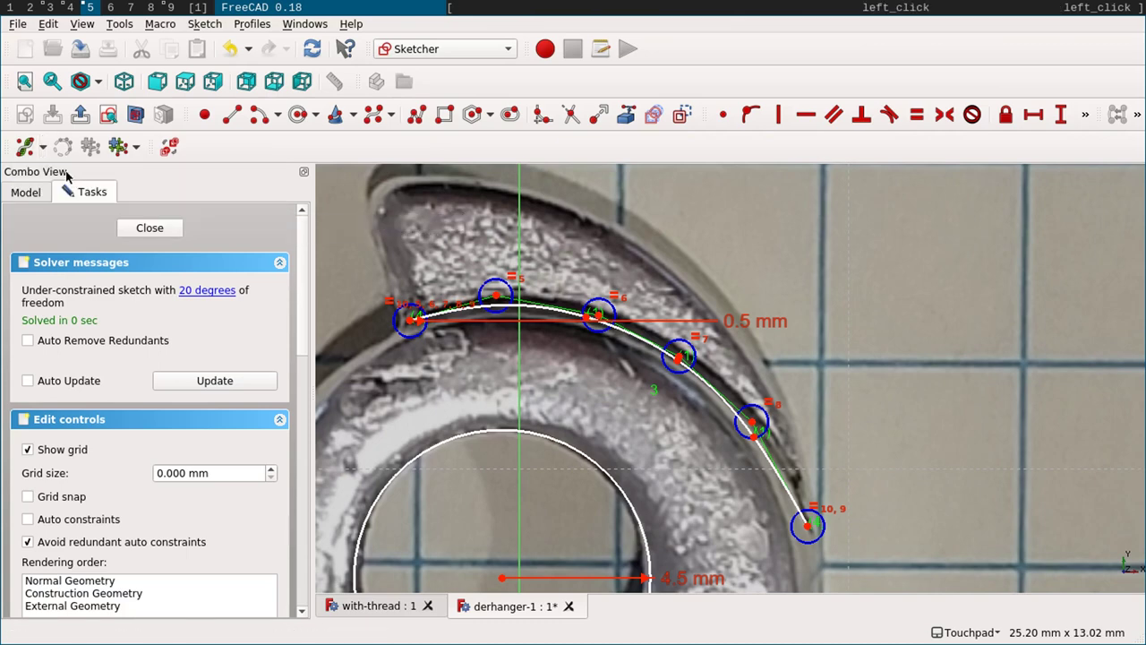
{"action": "left_click", "coordinate": [44, 149]}
{"action": "left_click", "coordinate": [64, 211]}
{"action": "left_click", "coordinate": [46, 152]}
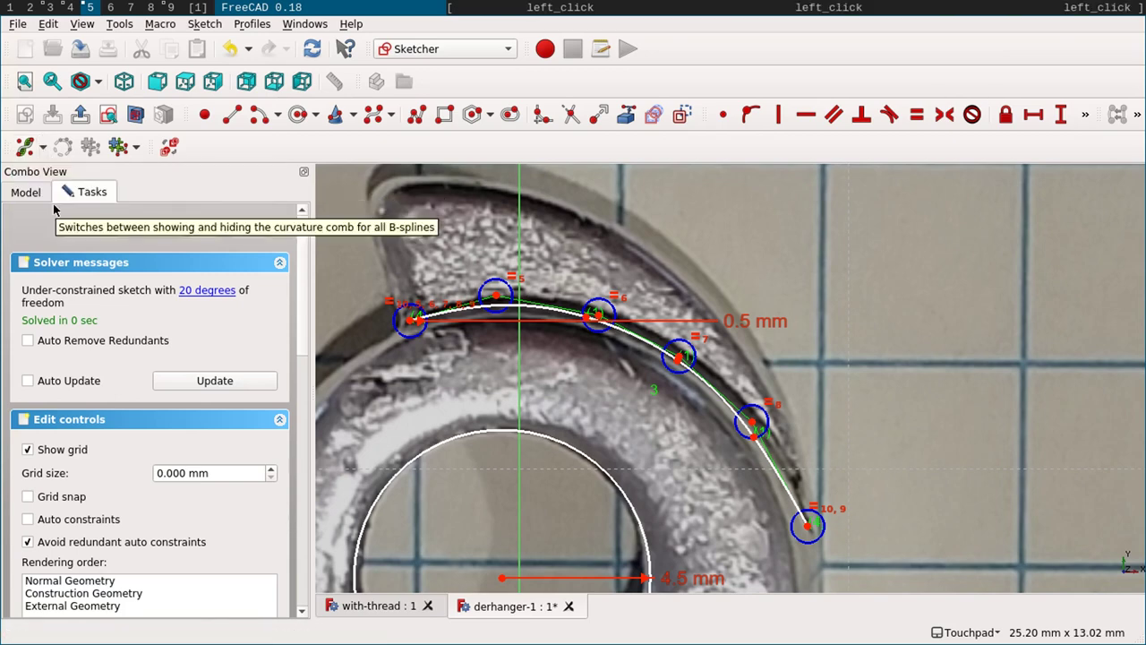
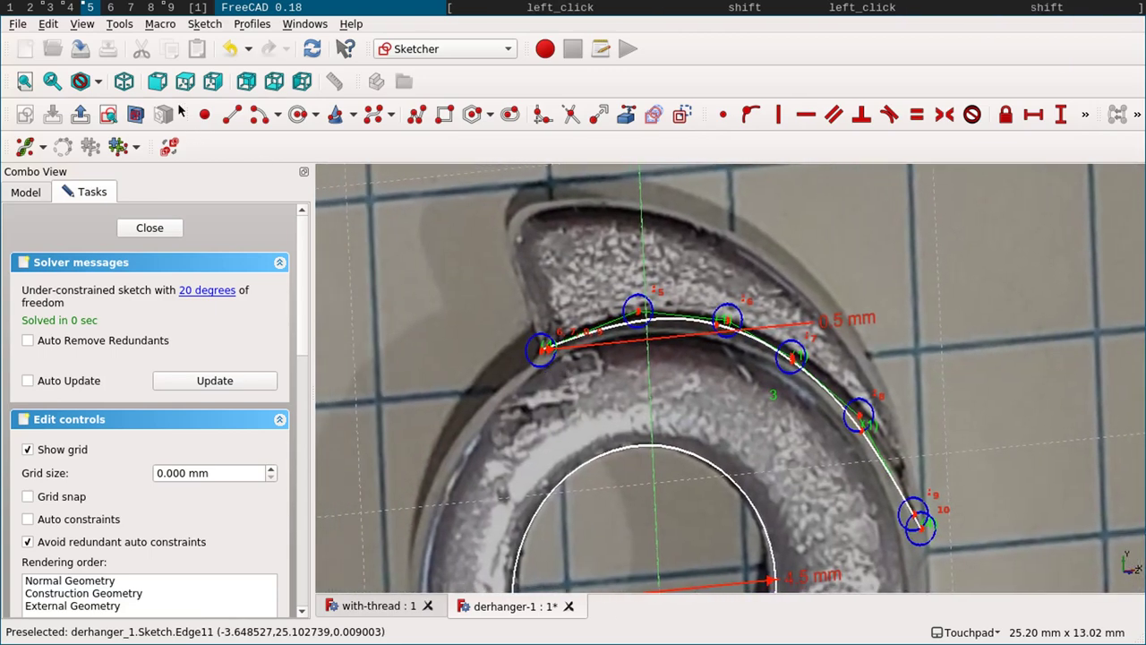
- Trace polyline segments from the B-spline's end along the outer edge, cycling segment modes
{"action": "left_click", "coordinate": [186, 88]}
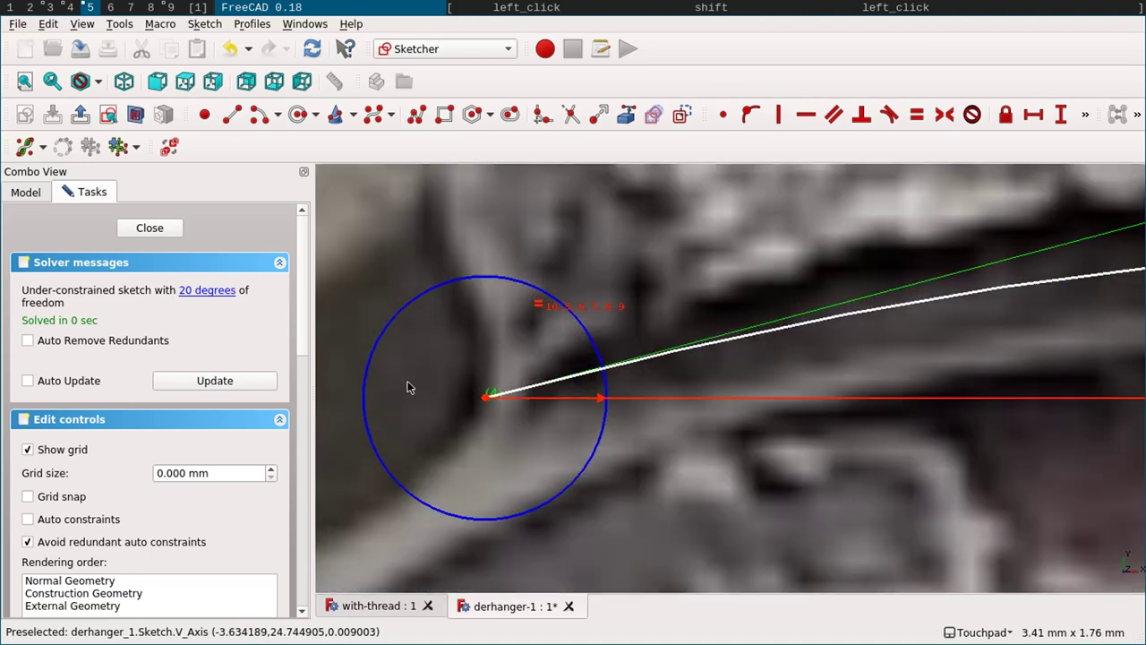
{"action": "left_click", "coordinate": [383, 119]}
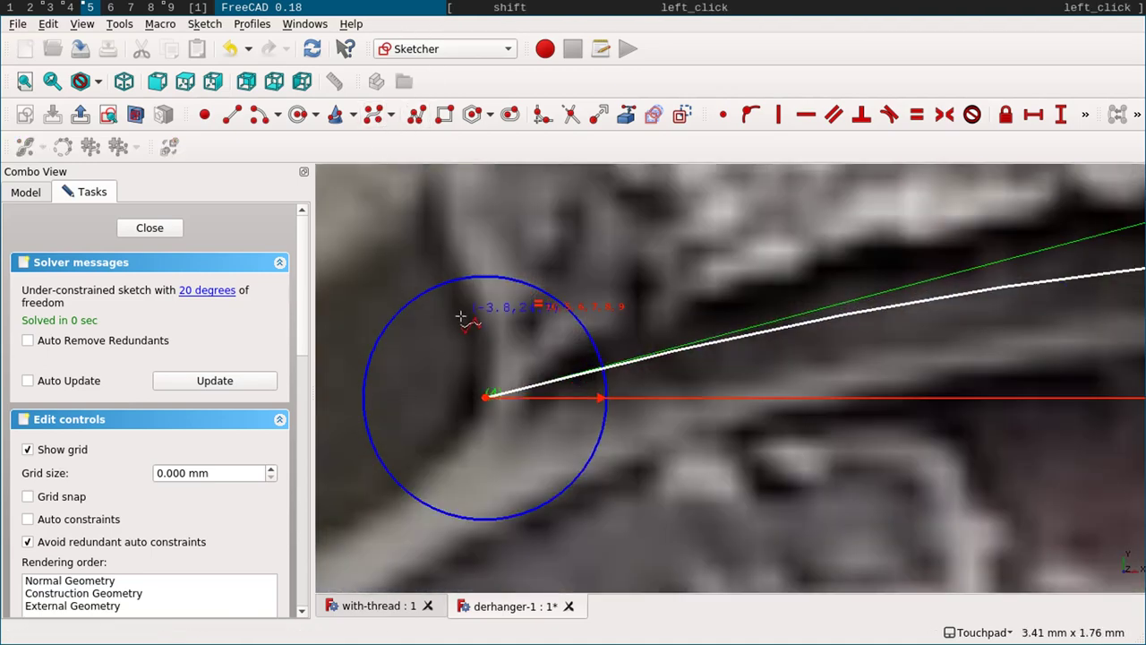
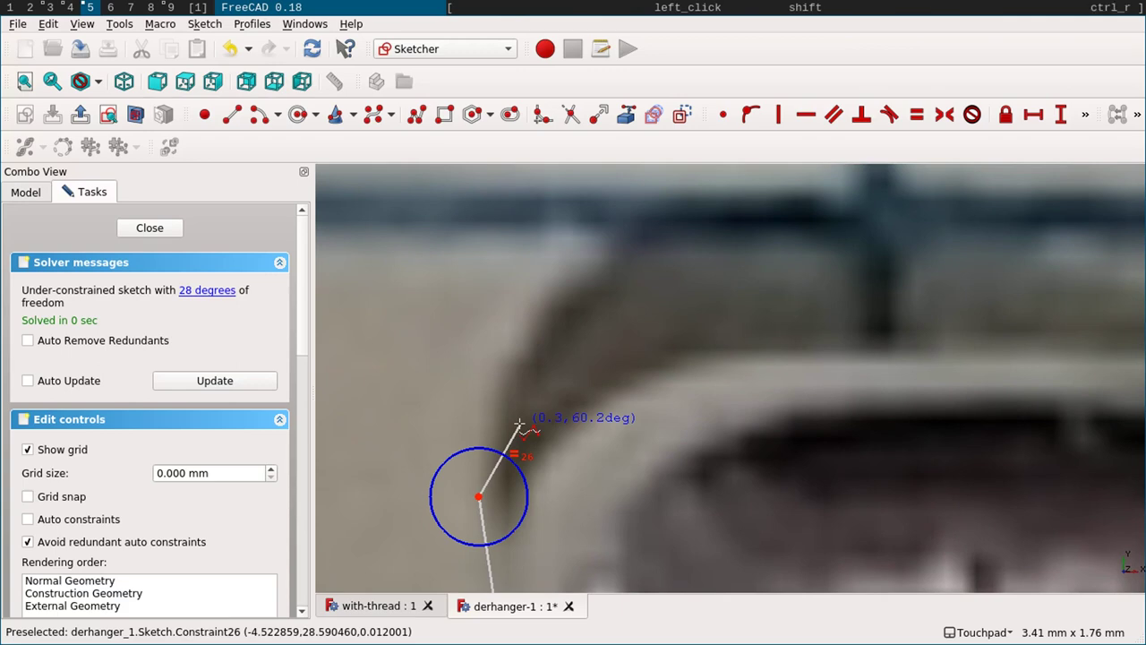
{"action": "key", "text": "ctrl+shift+-"}
{"action": "key", "text": "-"}
{"action": "key", "text": "-"}
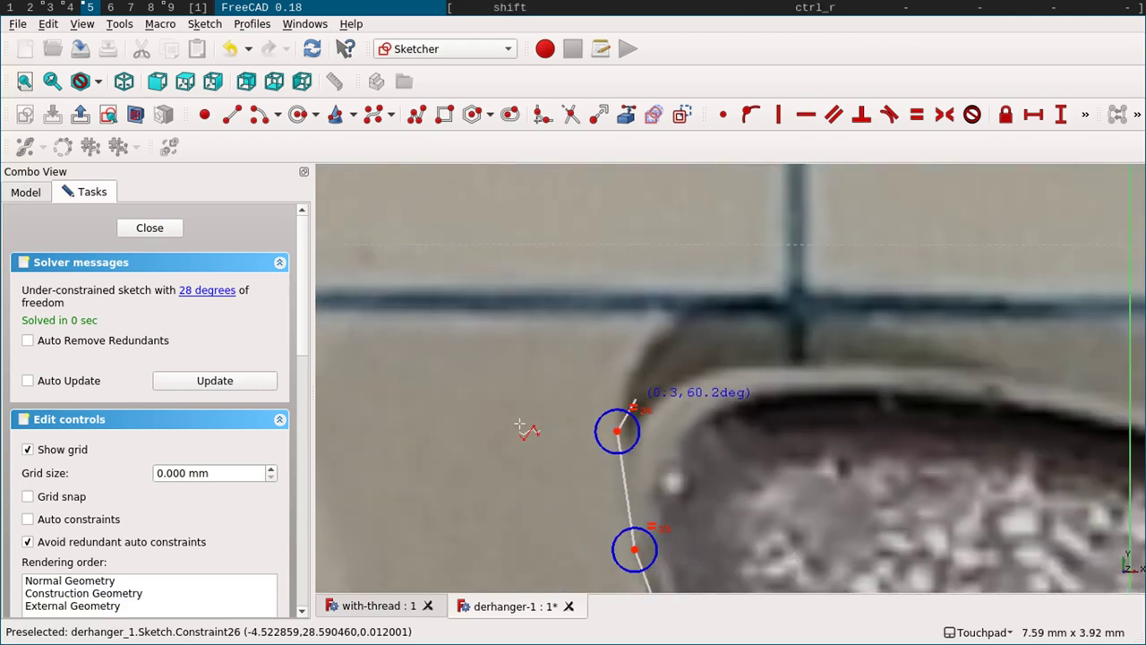
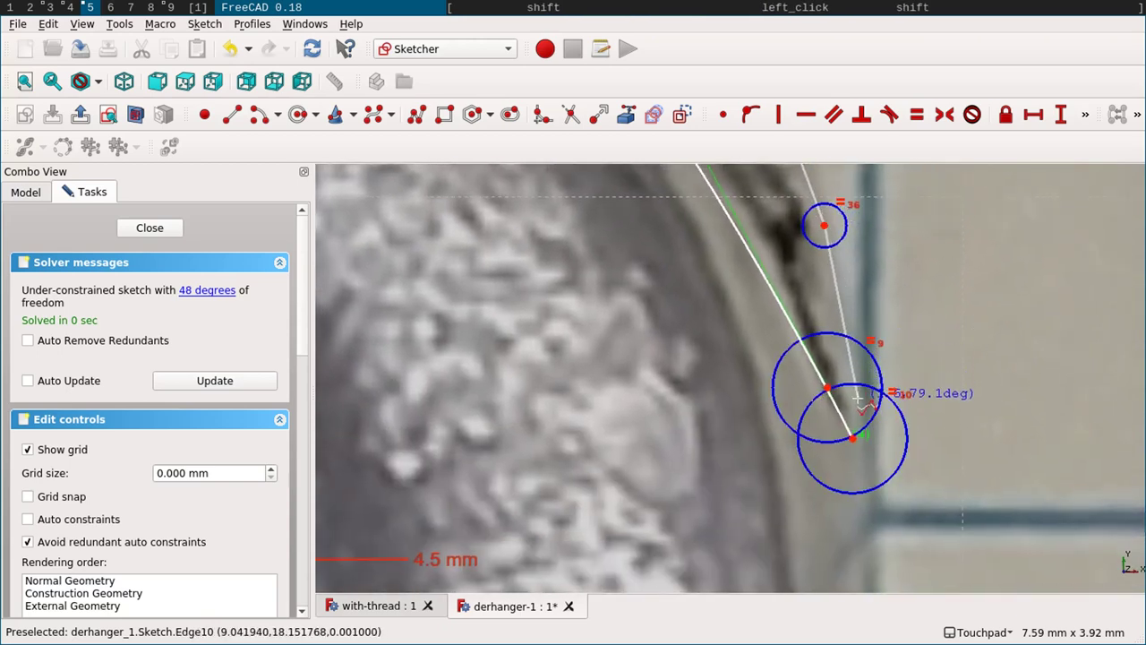
- Make the line endpoint and lower-circle point near the spline end coincident
{"action": "left_click", "coordinate": [859, 403]}
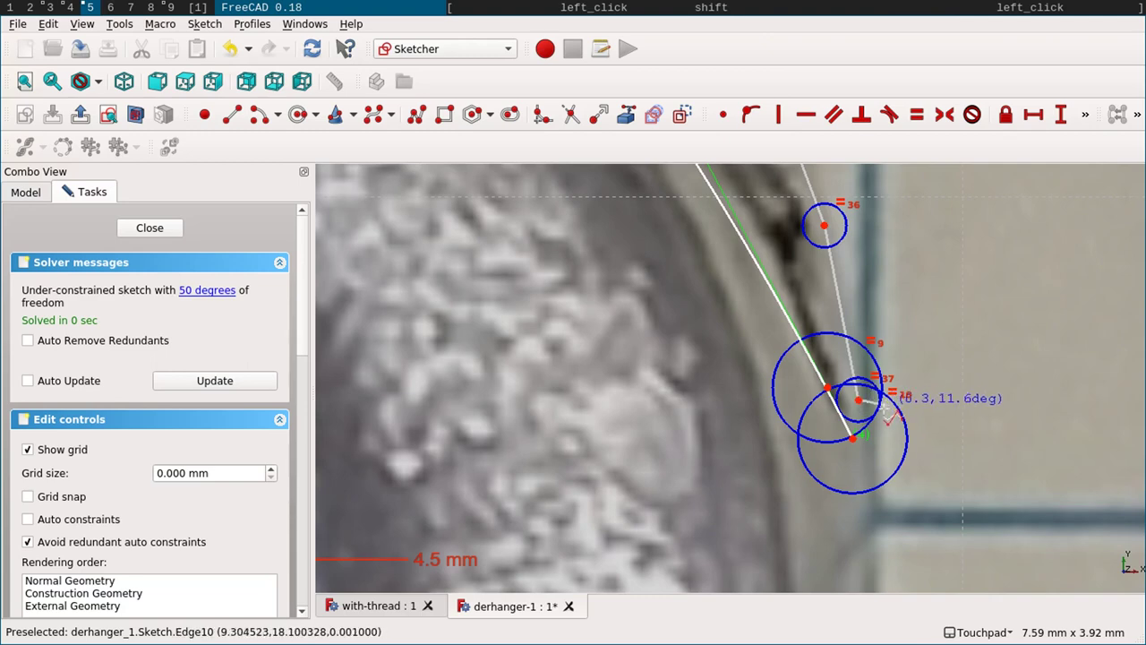
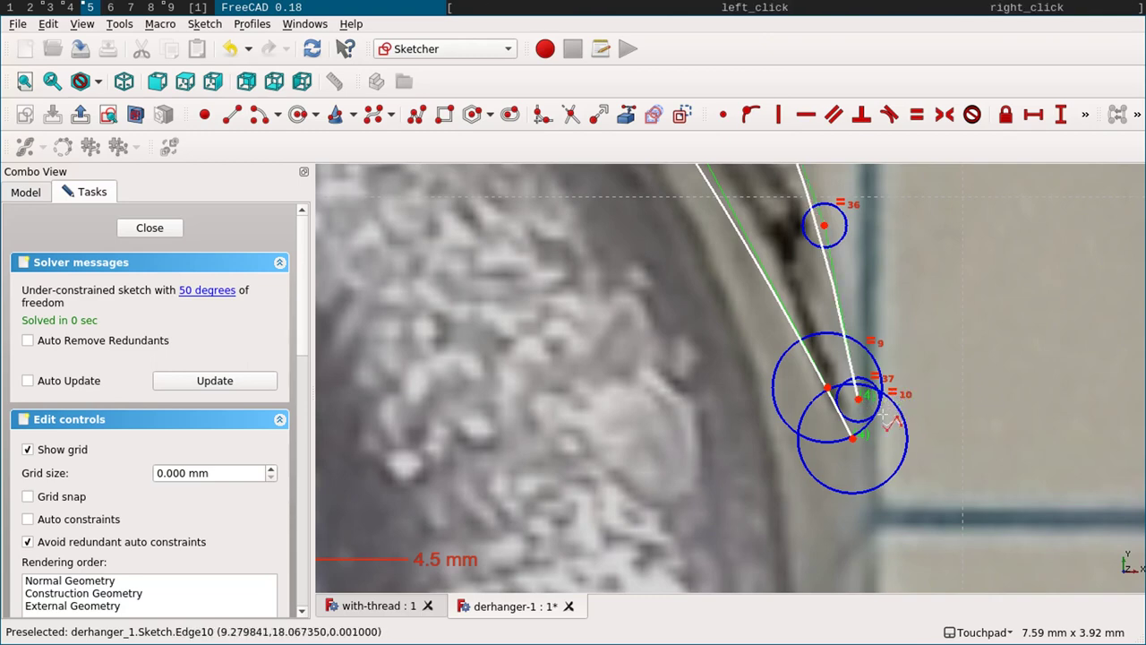
{"action": "key", "text": "Escape"}
{"action": "left_click", "coordinate": [863, 405]}
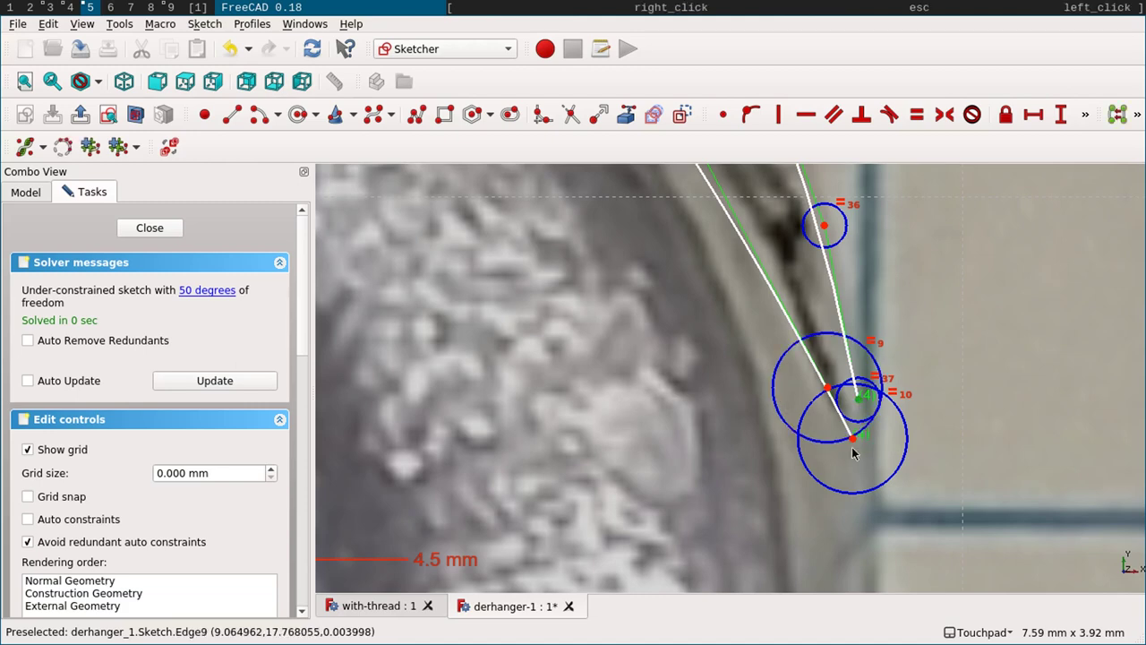
{"action": "left_click", "coordinate": [877, 444]}
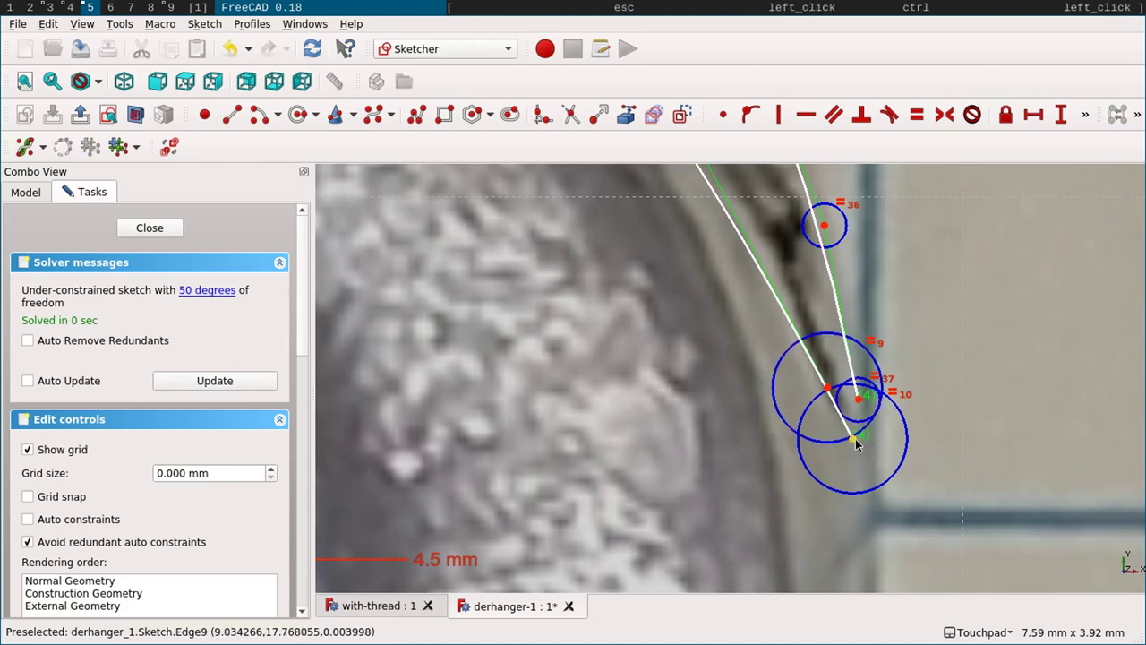
{"action": "left_click", "coordinate": [859, 443]}
{"action": "left_click", "coordinate": [866, 405]}
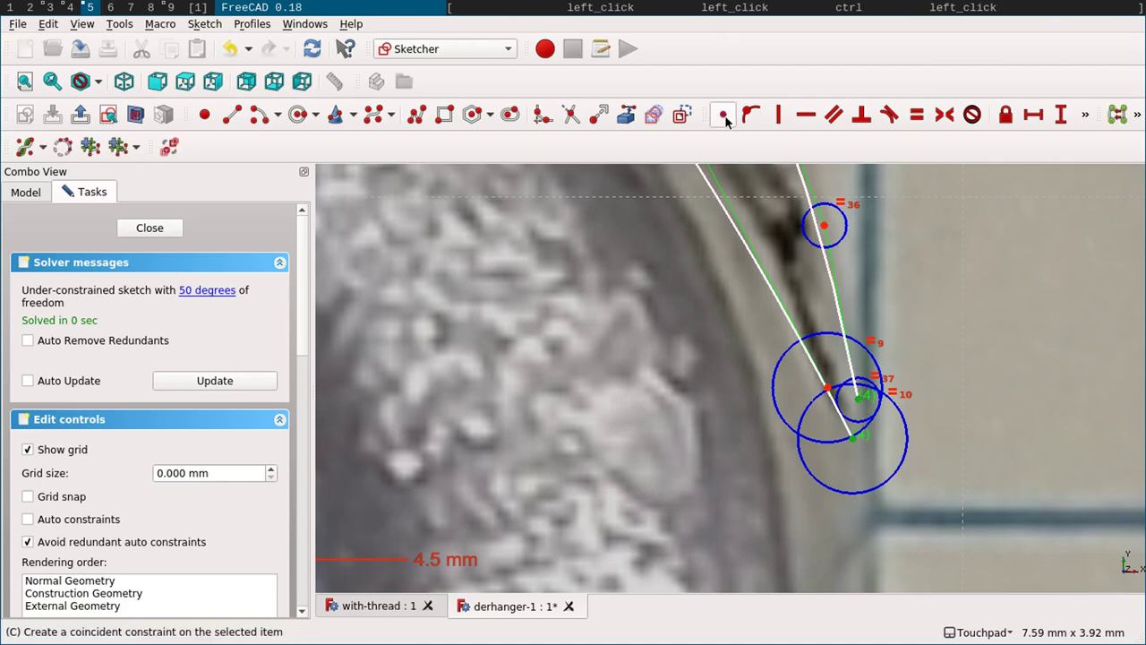
{"action": "left_click", "coordinate": [726, 119]}
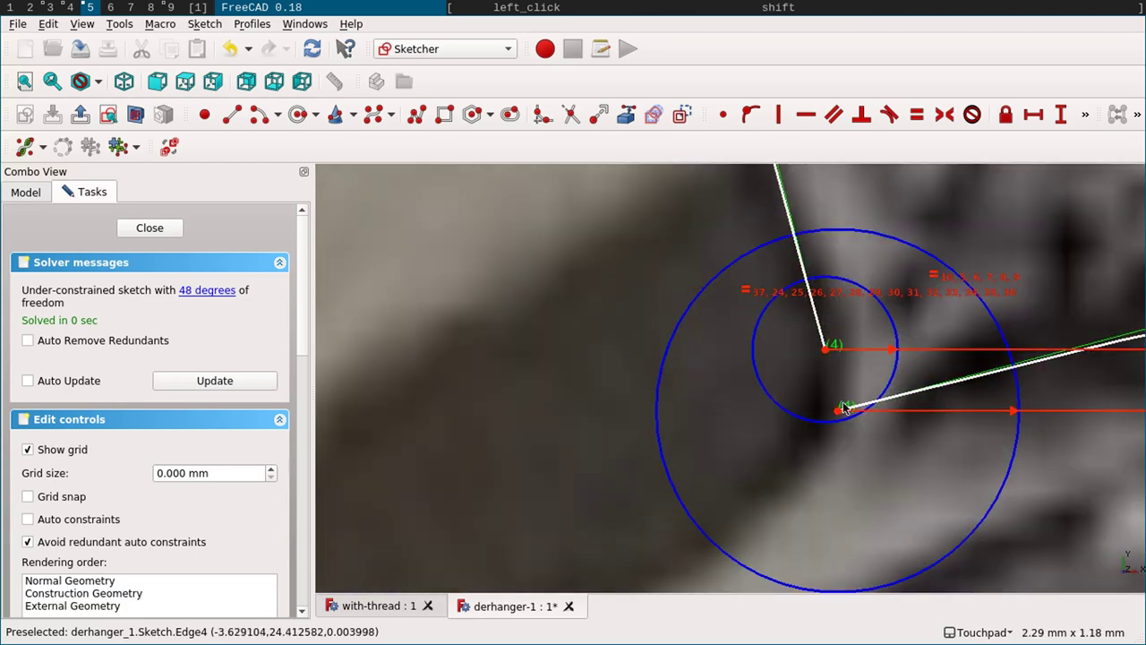
- Make the line endpoint on the small circle coincide with its centre, reaching 46 DOF
{"action": "left_click", "coordinate": [847, 415]}
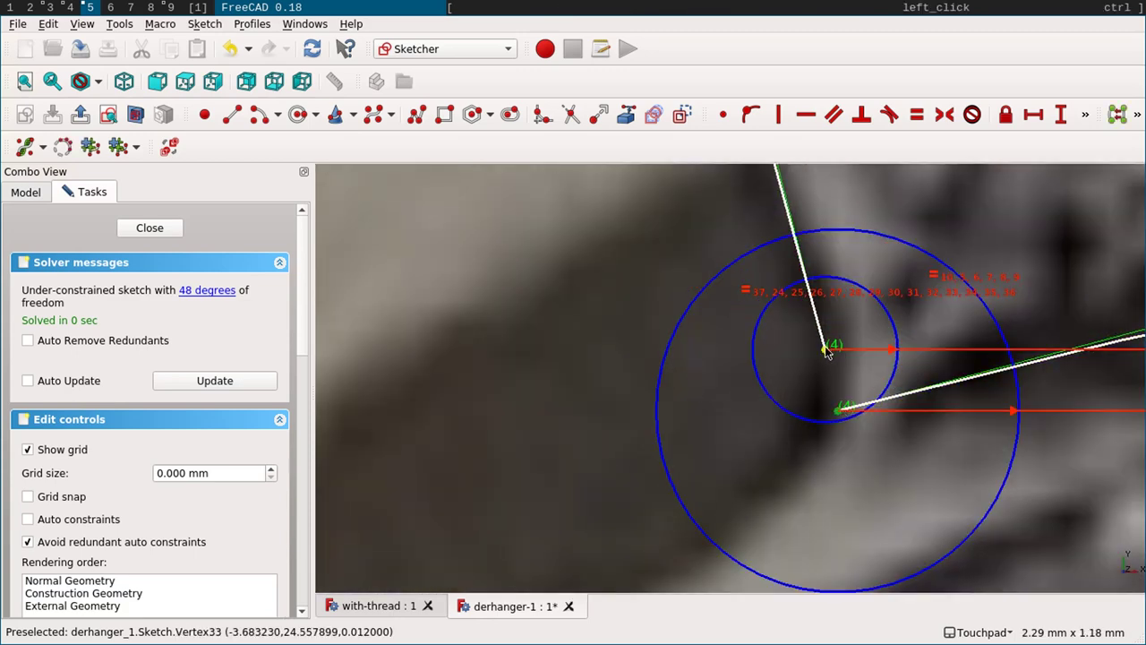
{"action": "left_click", "coordinate": [832, 351]}
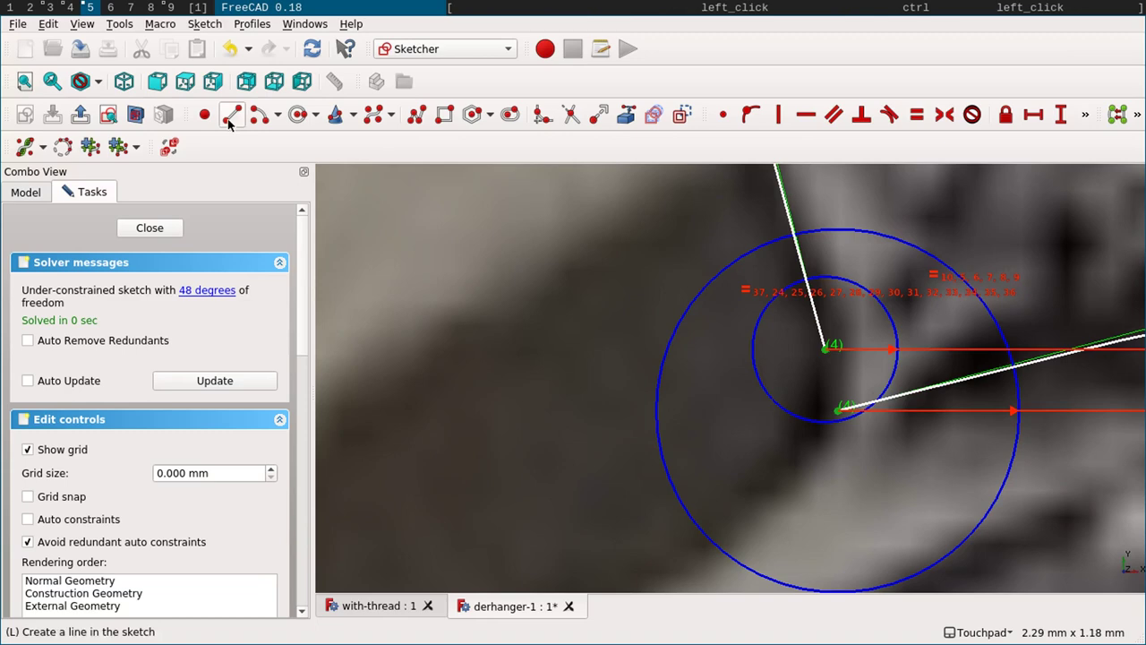
{"action": "left_click", "coordinate": [724, 125]}
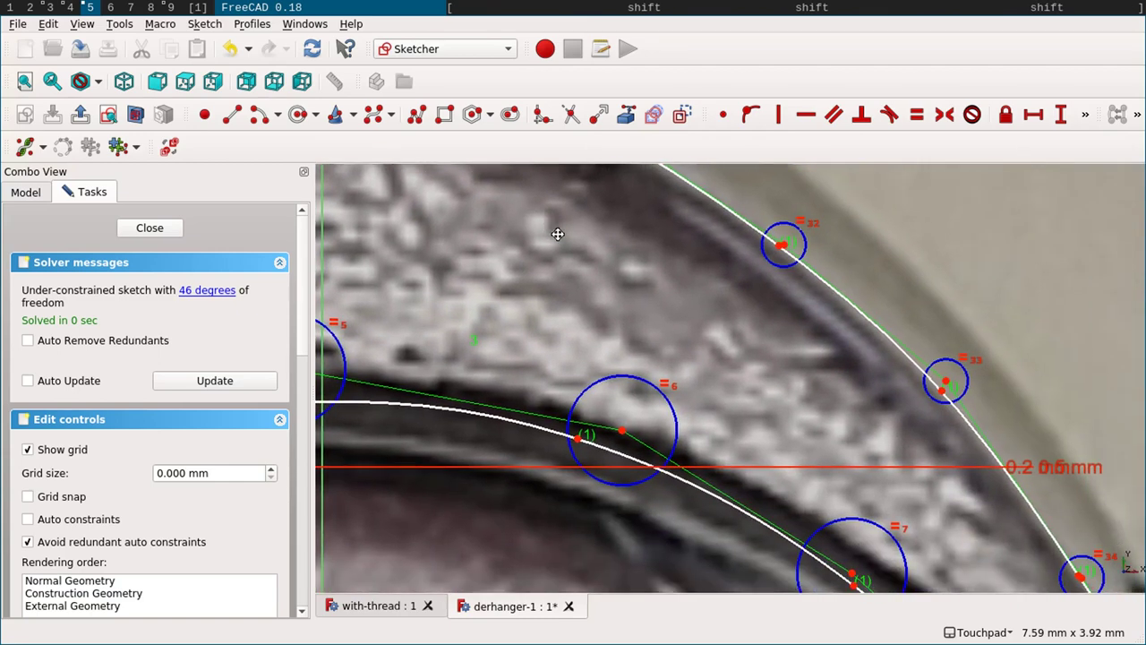
{"action": "left_click", "coordinate": [949, 385]}
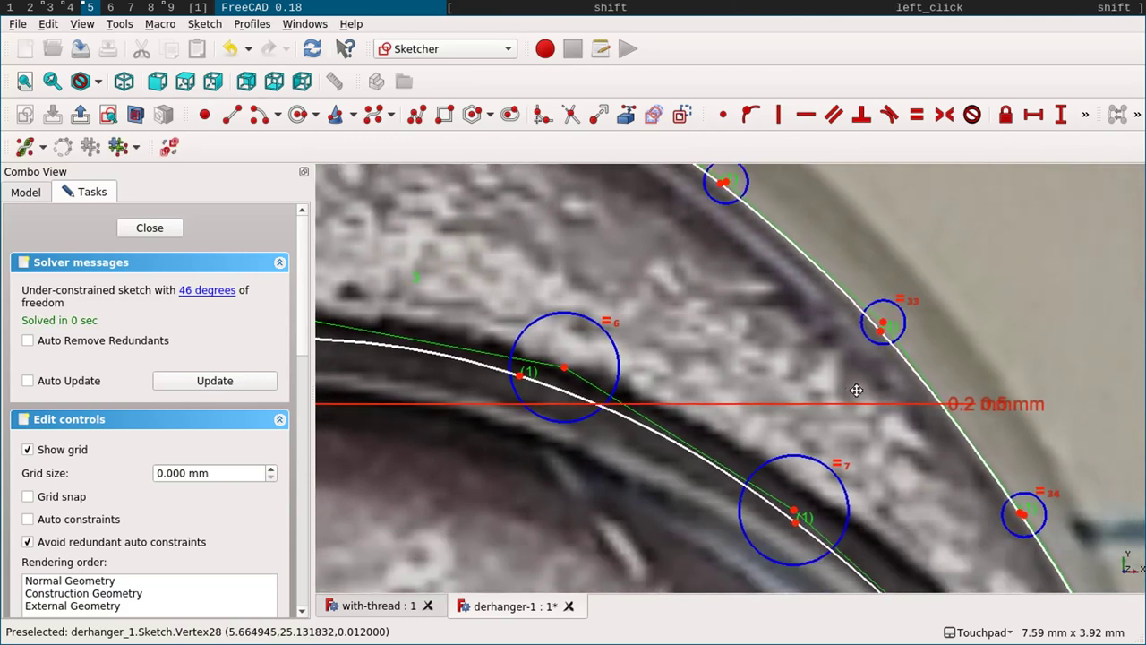
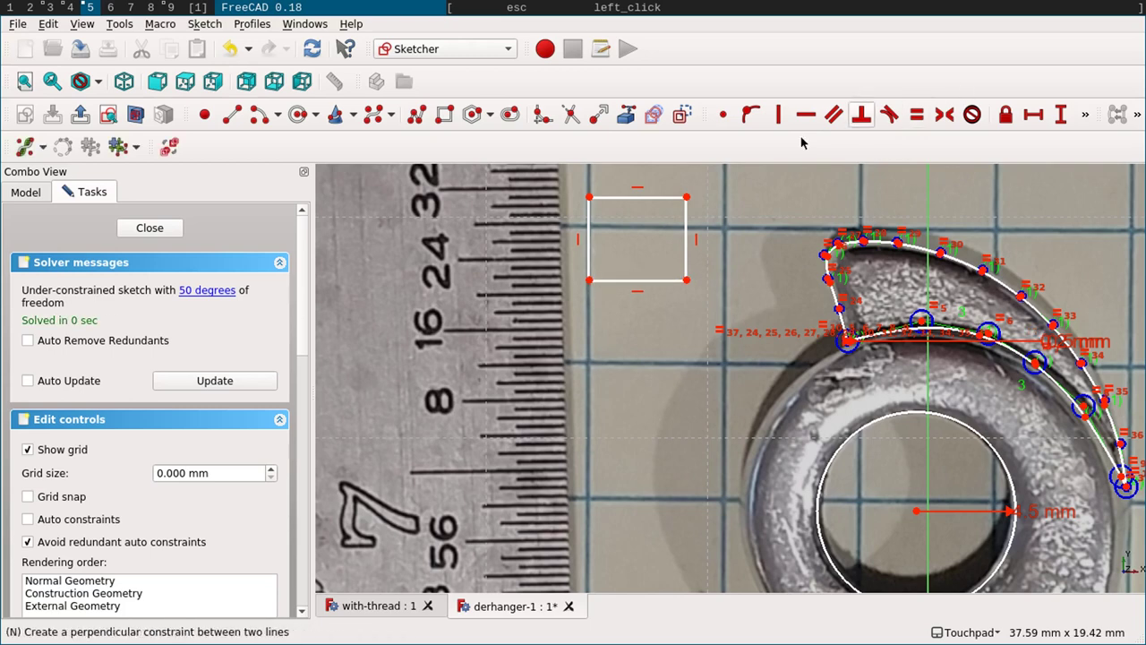
- Constrain the rectangle's right side to a 5 mm vertical distance, leaving 49 DOF
{"action": "left_click", "coordinate": [1091, 121]}
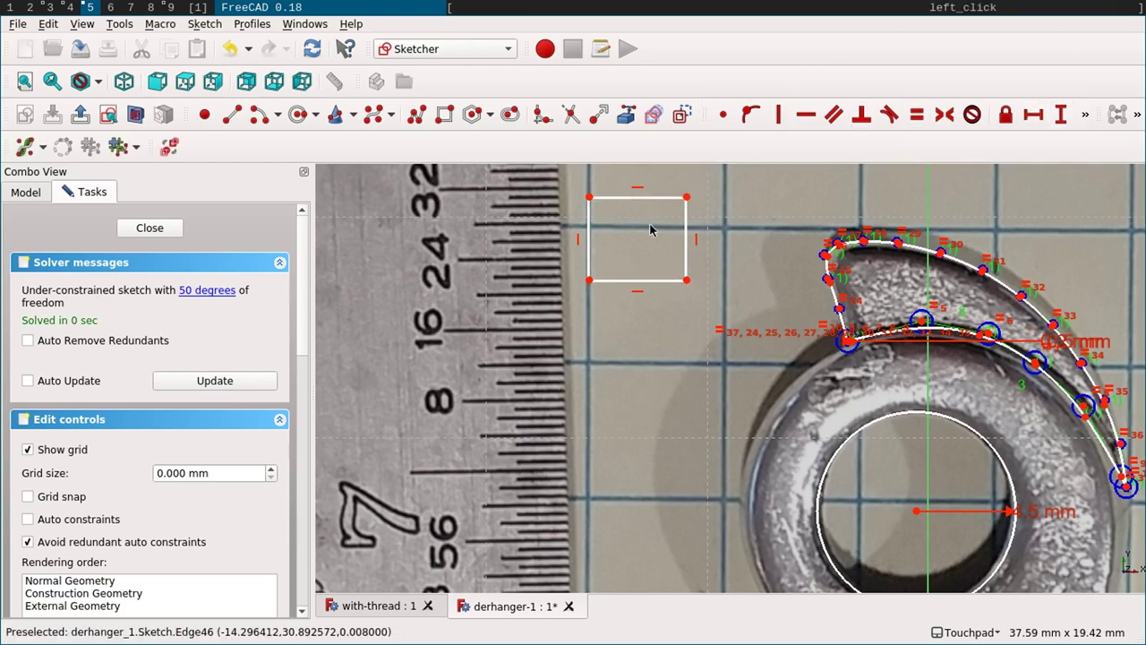
{"action": "left_click", "coordinate": [691, 231]}
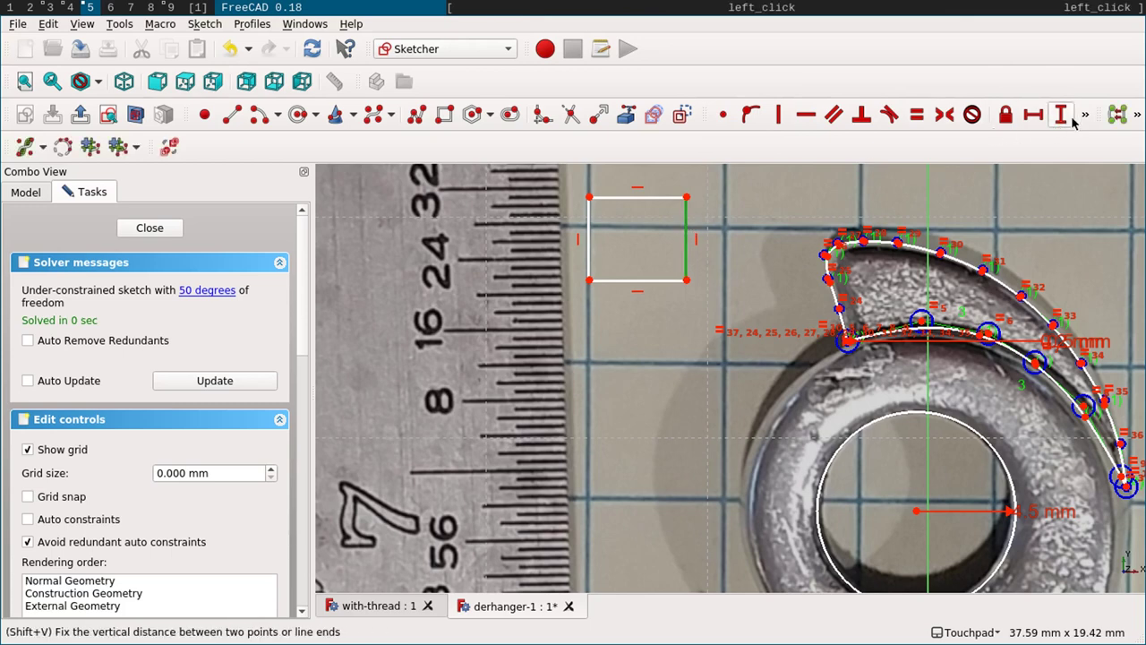
{"action": "left_click", "coordinate": [1089, 117]}
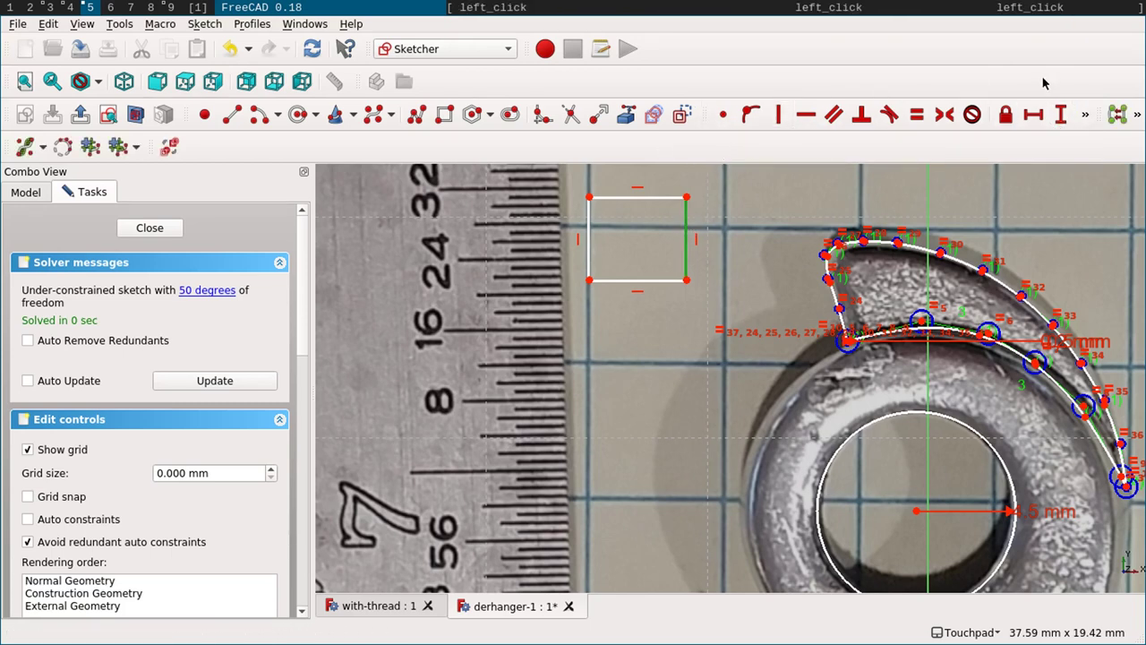
{"action": "left_click", "coordinate": [1090, 122]}
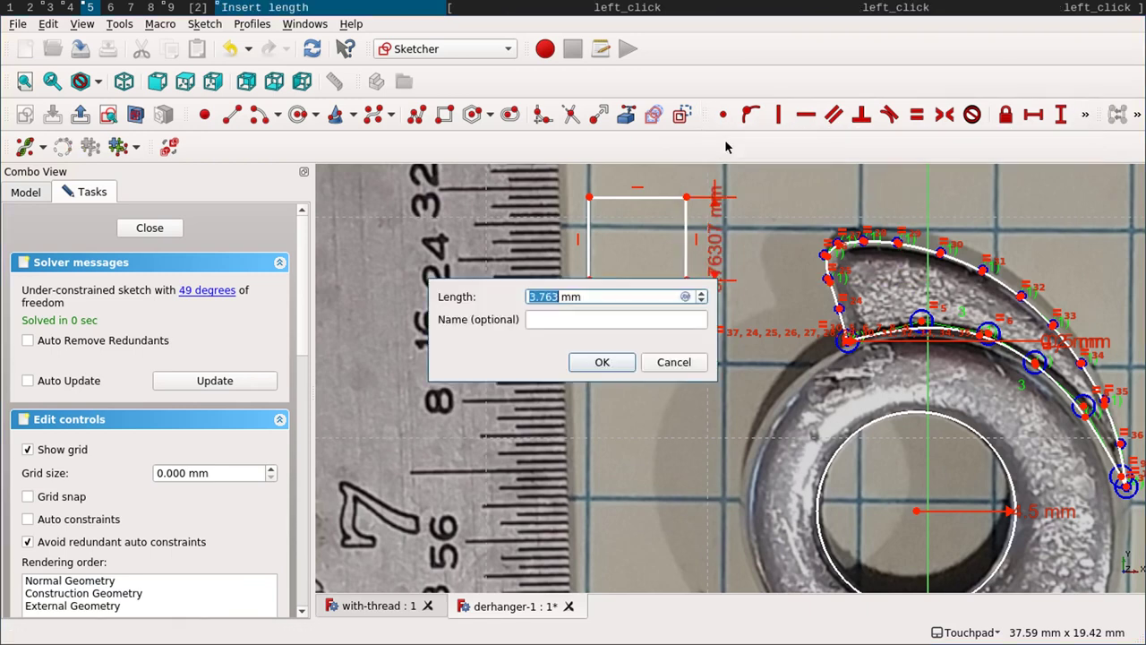
{"action": "key", "text": "5"}
{"action": "key", "text": "Return"}
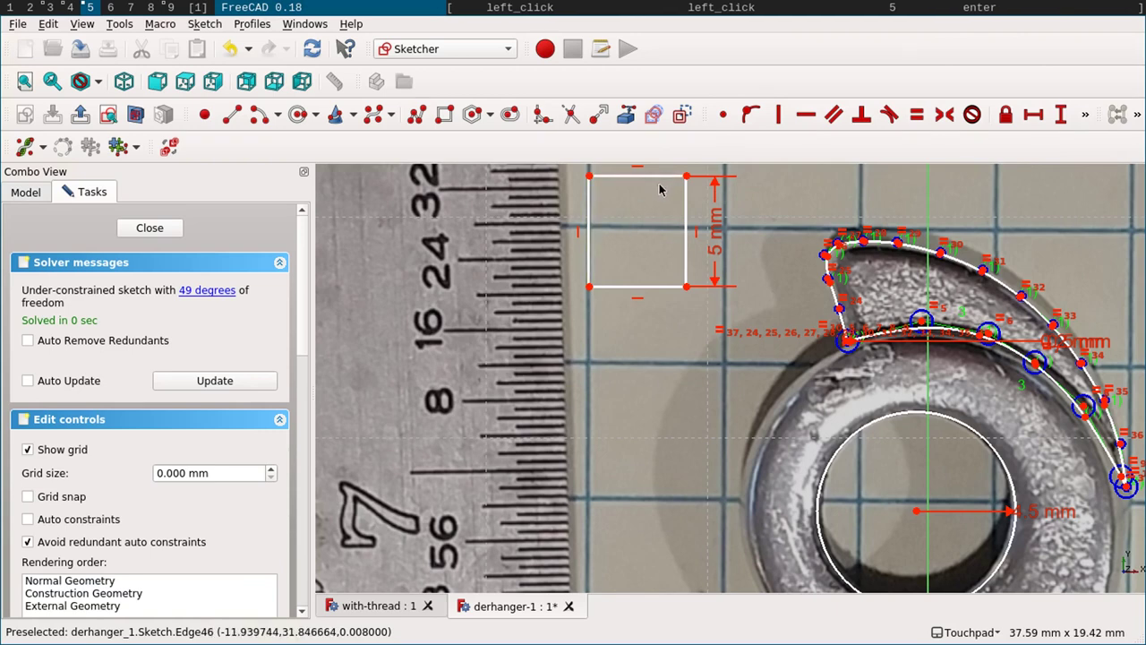
{"action": "left_click", "coordinate": [643, 179]}
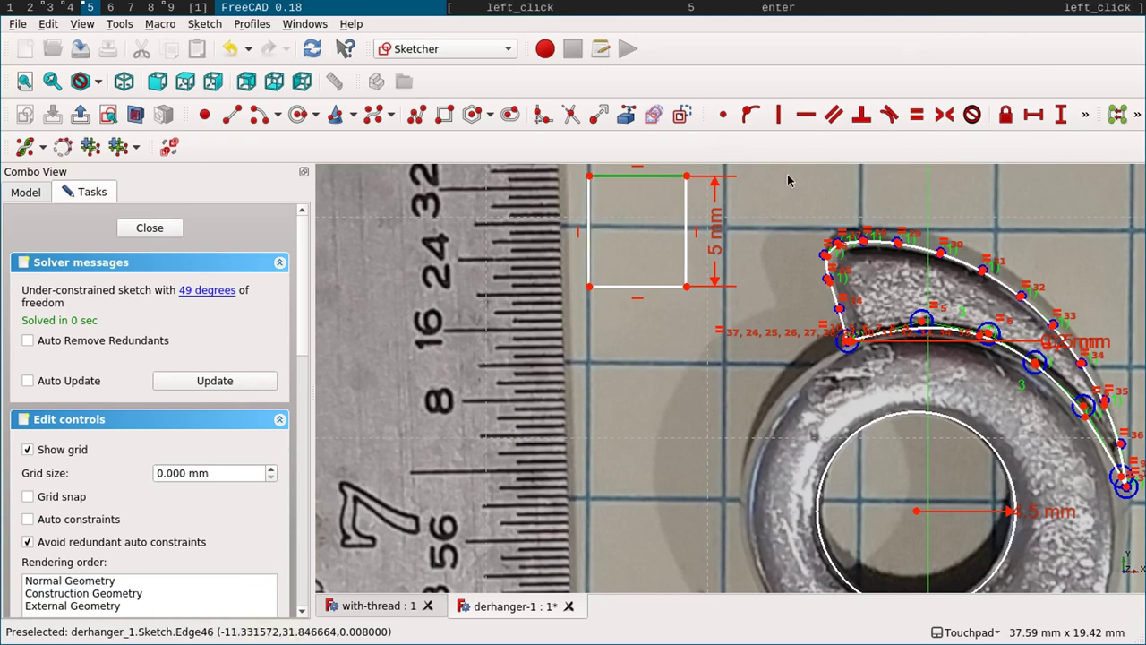
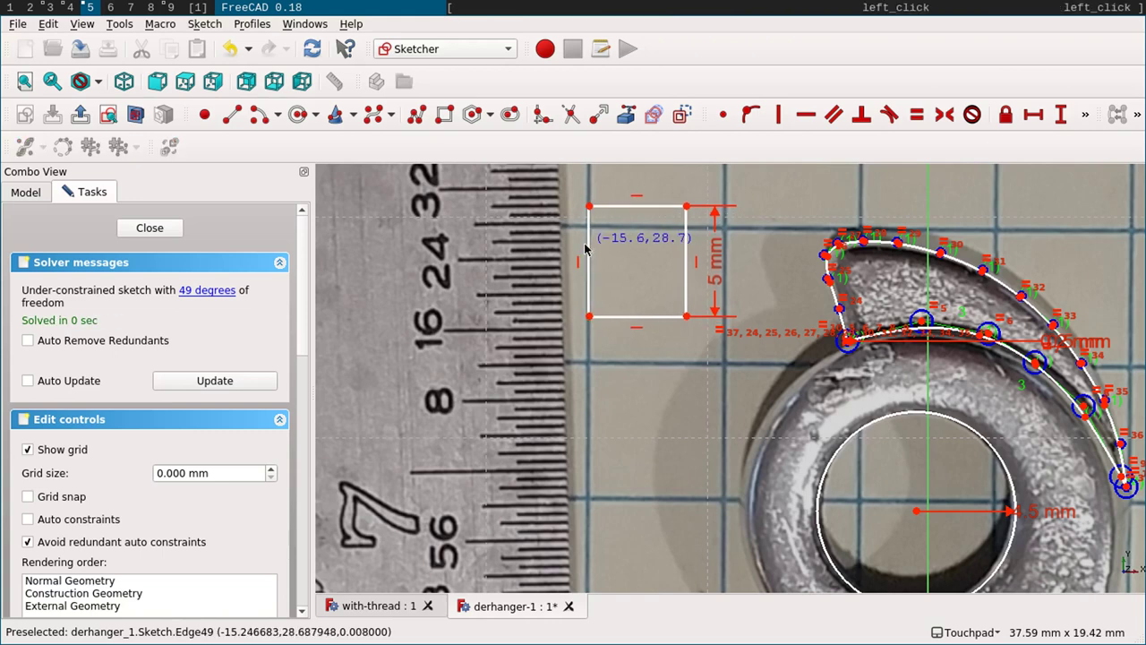
- Request a vertical distance constraint on the rectangle's left side
{"action": "left_click", "coordinate": [588, 250]}
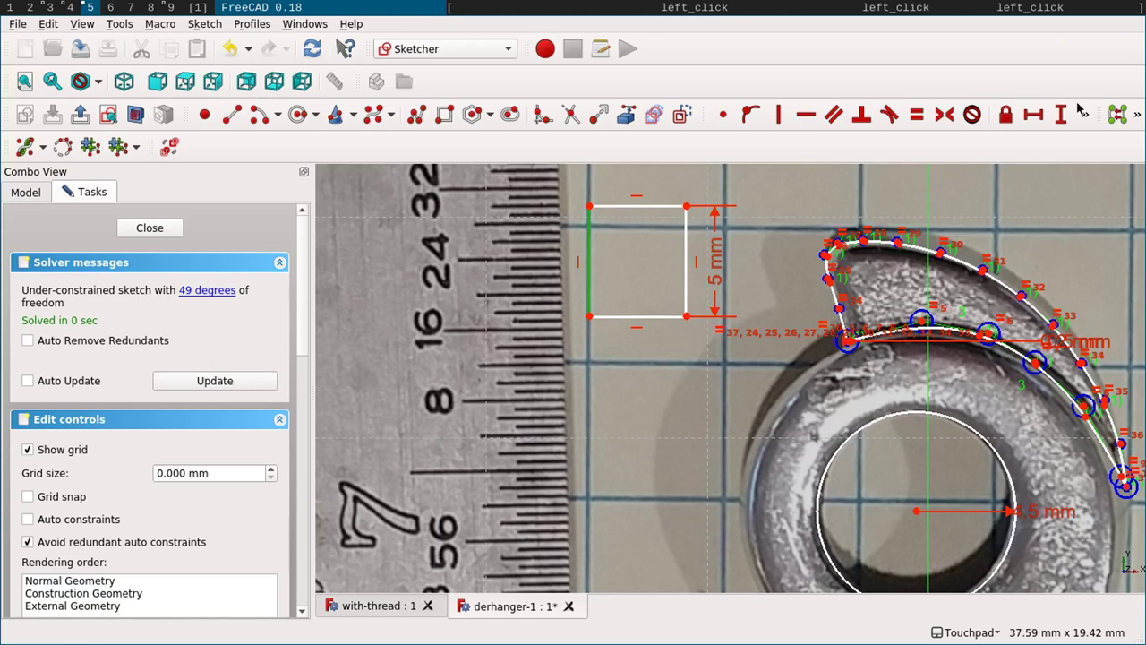
{"action": "left_click", "coordinate": [1089, 121]}
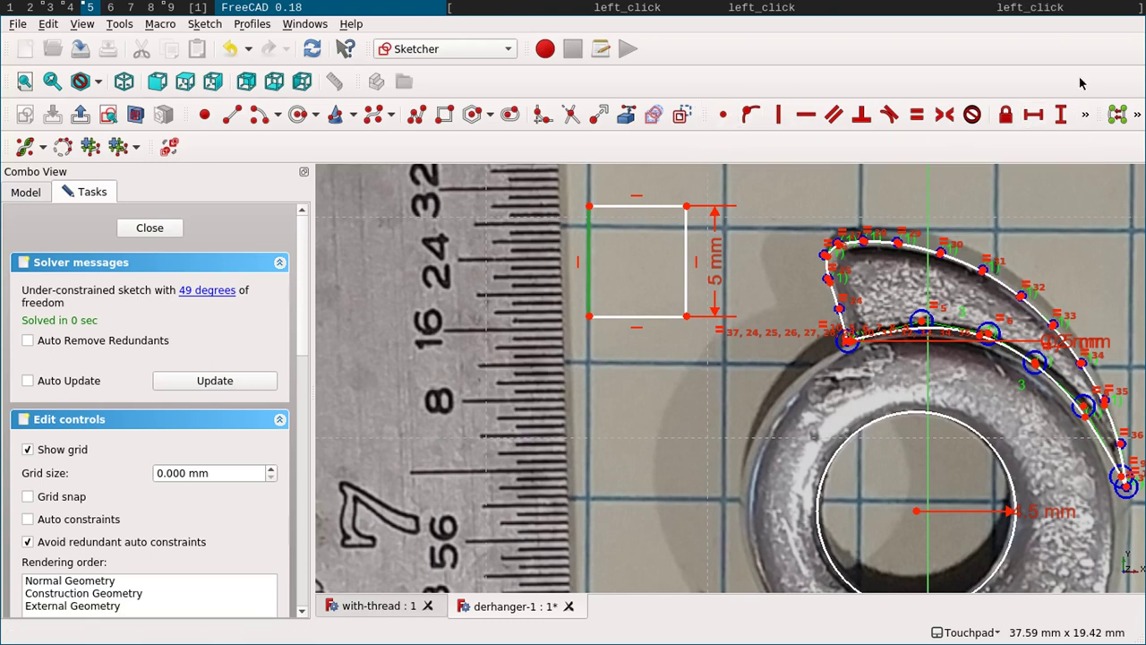
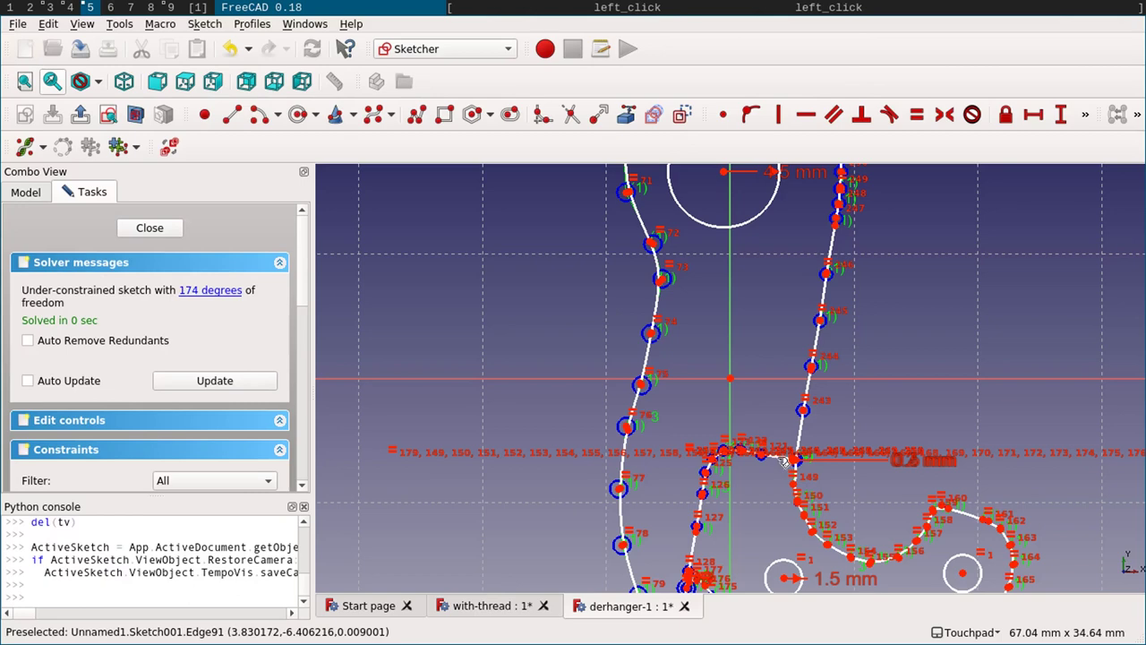
- Close the hanger outline sketch and set up a Pad of it with 3.5 mm length
{"action": "left_click", "coordinate": [779, 464]}
{"action": "left_click", "coordinate": [692, 112]}
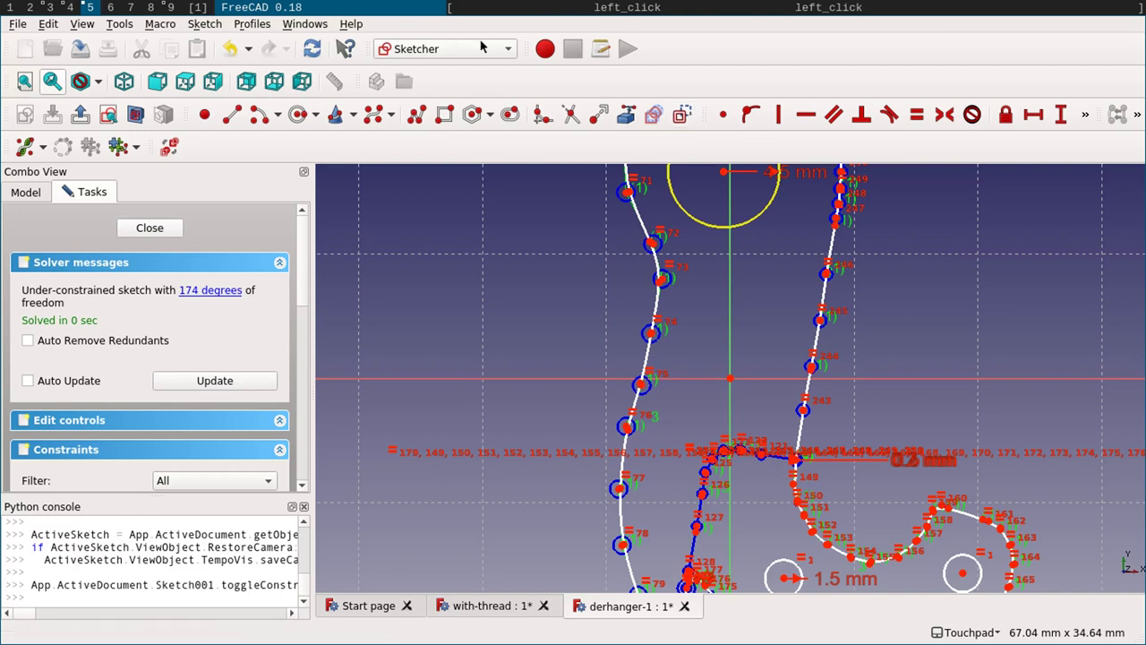
{"action": "left_click", "coordinate": [165, 233]}
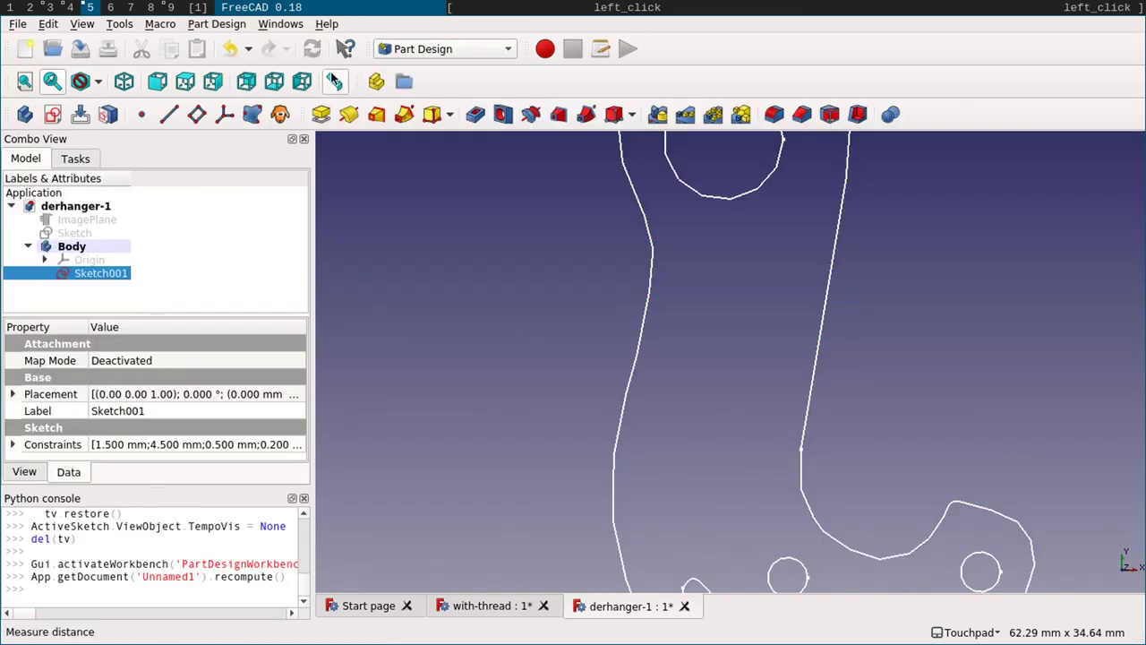
{"action": "left_click", "coordinate": [321, 118]}
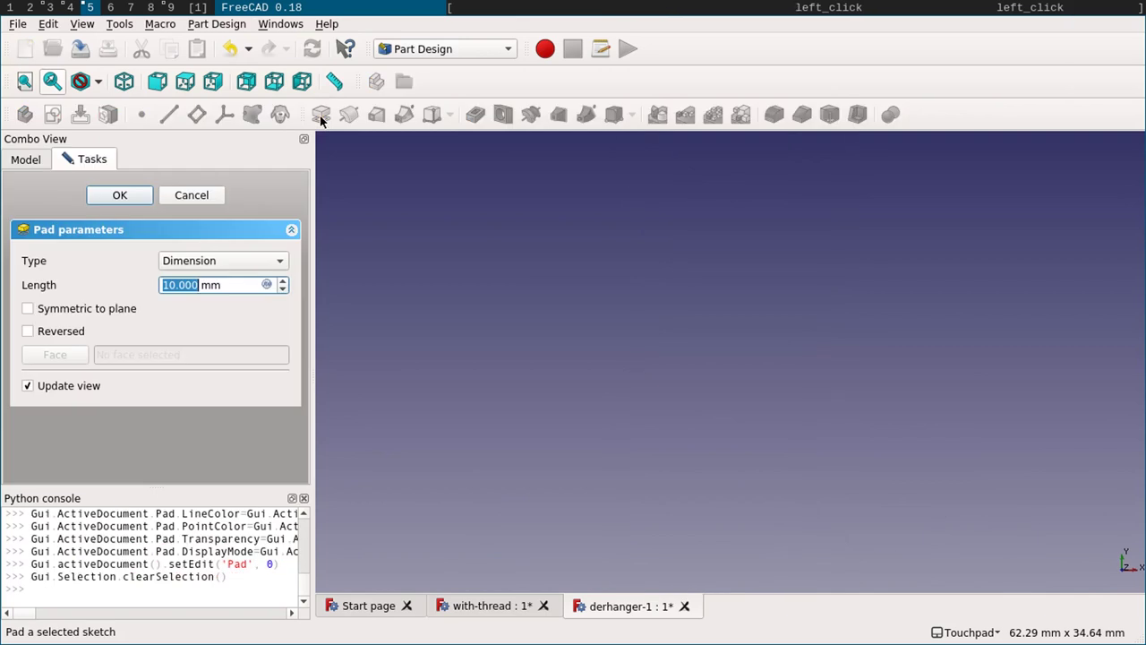
{"action": "key", "text": "Return"}
{"action": "key", "text": "Return"}
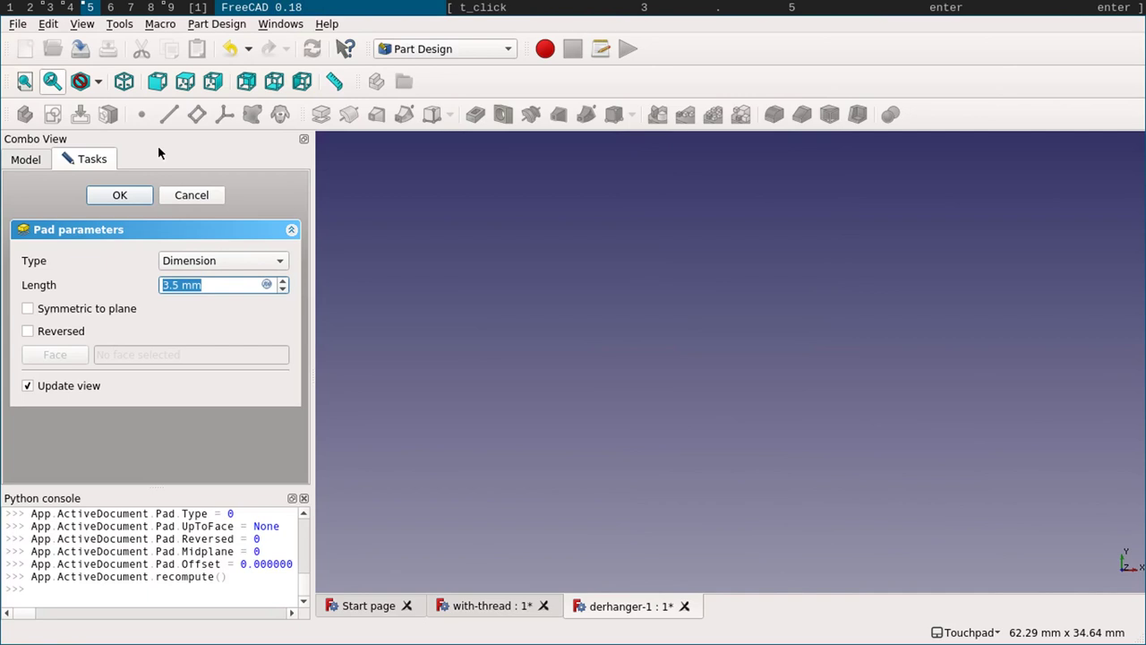
- Cancel the pad, reopen Sketch001 and turn its stray inner arc into construction geometry
{"action": "left_click", "coordinate": [200, 207]}
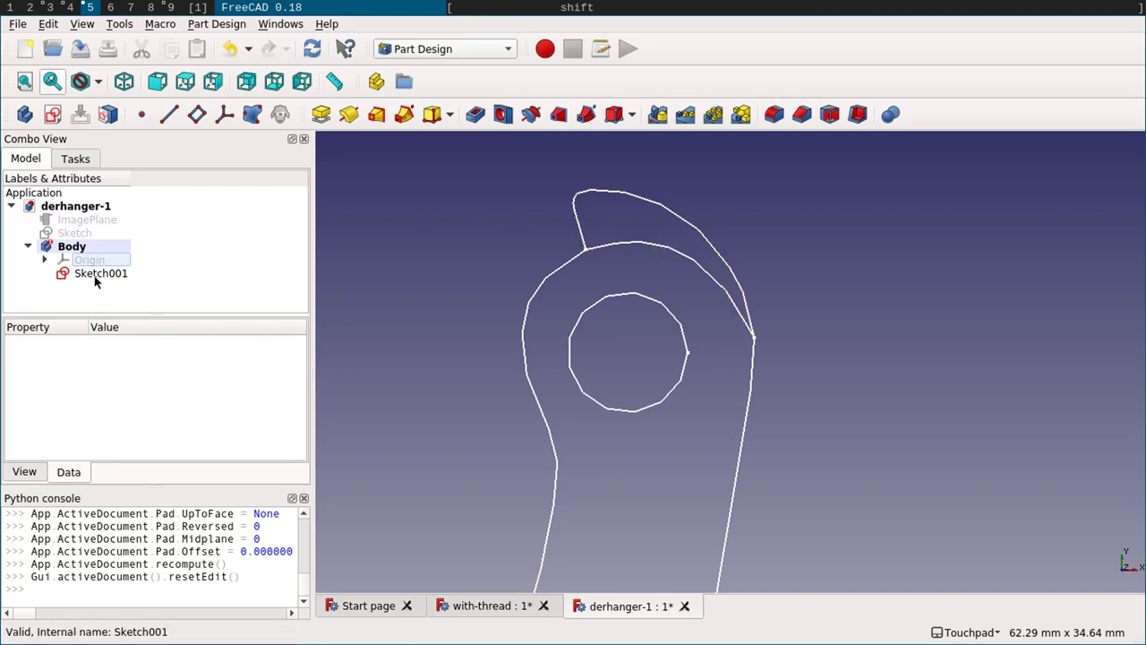
{"action": "left_click", "coordinate": [99, 276]}
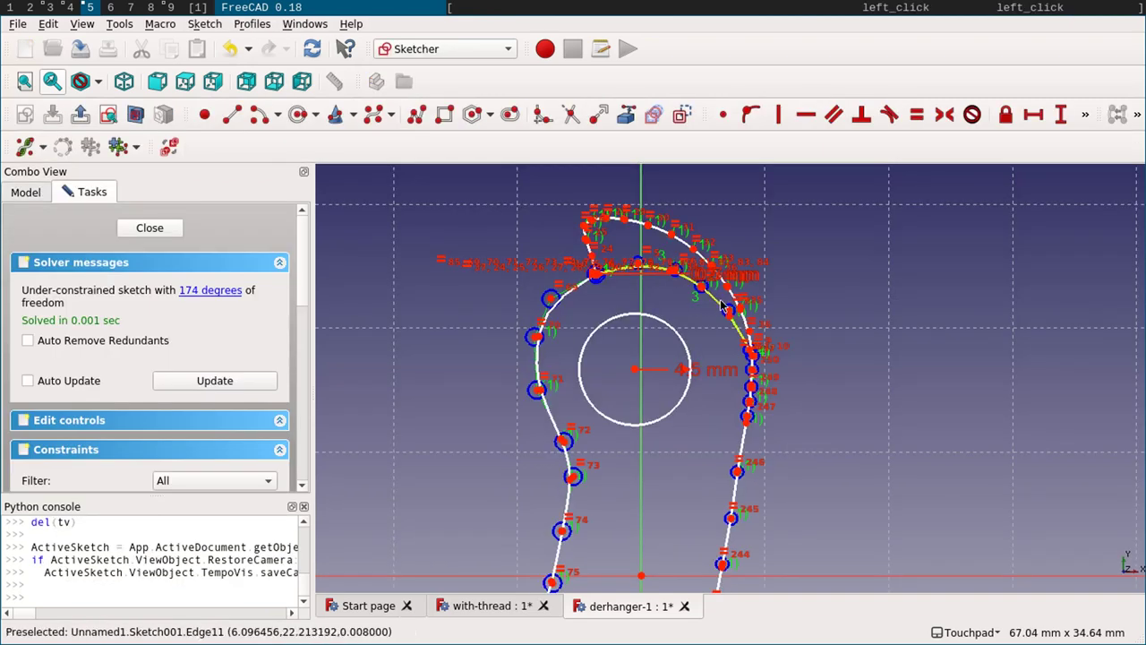
{"action": "left_click", "coordinate": [724, 302]}
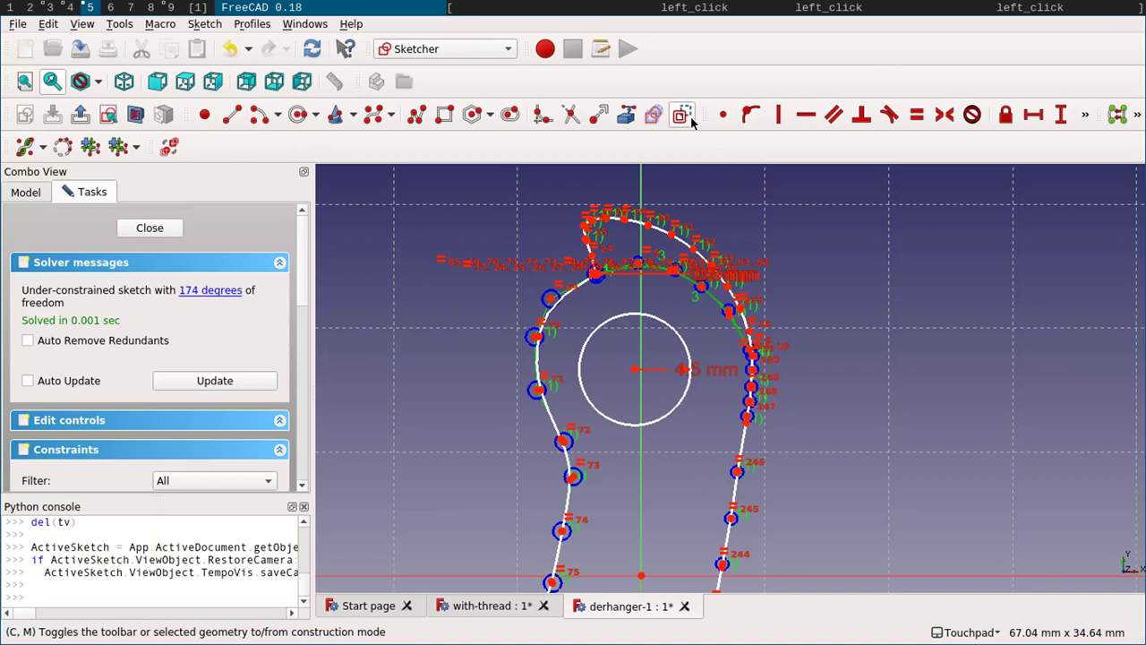
{"action": "left_click", "coordinate": [682, 122]}
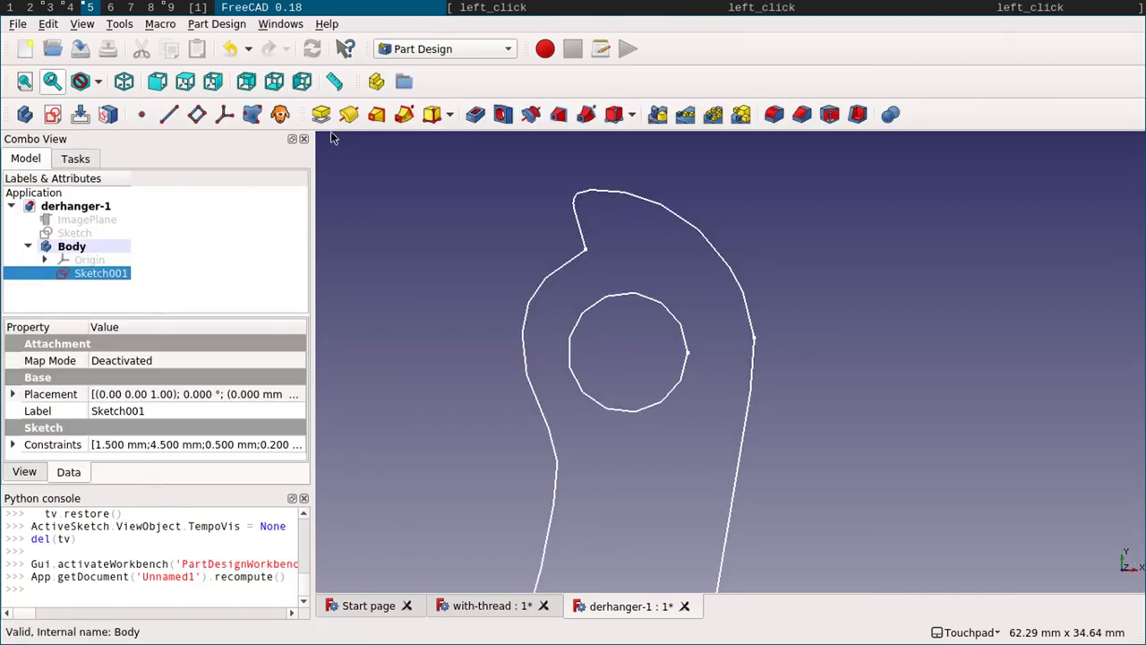
- Pad the cleaned hanger sketch 3.5 mm into a solid and add an empty Body001
{"action": "left_click", "coordinate": [323, 120]}
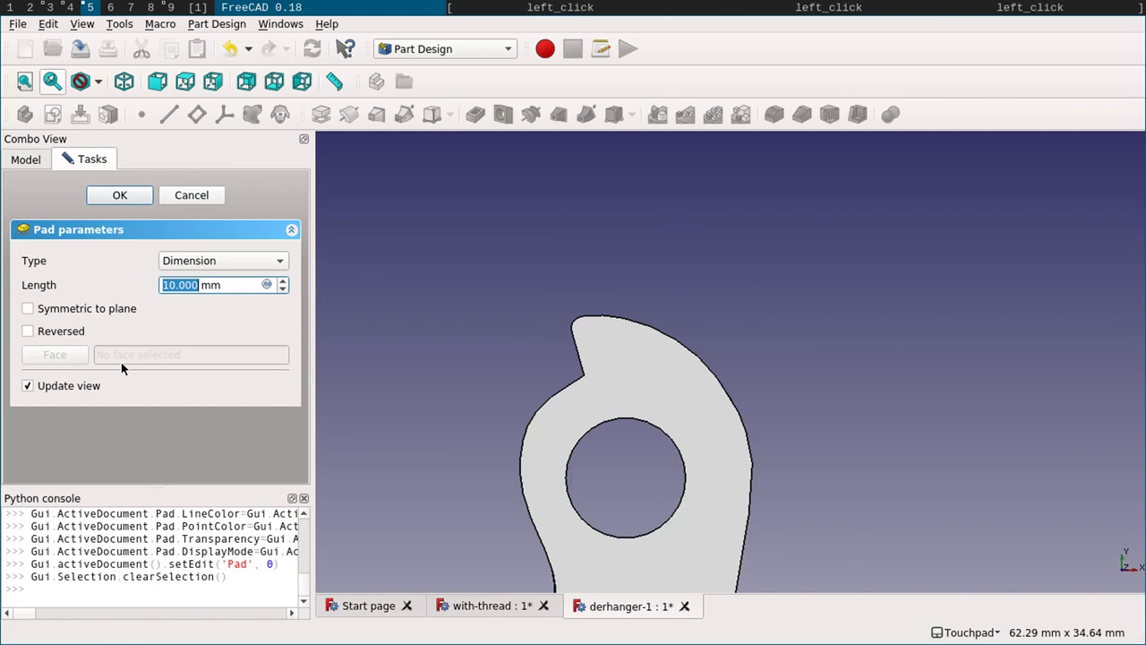
{"action": "key", "text": "Return"}
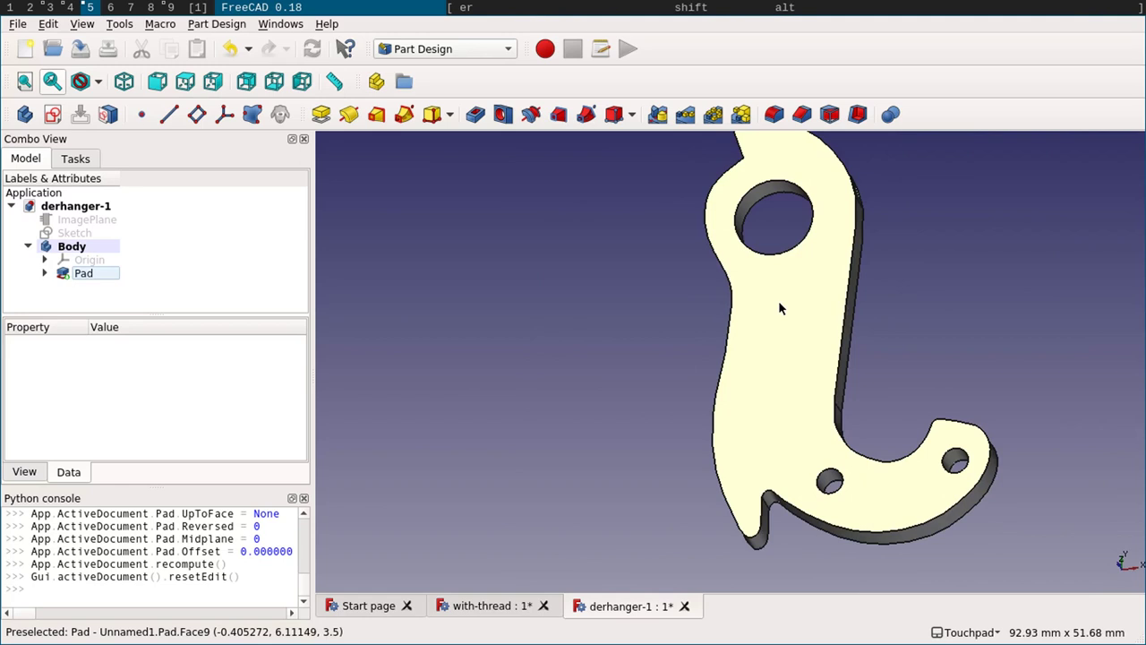
{"action": "left_click", "coordinate": [67, 211]}
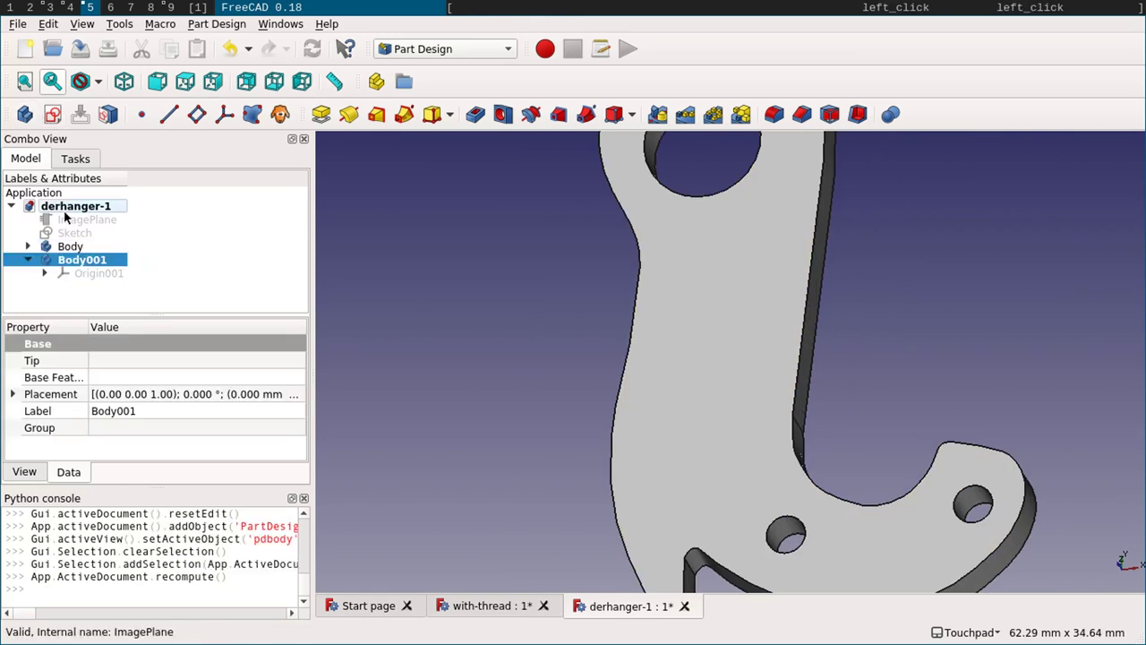
{"action": "left_click", "coordinate": [74, 236]}
- Duplicate the original sketch into Body001 as Sketch002 and hide the first Body
{"action": "left_click", "coordinate": [78, 31]}
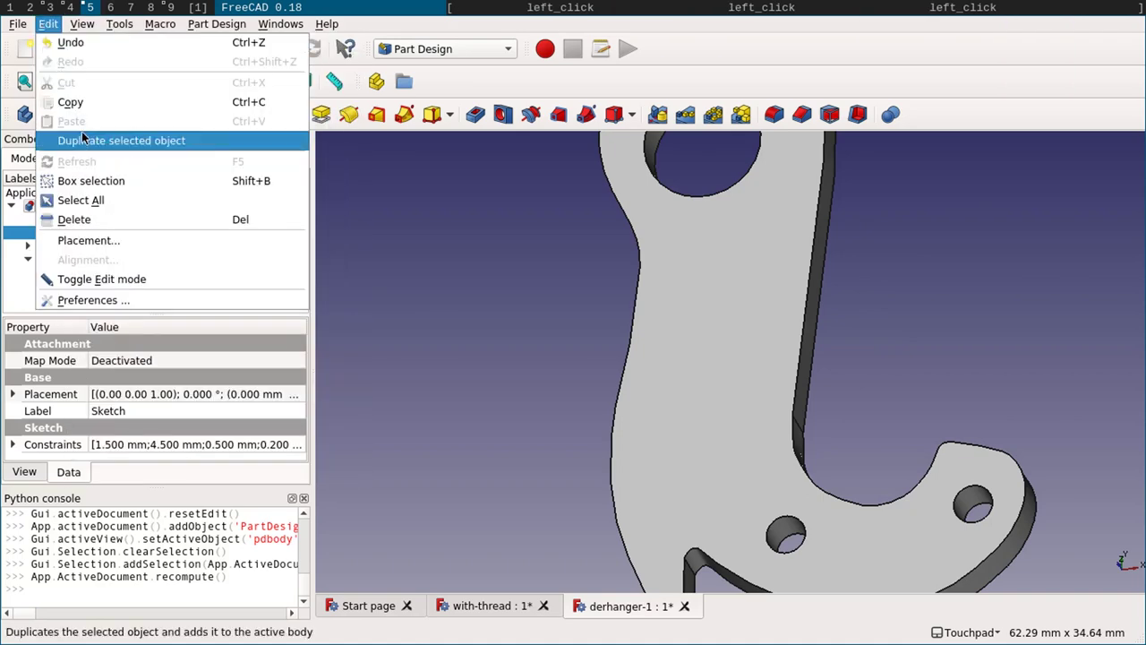
{"action": "left_click", "coordinate": [85, 138]}
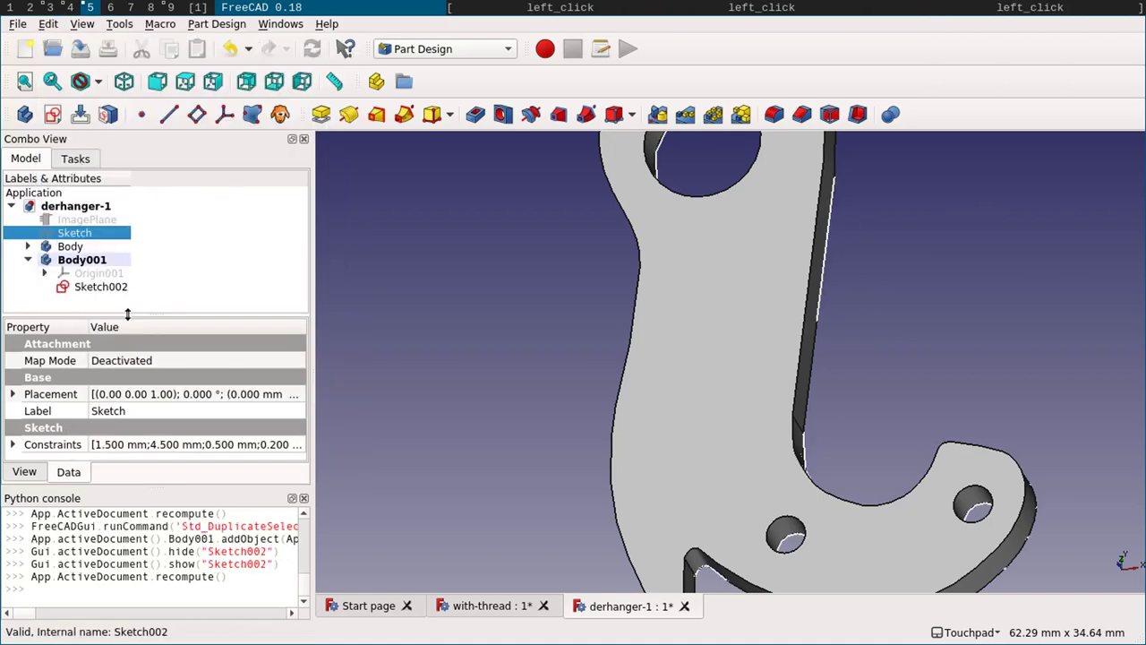
{"action": "left_click", "coordinate": [72, 250]}
{"action": "key", "text": "space"}
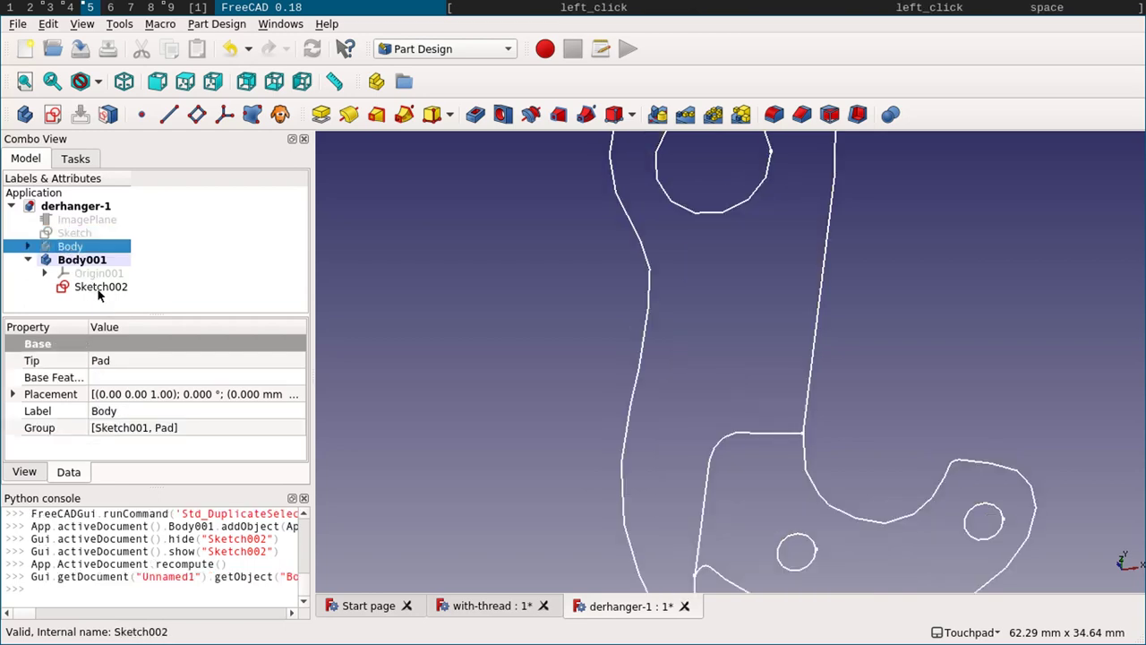
- In Sketch002 make the lower hook curve, both small holes and the stray top arc construction geometry
{"action": "double_click", "coordinate": [99, 292]}
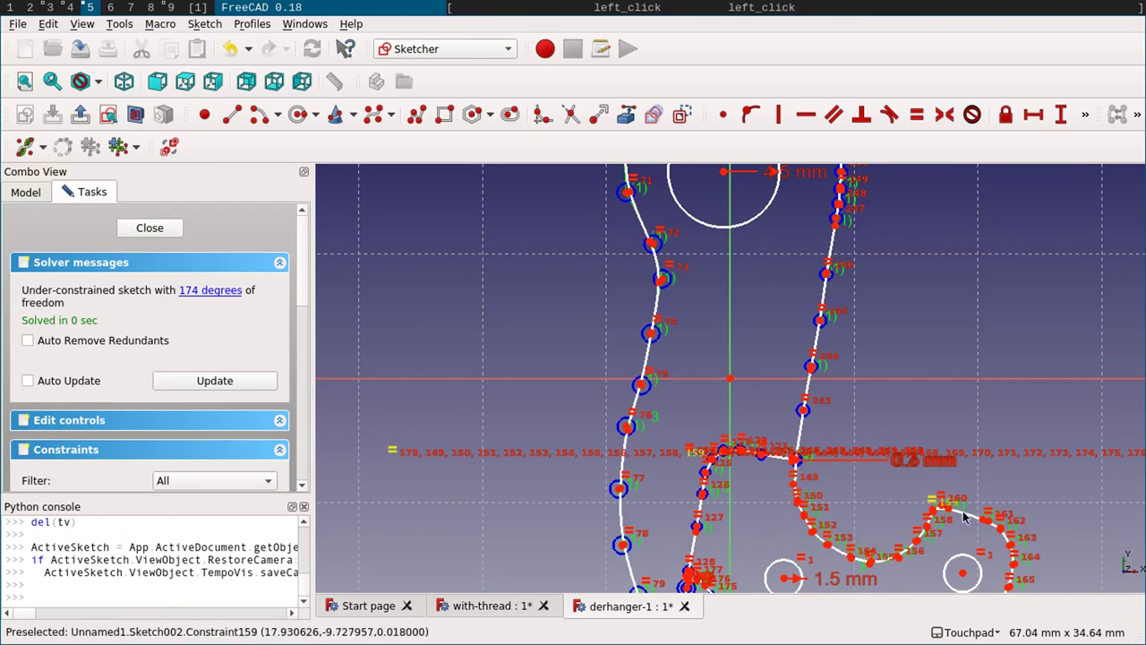
{"action": "left_click", "coordinate": [972, 520]}
{"action": "left_click", "coordinate": [686, 119]}
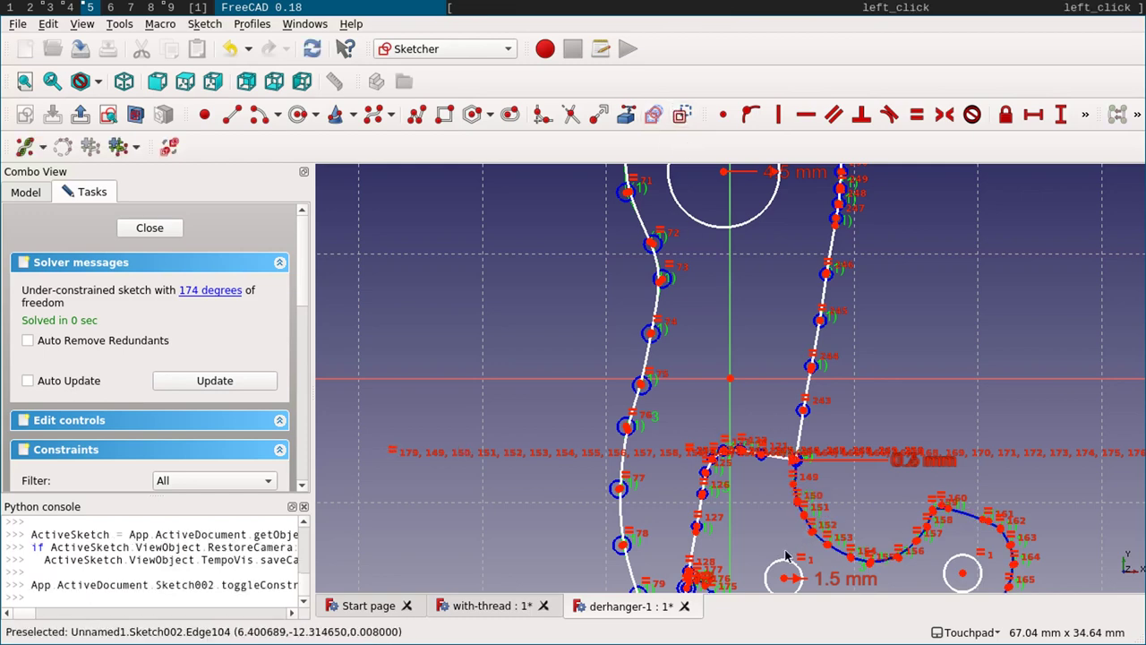
{"action": "left_click", "coordinate": [779, 568]}
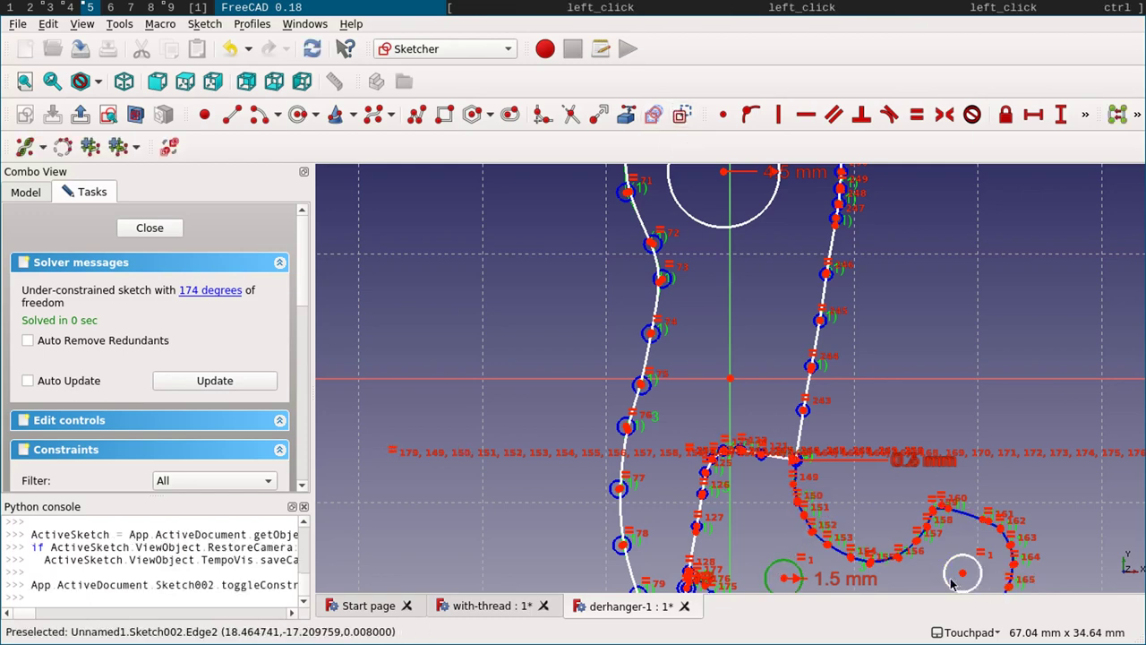
{"action": "left_click", "coordinate": [947, 581]}
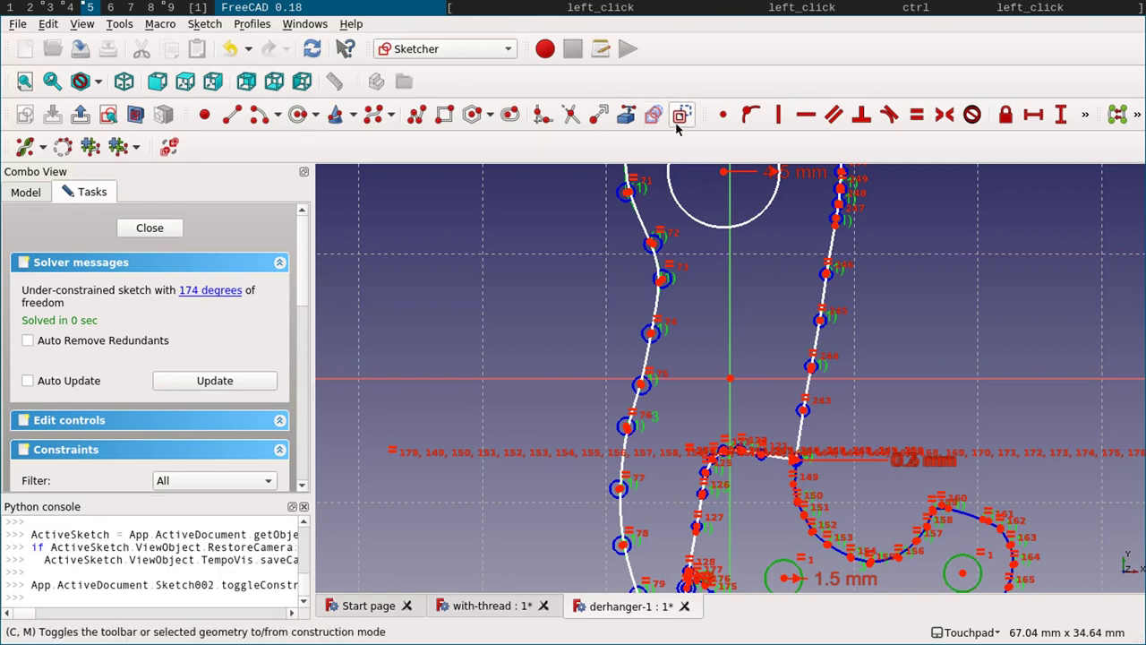
{"action": "left_click", "coordinate": [689, 121]}
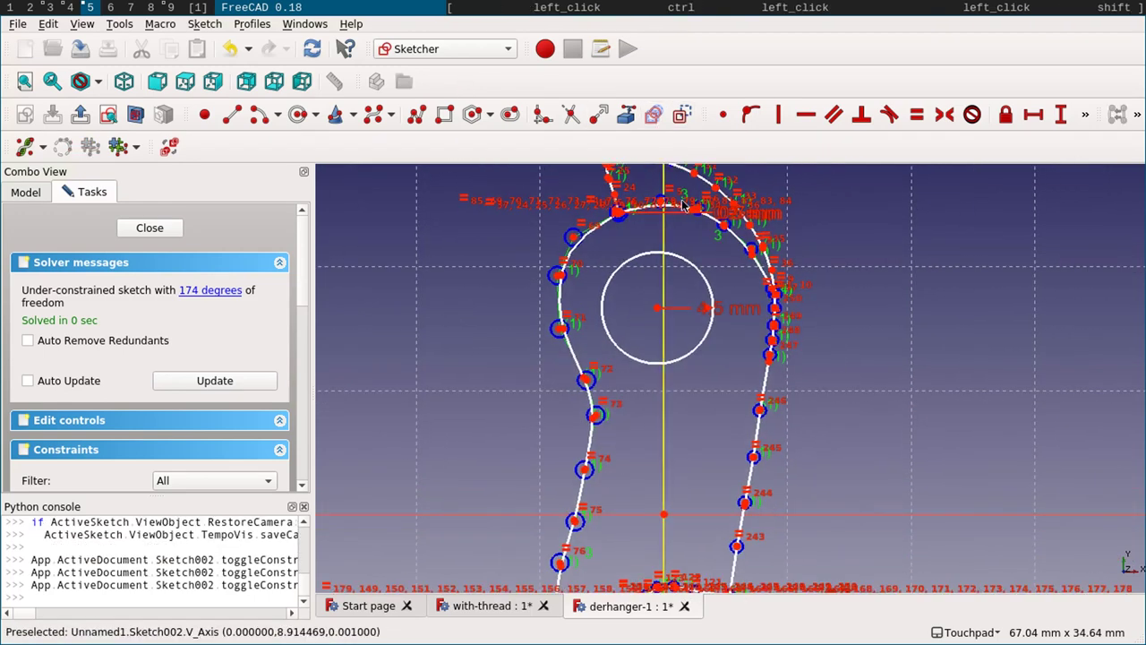
{"action": "left_click", "coordinate": [745, 242]}
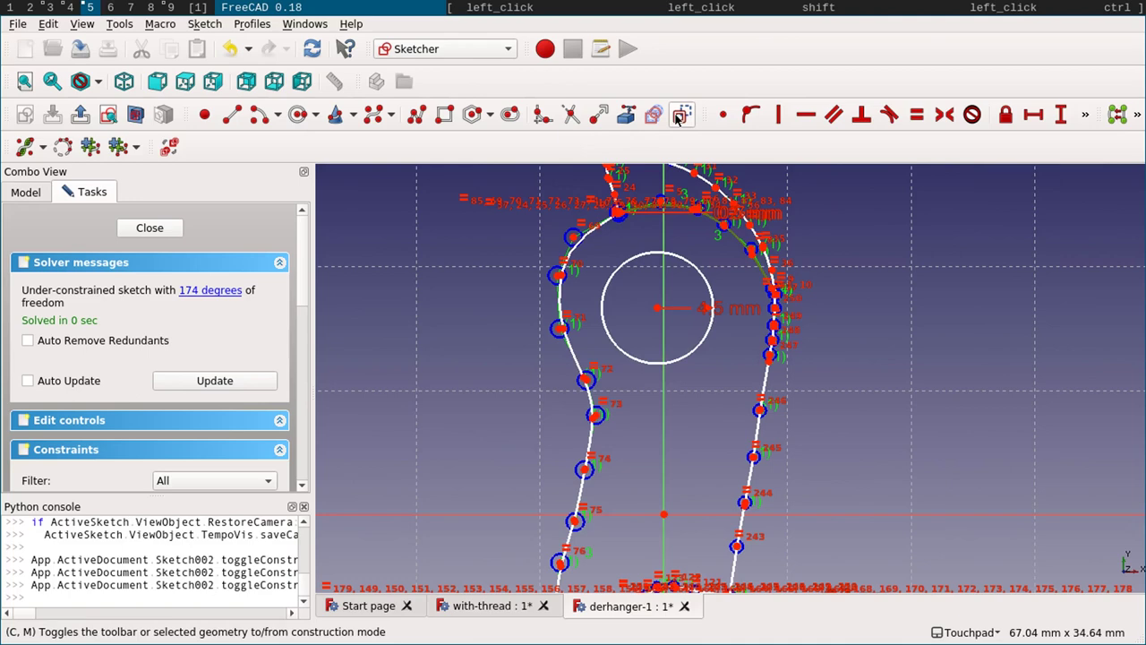
{"action": "left_click", "coordinate": [680, 121]}
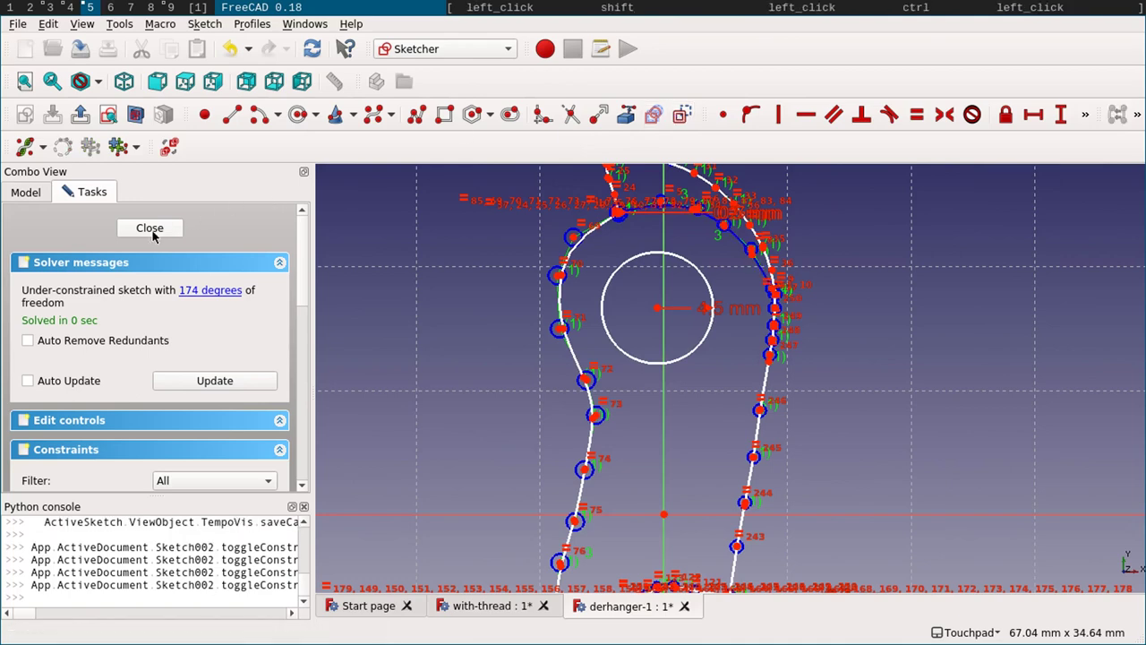
- Close Sketch002 and pad it into the solid Pad001
{"action": "left_click", "coordinate": [150, 234]}
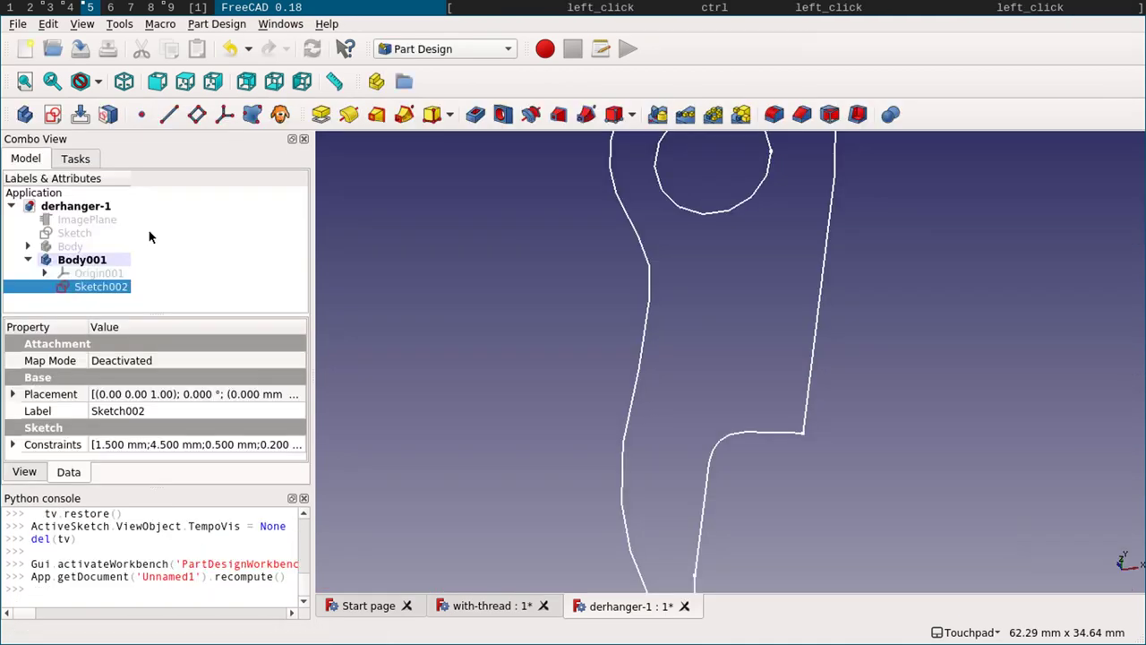
{"action": "left_click", "coordinate": [88, 266]}
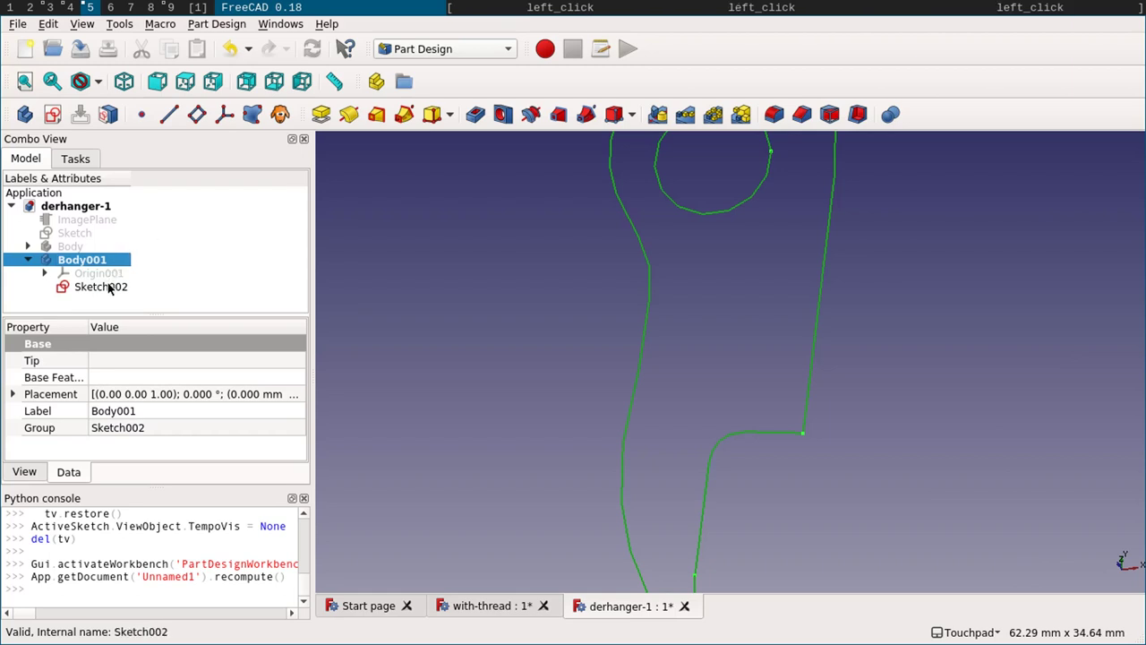
{"action": "left_click", "coordinate": [324, 122]}
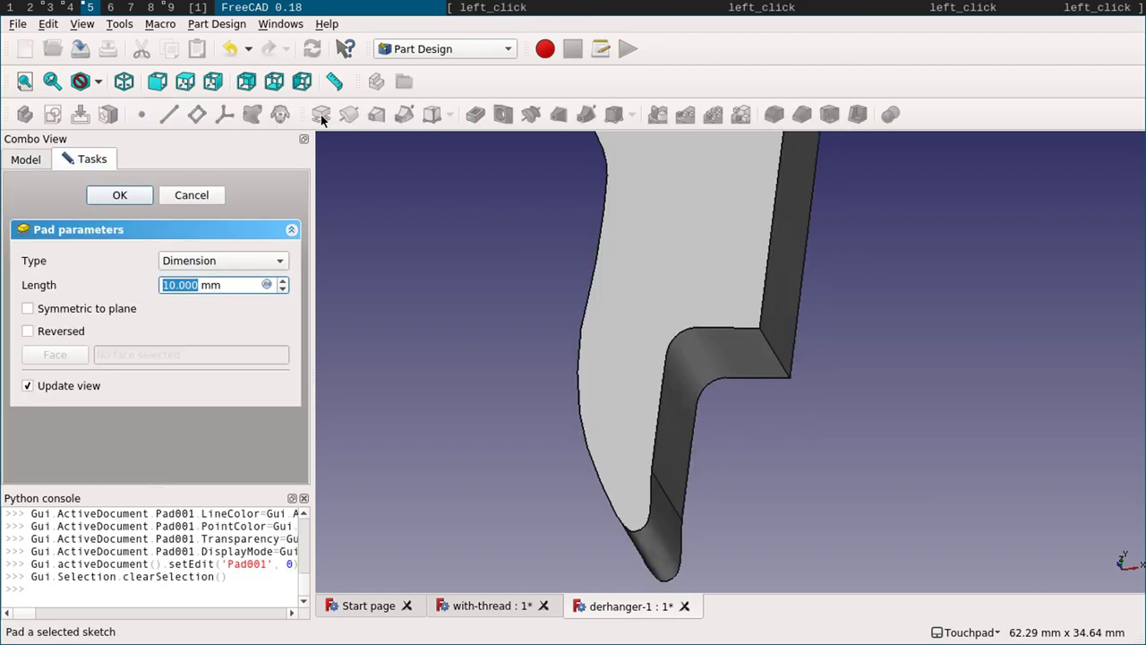
{"action": "key", "text": "5"}
{"action": "key", "text": "Return"}
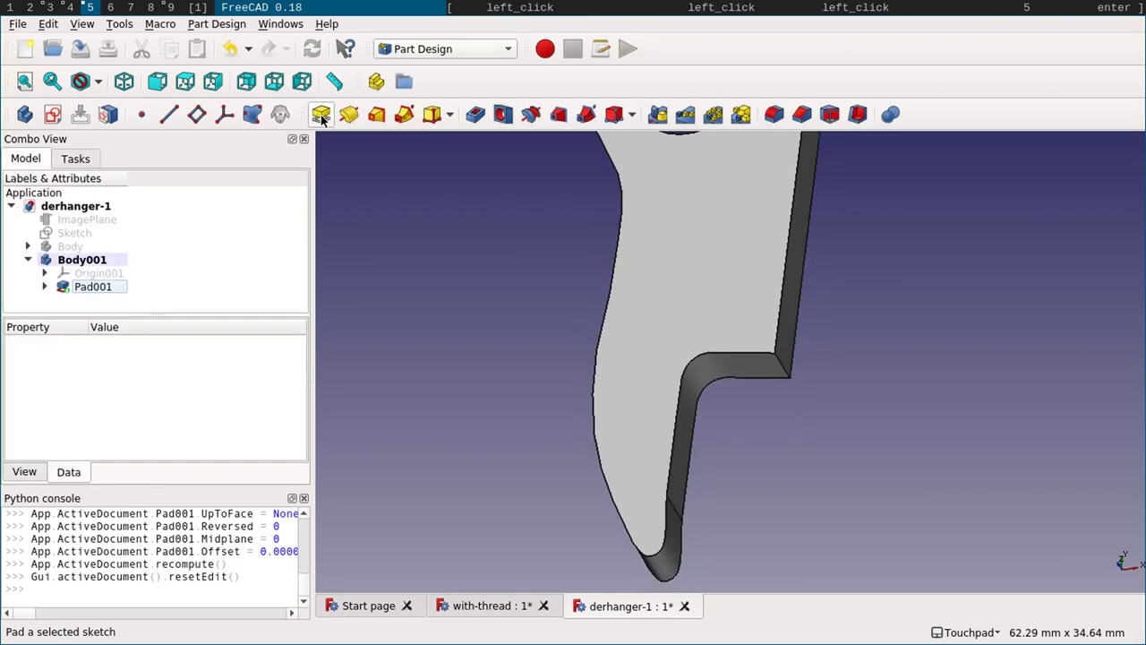
- Fit the hanger in view, add an empty Body002 and select the original sketch
{"action": "double_click", "coordinate": [80, 255]}
{"action": "key", "text": "space"}
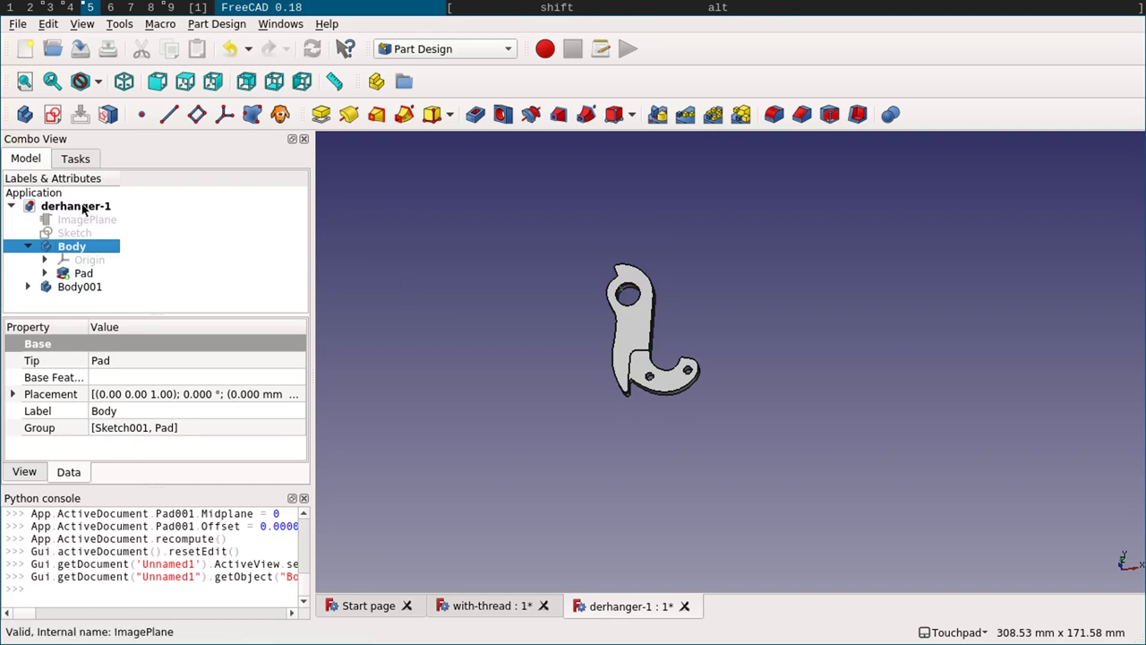
{"action": "left_click", "coordinate": [86, 207]}
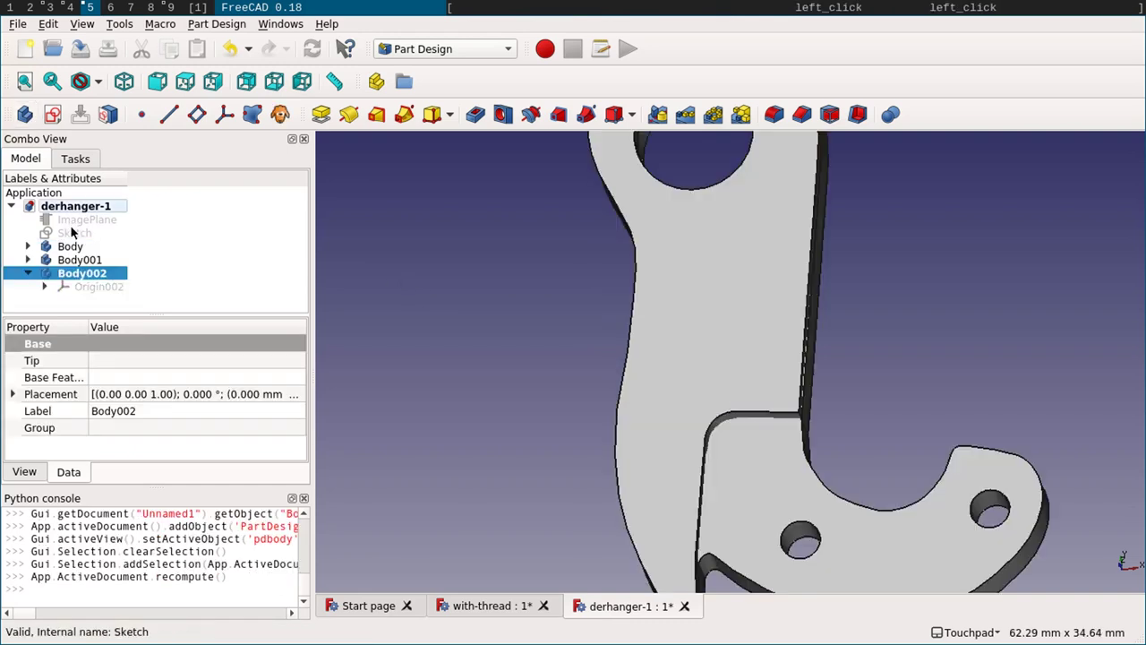
{"action": "left_click", "coordinate": [71, 231]}
{"action": "left_click", "coordinate": [43, 31]}
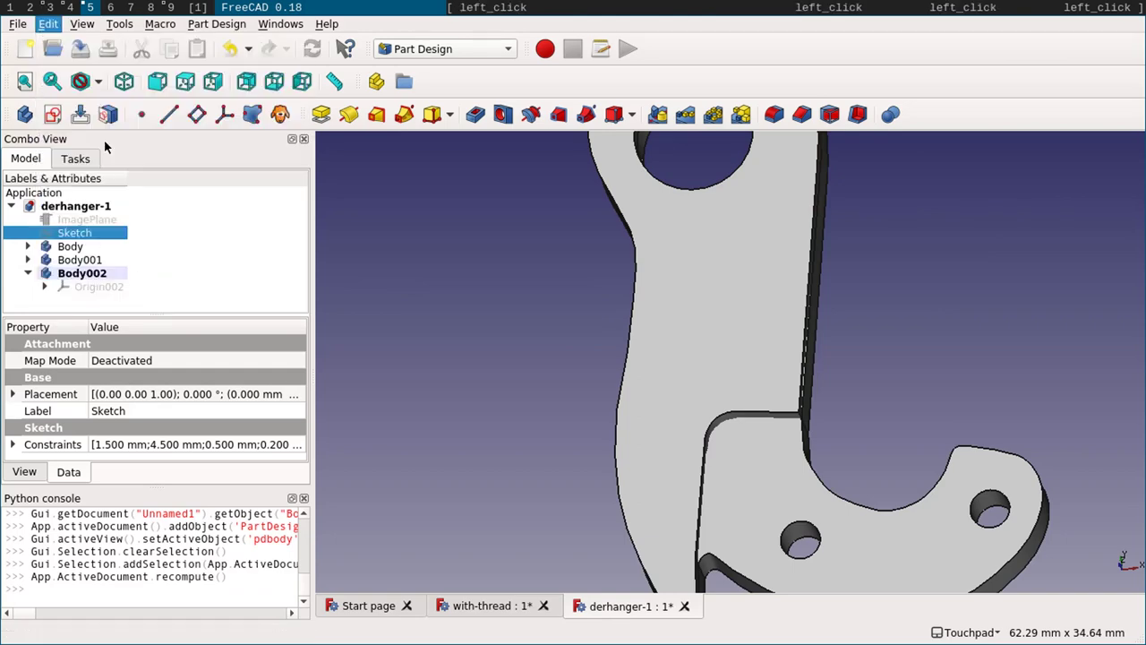
- Open the sketch copy Sketch003 in Body002 and hide Body and Body001
{"action": "double_click", "coordinate": [121, 305]}
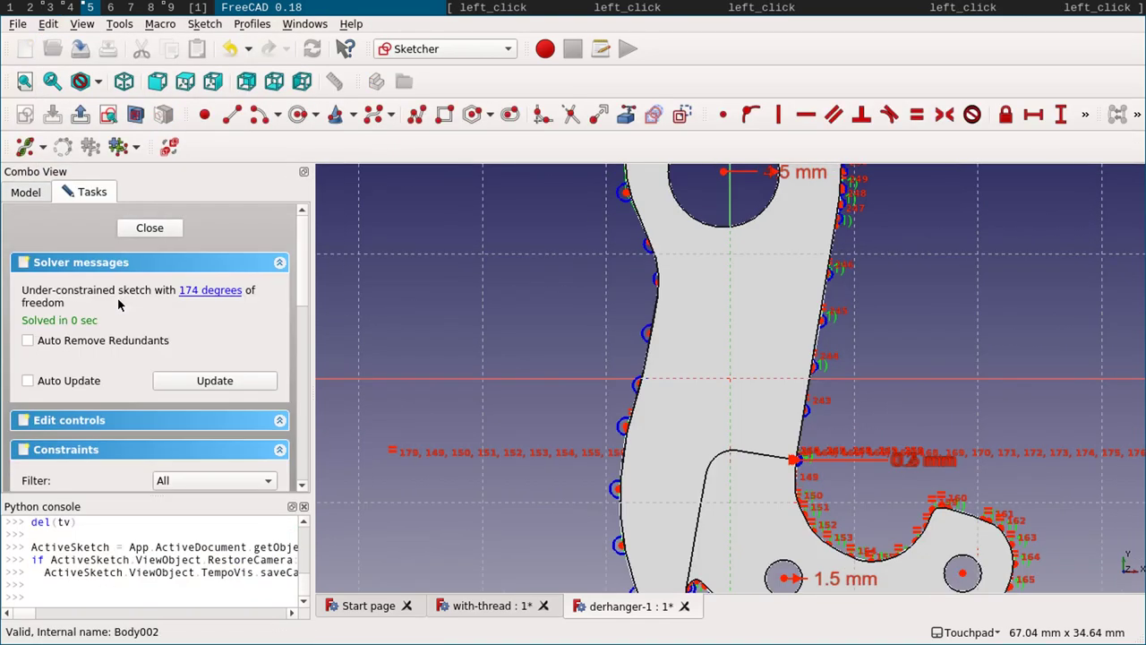
{"action": "left_click", "coordinate": [17, 192]}
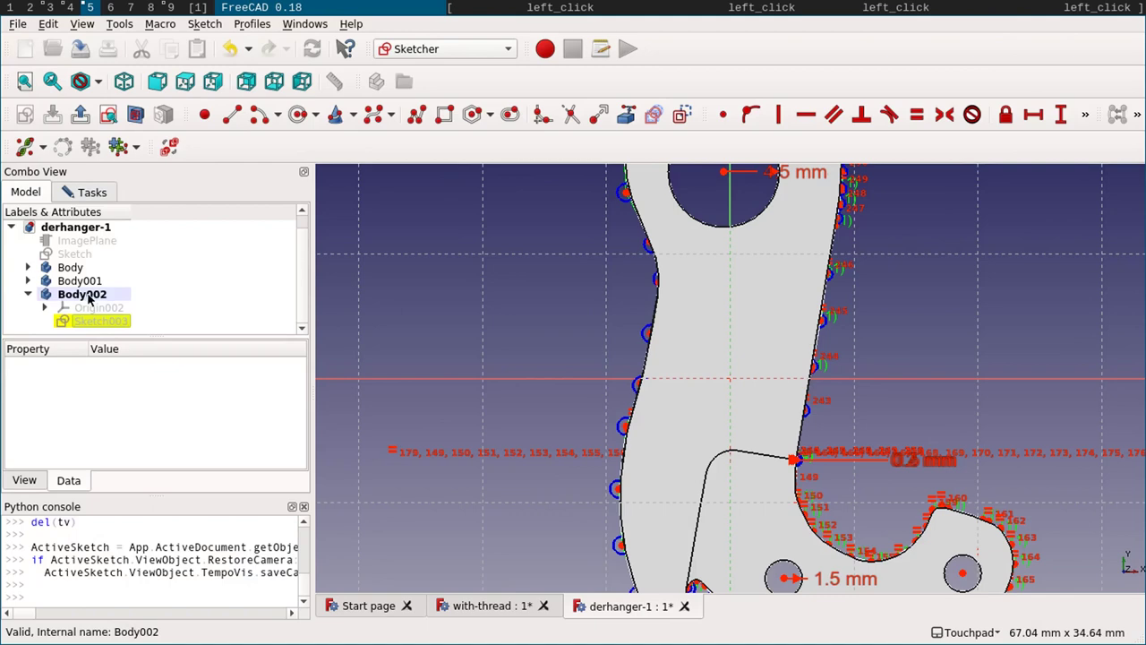
{"action": "left_click", "coordinate": [79, 286]}
{"action": "key", "text": "space"}
{"action": "left_click", "coordinate": [76, 274]}
{"action": "key", "text": "space"}
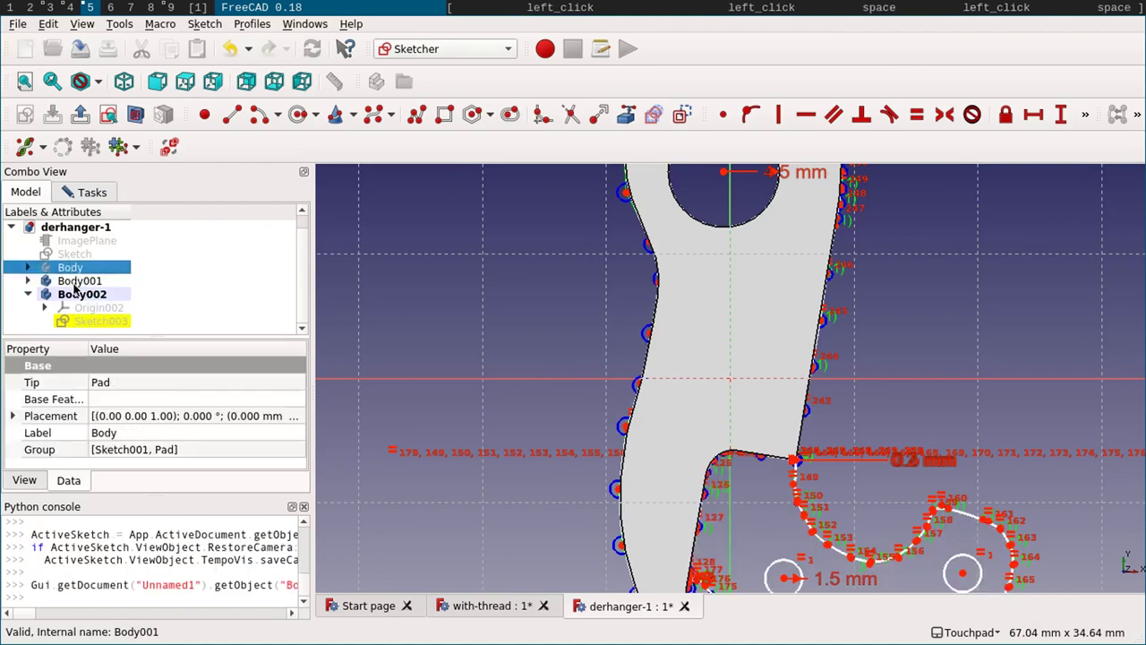
{"action": "left_click", "coordinate": [76, 290]}
{"action": "key", "text": "space"}
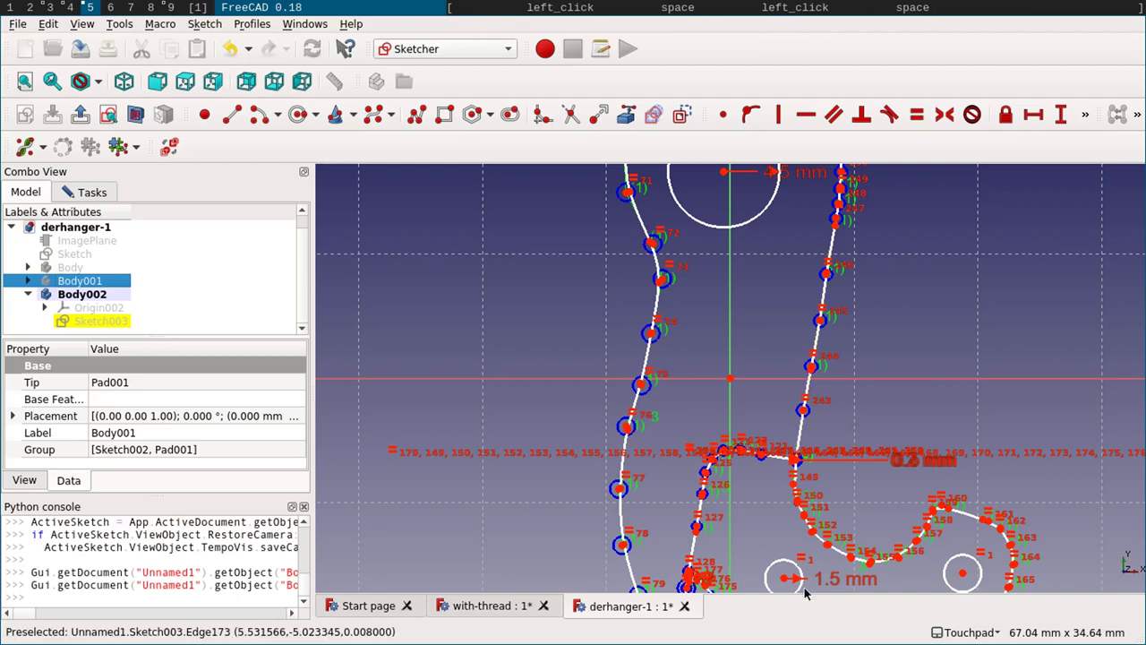
- Make the lower curved outline edges and both small hole circles construction geometry
{"action": "left_click", "coordinate": [969, 521]}
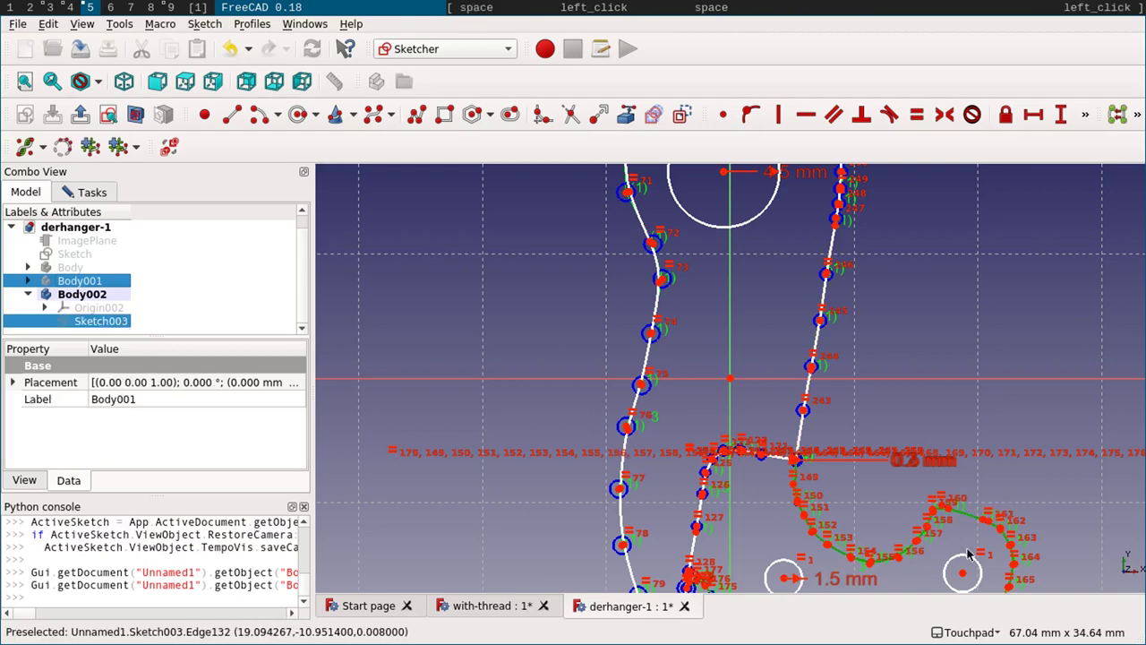
{"action": "left_click", "coordinate": [970, 558]}
{"action": "double_click", "coordinate": [776, 570]}
{"action": "left_click", "coordinate": [779, 567]}
{"action": "left_click", "coordinate": [885, 567]}
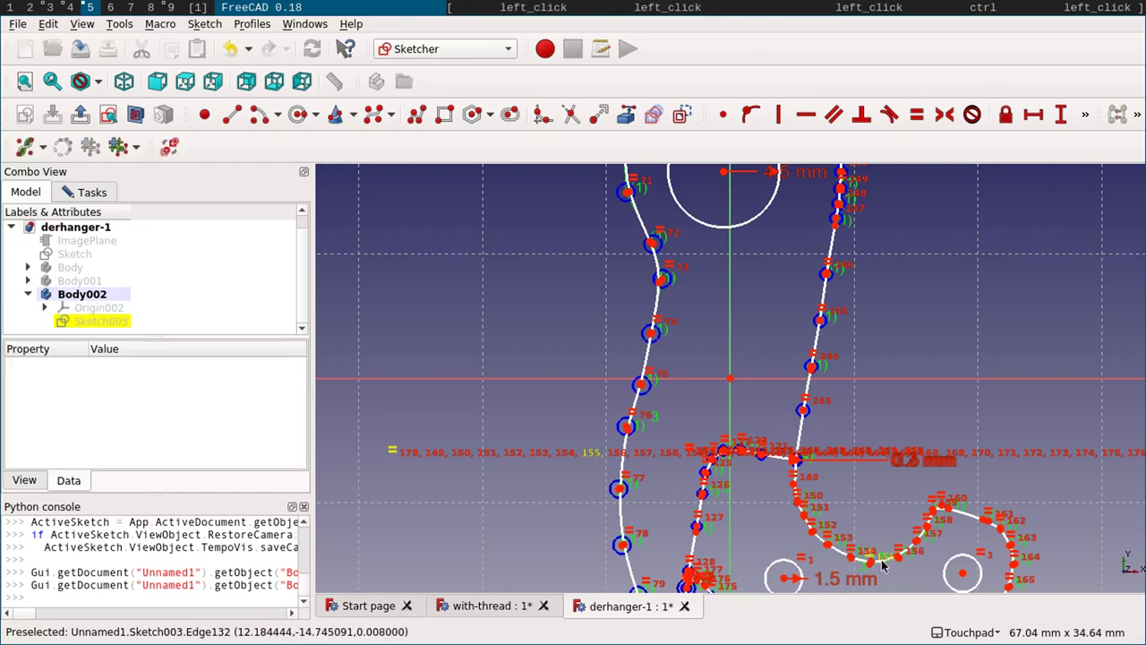
{"action": "left_click", "coordinate": [885, 563]}
{"action": "left_click", "coordinate": [841, 555]}
{"action": "left_click", "coordinate": [798, 567]}
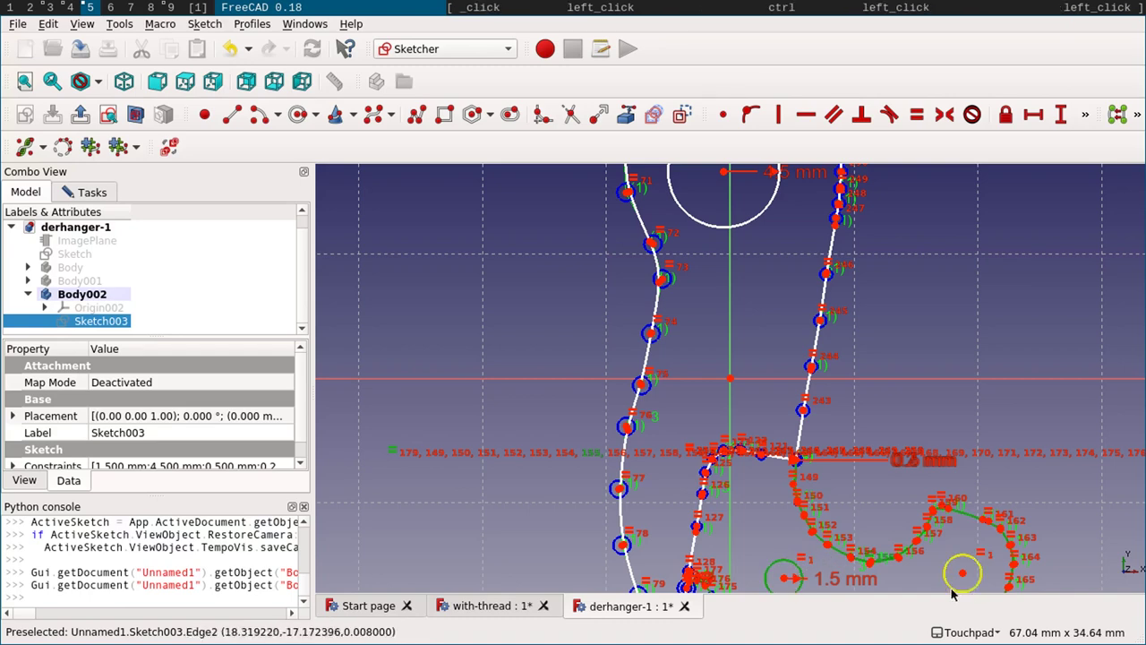
{"action": "left_click", "coordinate": [949, 587]}
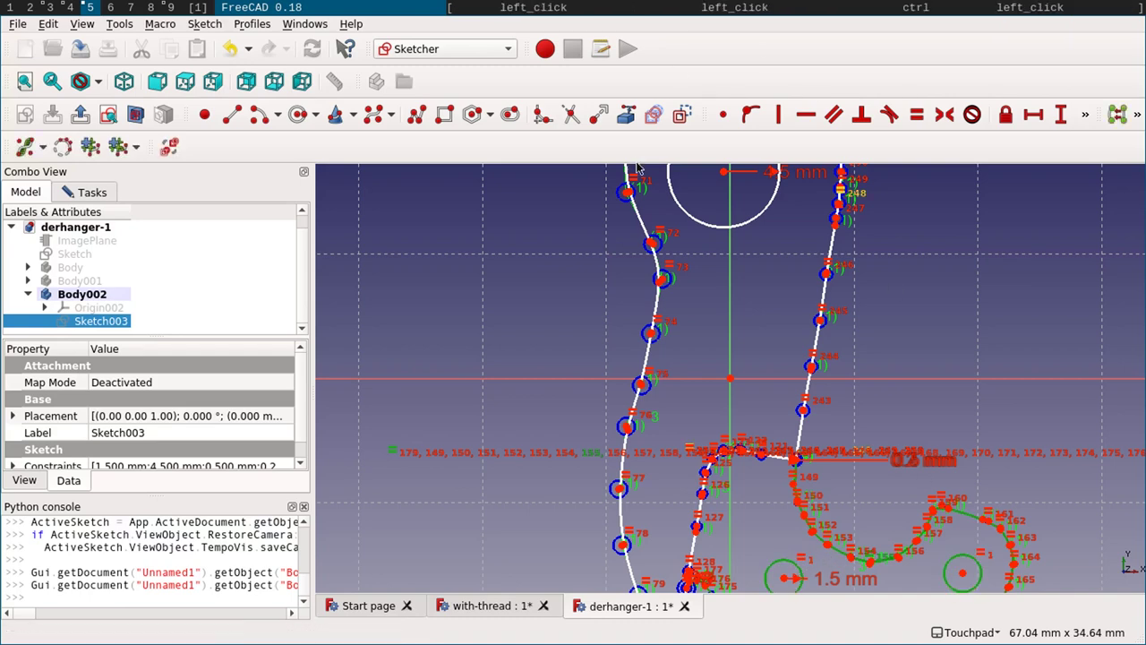
{"action": "left_click", "coordinate": [685, 125]}
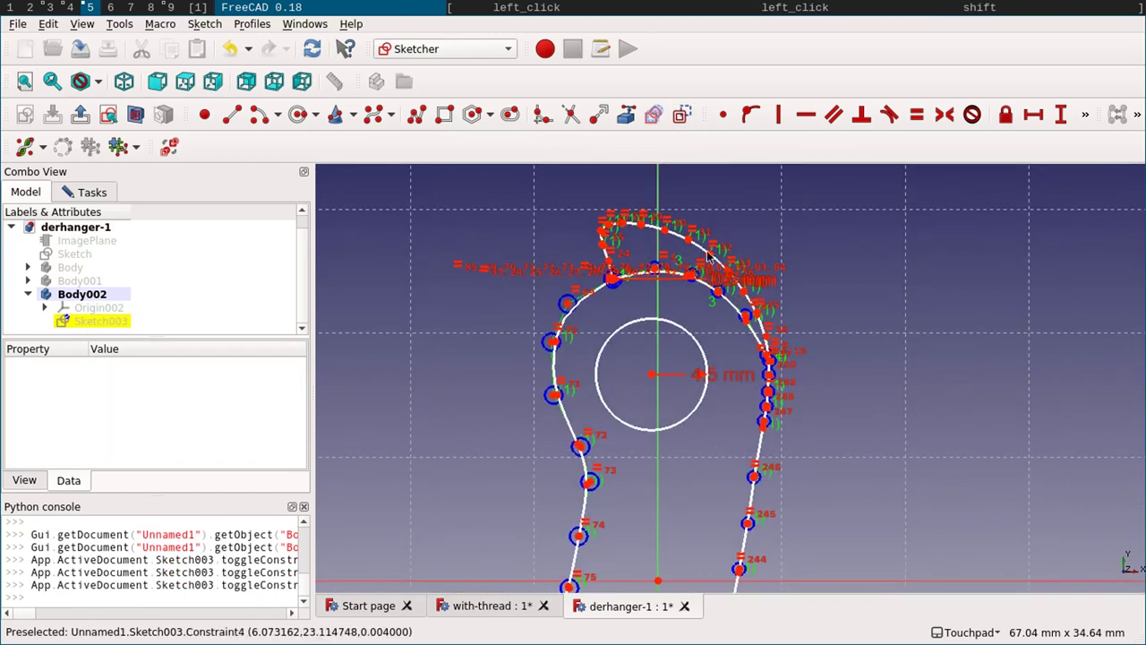
- Turn the stray edges around the top into construction geometry as well
{"action": "left_click", "coordinate": [658, 231]}
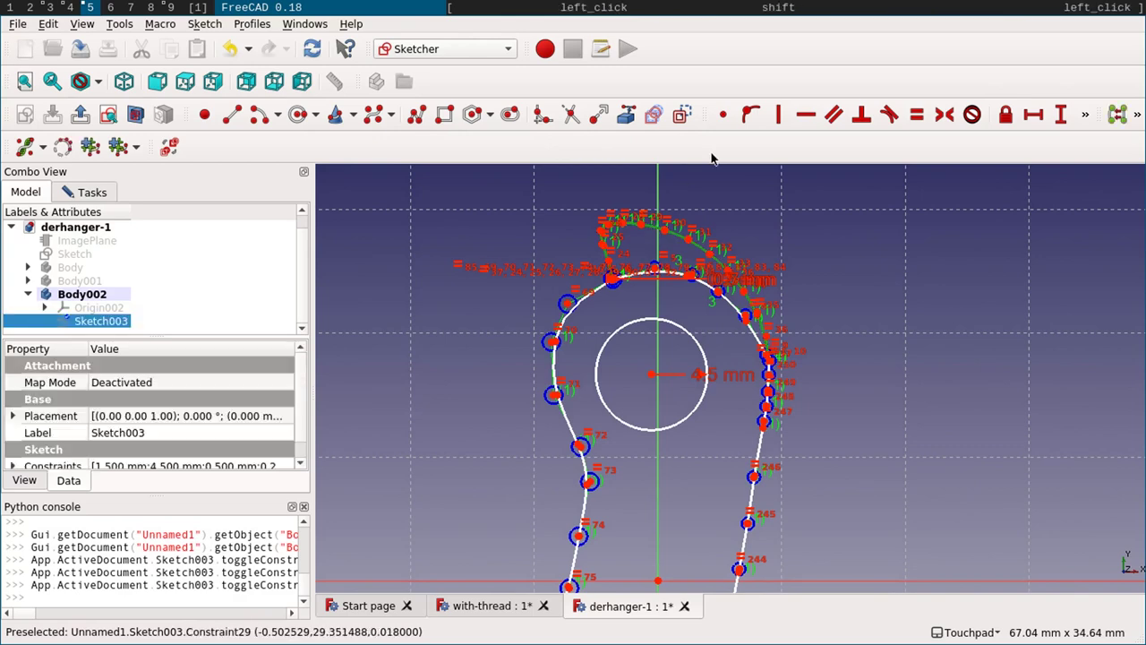
{"action": "left_click", "coordinate": [688, 120]}
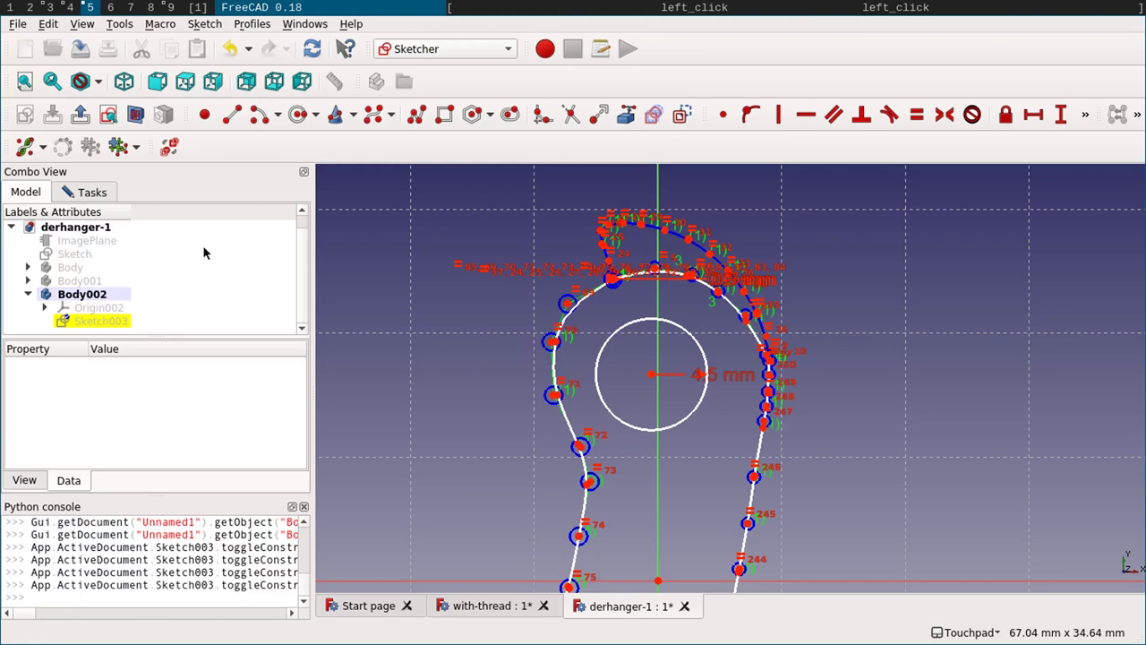
{"action": "left_click", "coordinate": [93, 201]}
- Close Sketch003 and pad it 10 mm into Pad002 inside Body002
{"action": "left_click", "coordinate": [151, 237]}
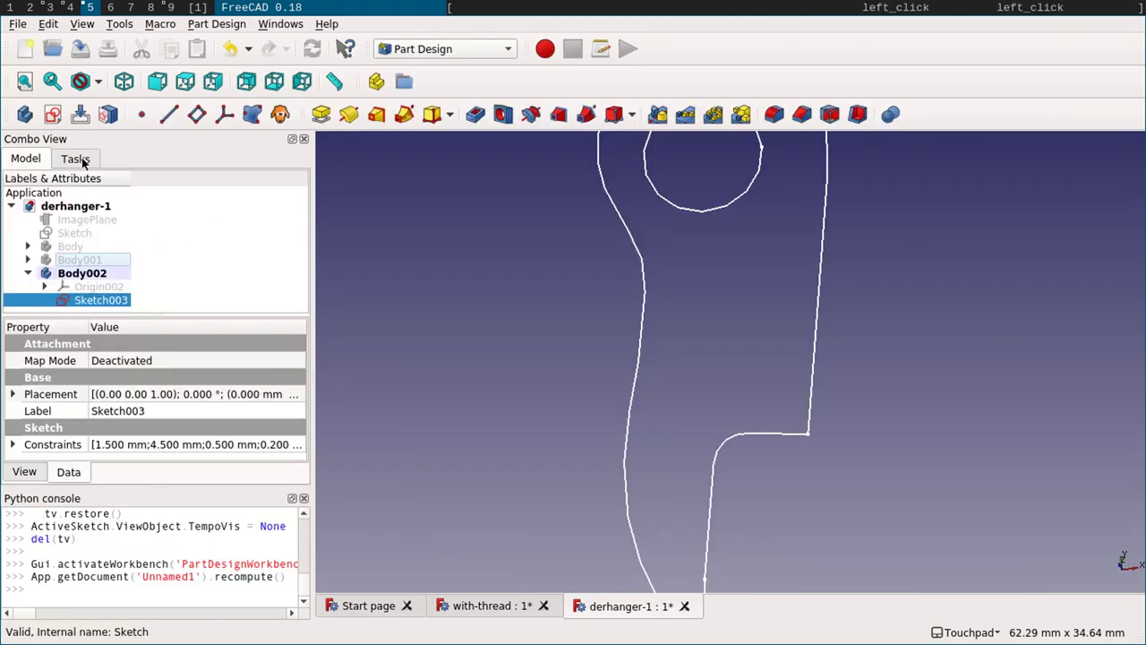
{"action": "left_click", "coordinate": [321, 117]}
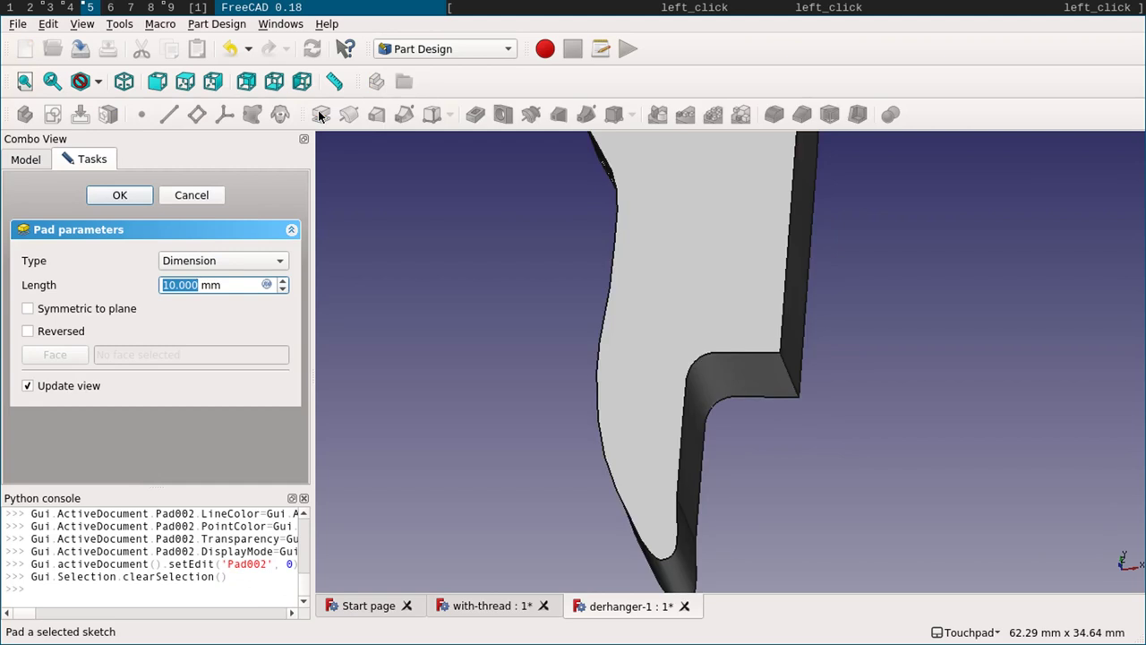
{"action": "key", "text": "7"}
{"action": "key", "text": "Return"}
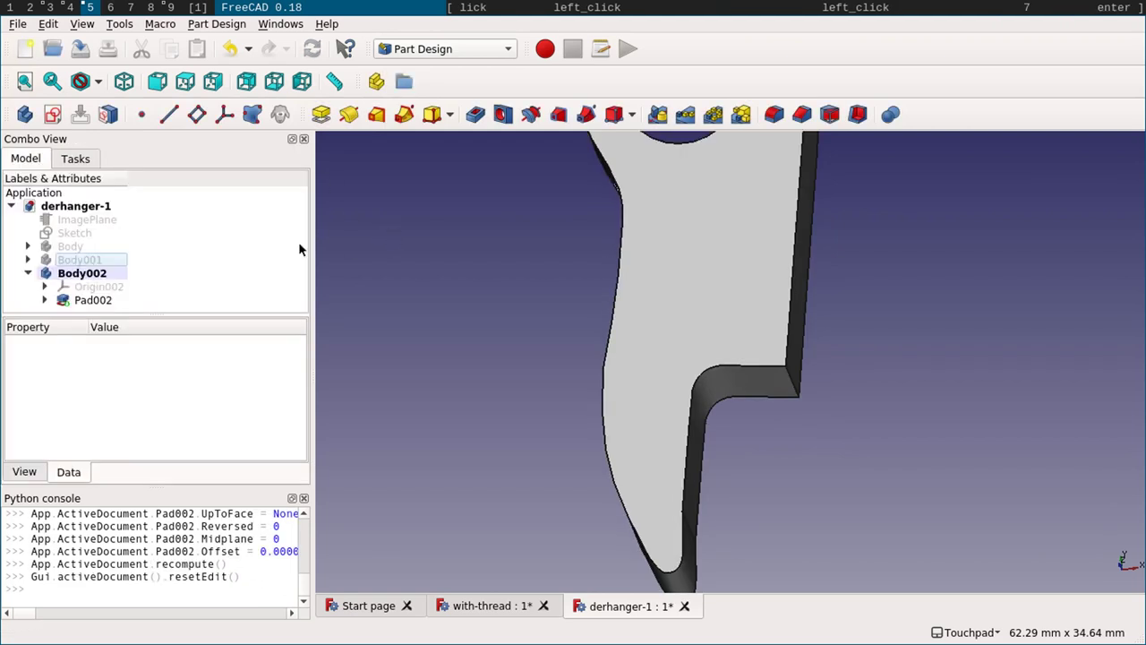
- Show the hidden Body and Body001 and fit the layered hanger in view
{"action": "left_click", "coordinate": [84, 257]}
{"action": "key", "text": "space"}
{"action": "left_click", "coordinate": [67, 255]}
{"action": "key", "text": "space"}
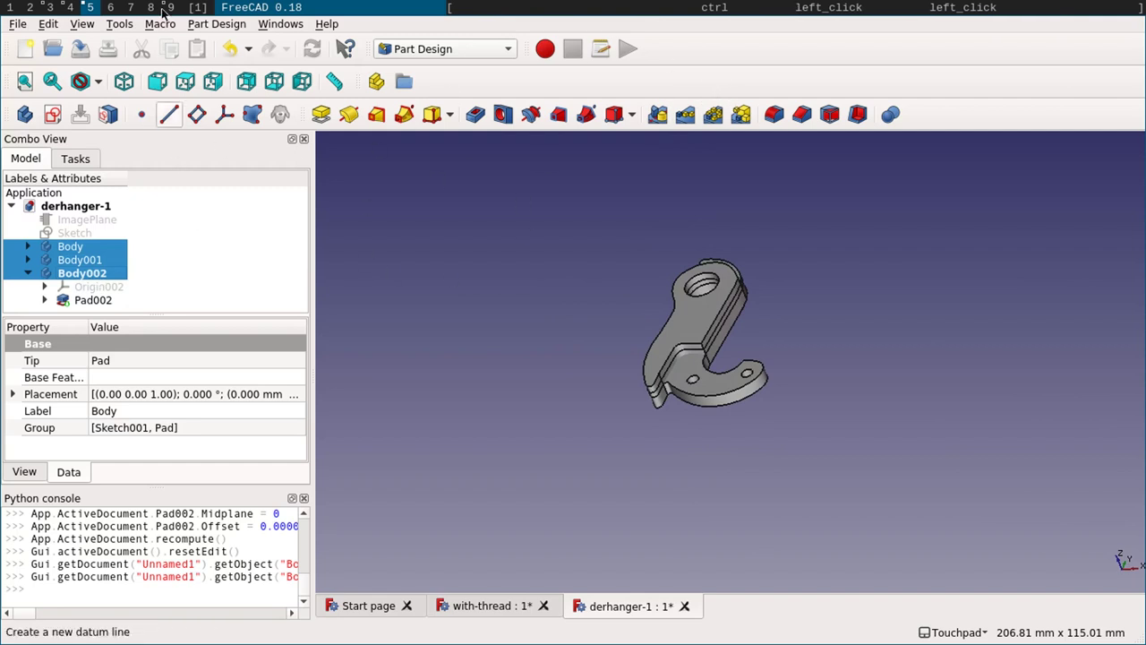
- Start a Boolean fuse listing Body and Body001, then close the task without applying it
{"action": "left_click", "coordinate": [209, 24]}
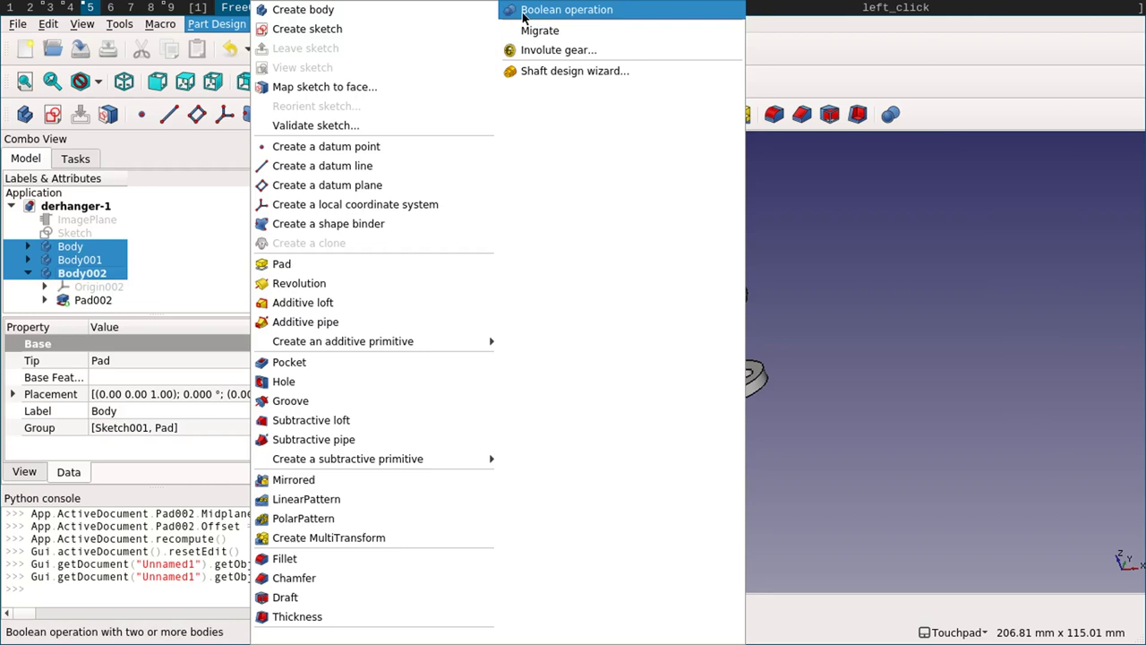
{"action": "left_click", "coordinate": [525, 16]}
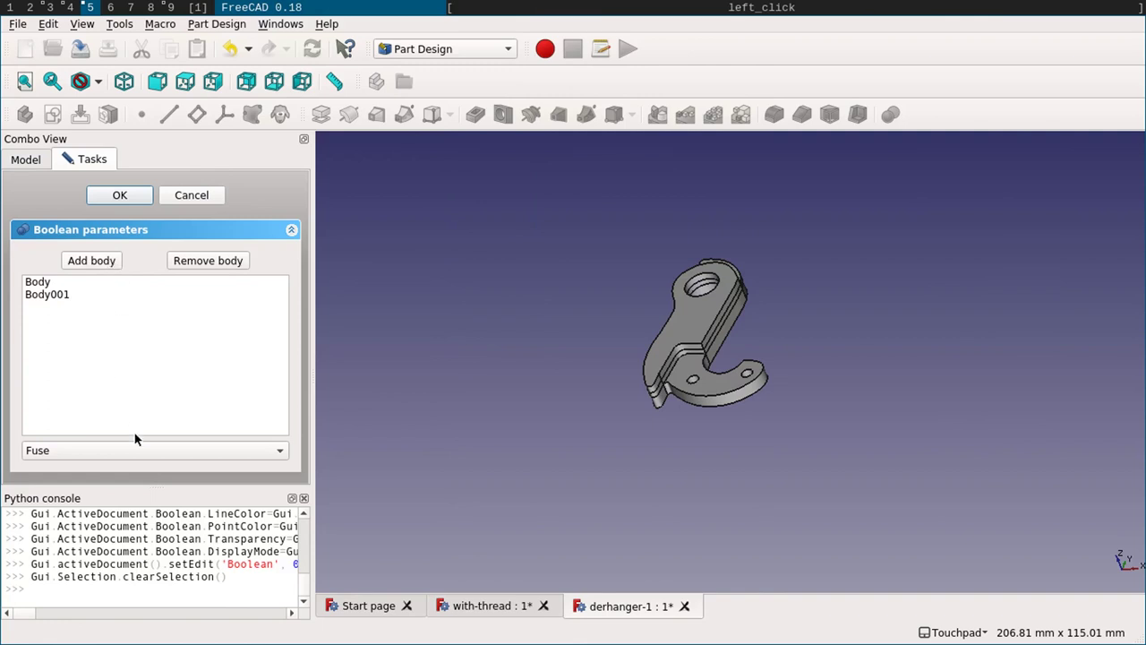
{"action": "left_click", "coordinate": [122, 445]}
{"action": "left_click", "coordinate": [122, 445]}
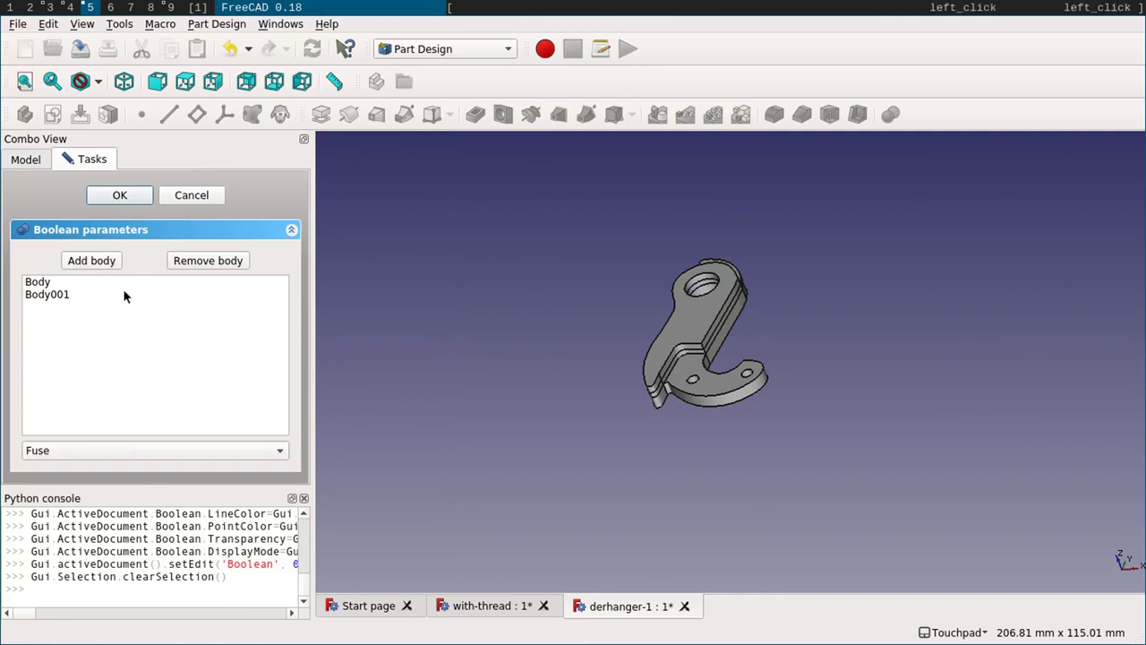
{"action": "left_click", "coordinate": [95, 262]}
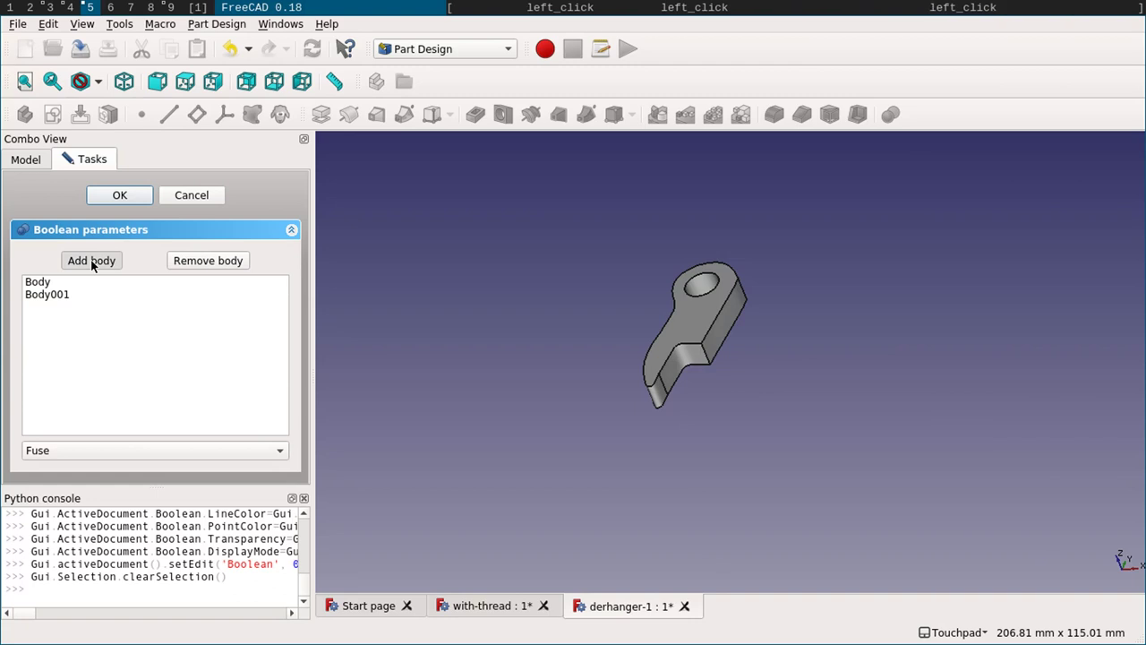
{"action": "left_click", "coordinate": [41, 283]}
{"action": "left_click", "coordinate": [42, 294]}
{"action": "left_click", "coordinate": [186, 199]}
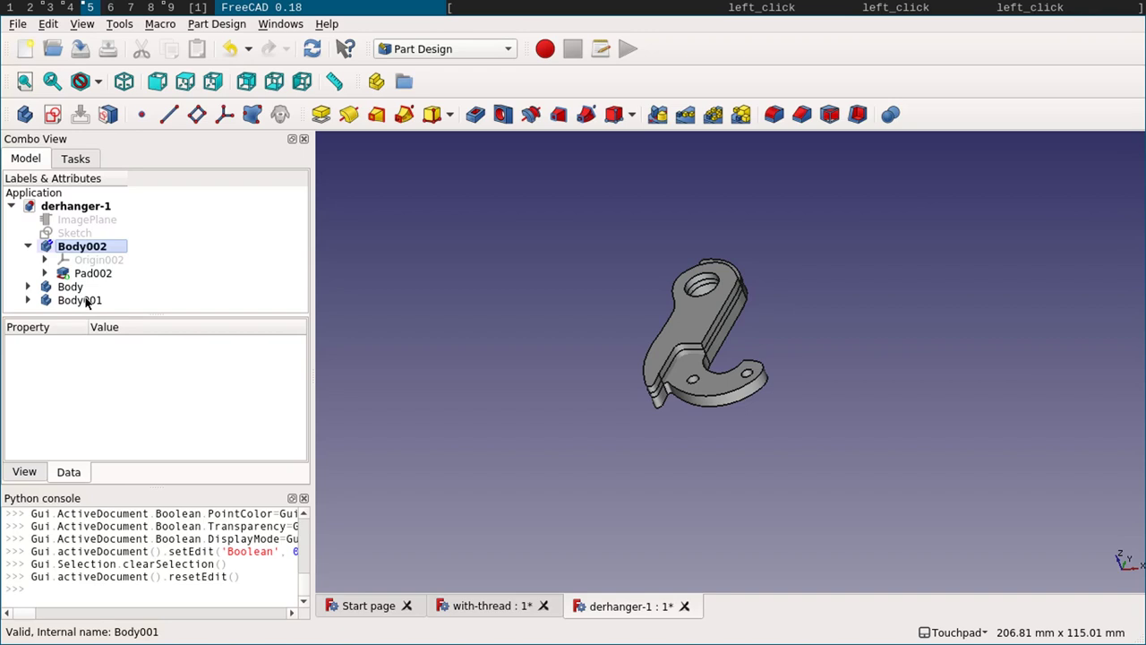
- Select Body and Body001 together and browse the Part Design menu without choosing a command
{"action": "left_click", "coordinate": [86, 300]}
{"action": "left_click", "coordinate": [87, 288]}
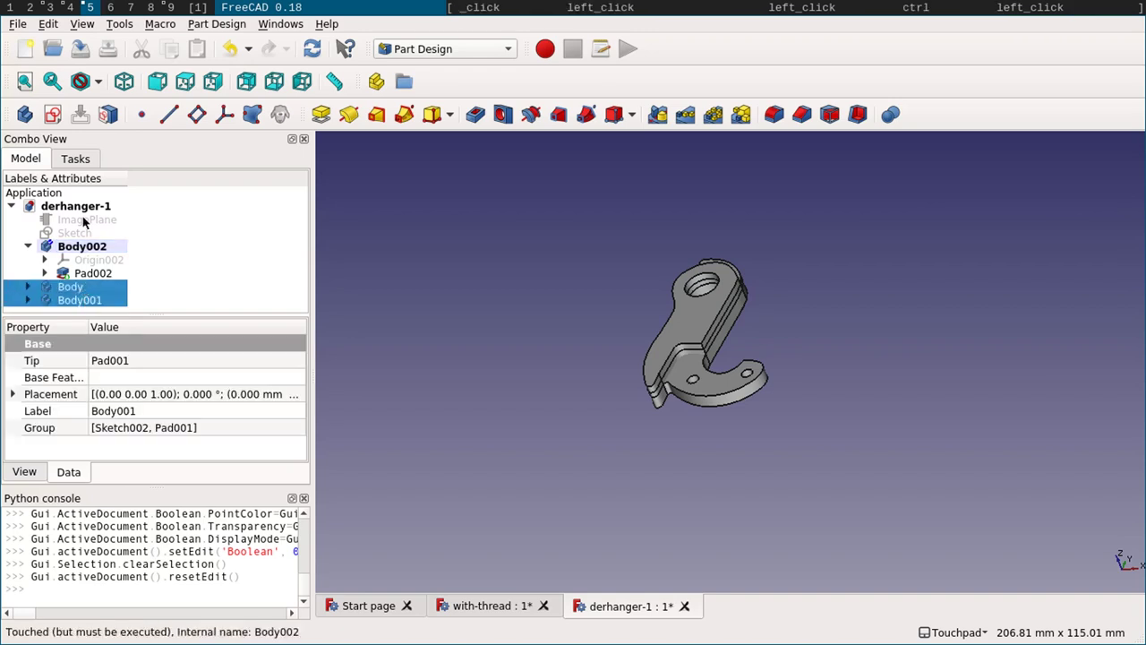
{"action": "left_click", "coordinate": [210, 25]}
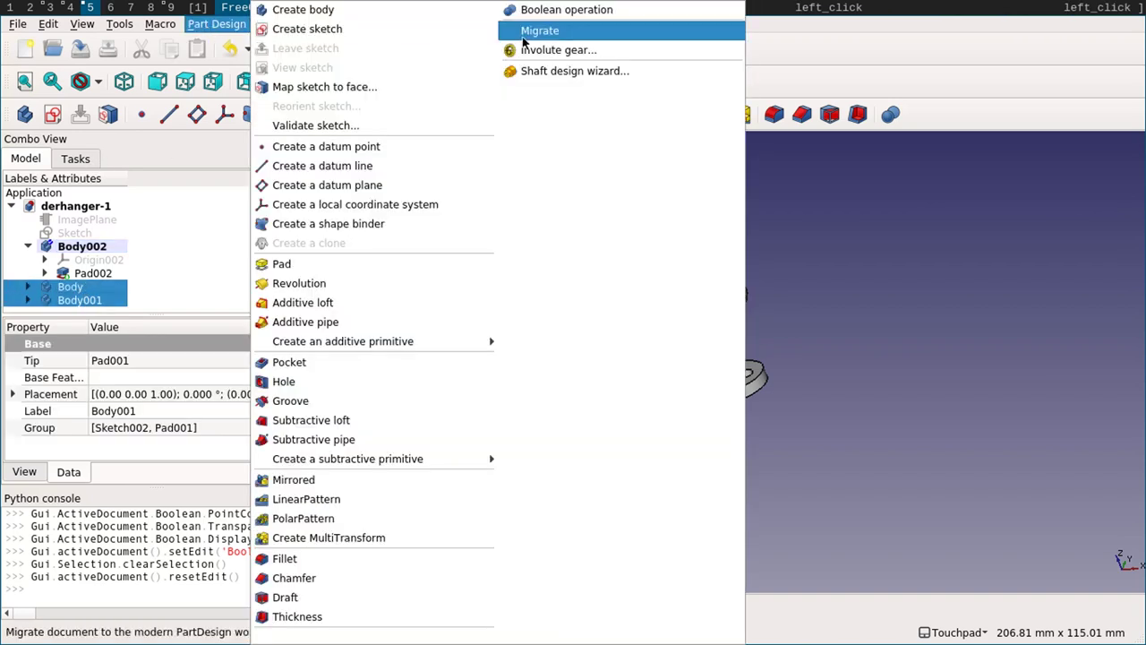
{"action": "left_click", "coordinate": [531, 24]}
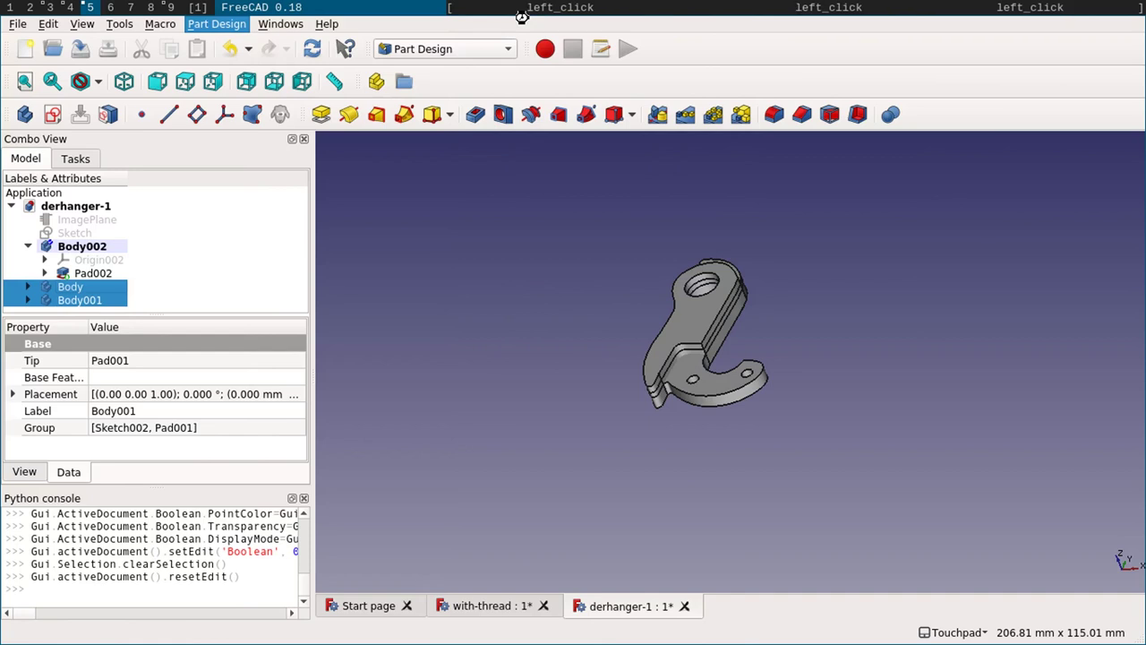
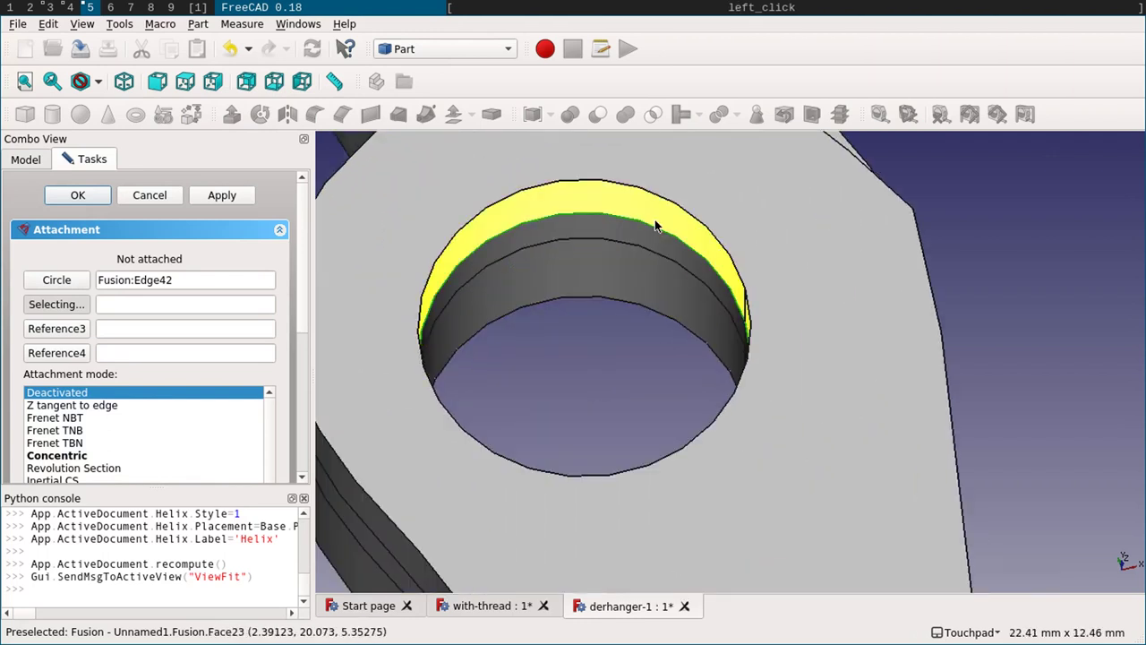
- Attach the helix in Concentric mode to the hole's Edge44 and confirm
{"action": "left_click", "coordinate": [657, 196]}
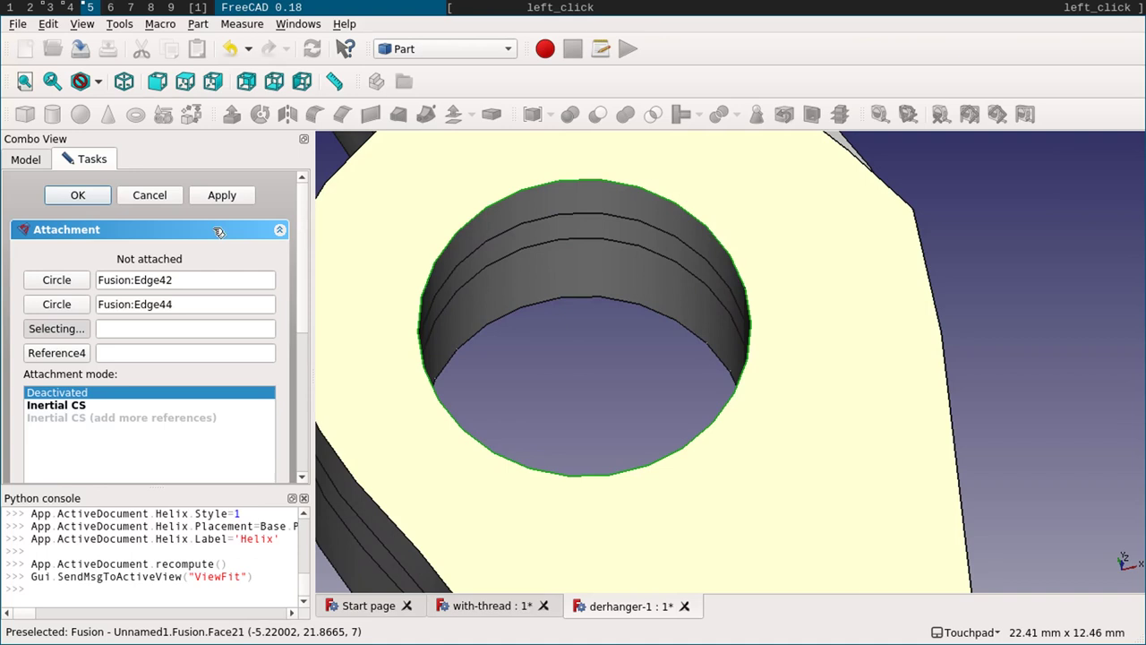
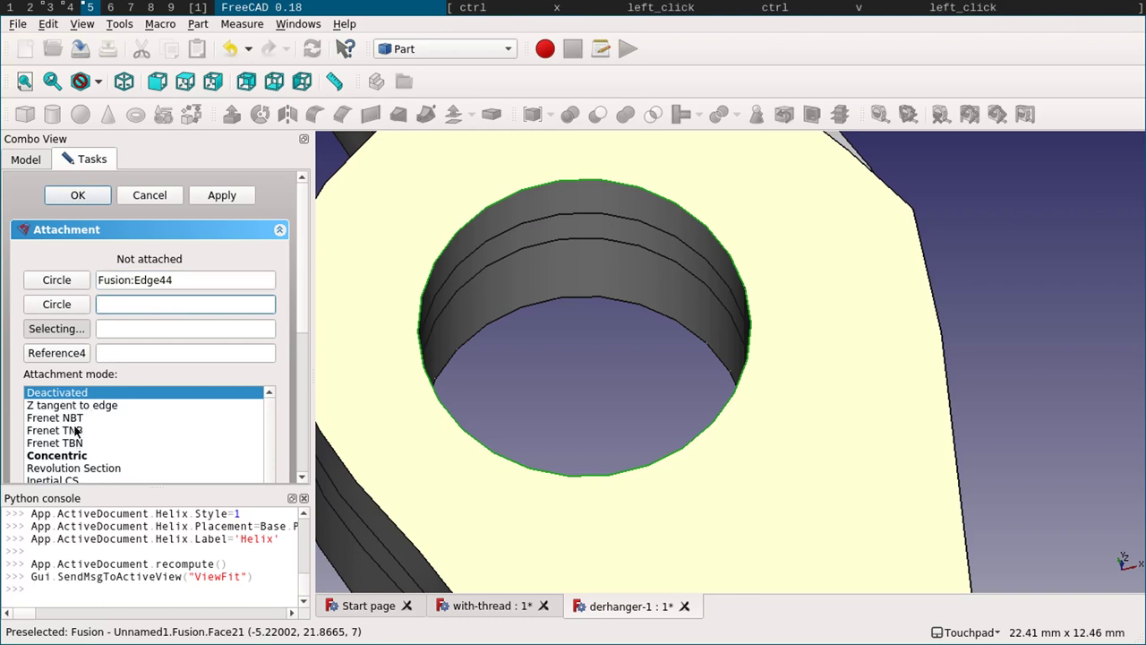
{"action": "left_click", "coordinate": [73, 444]}
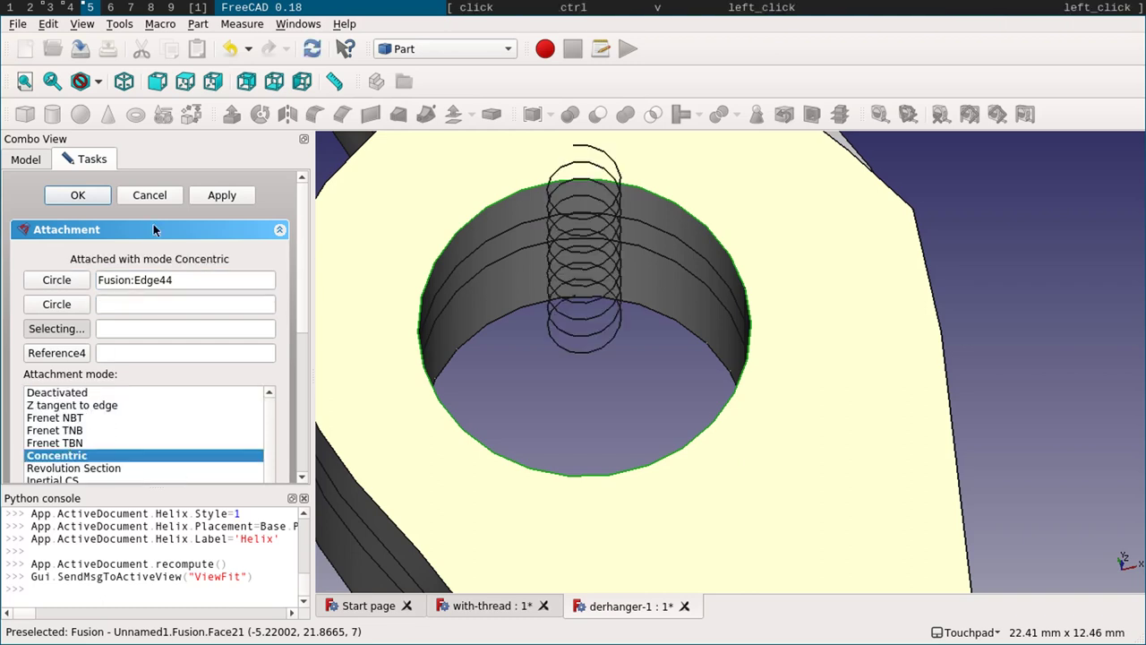
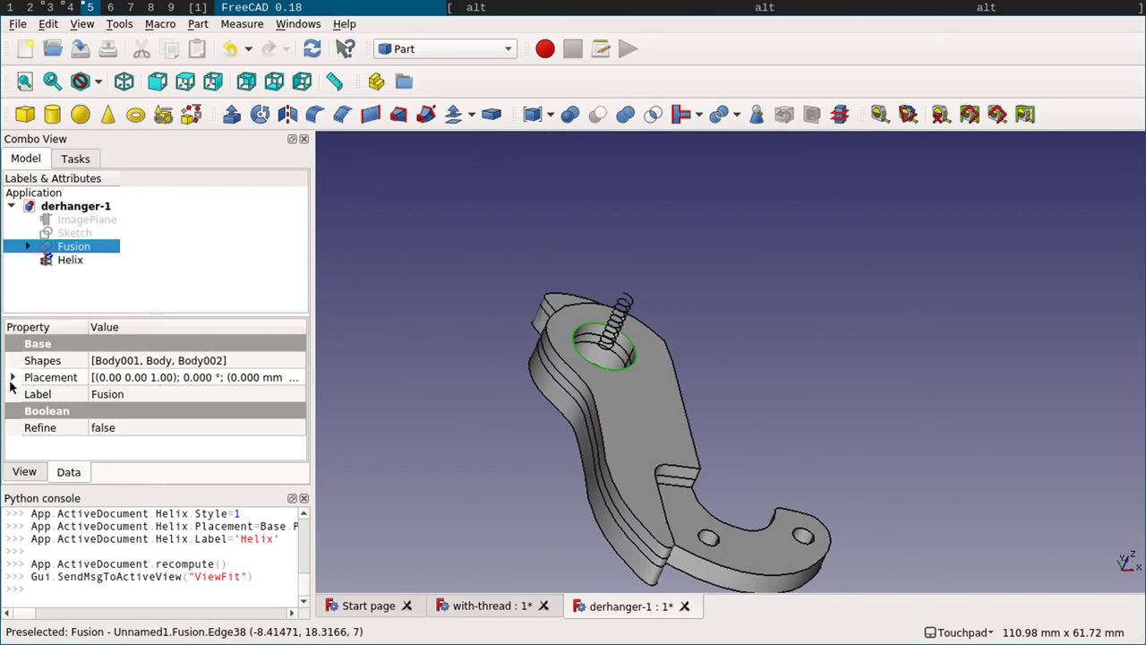
- Set the Helix attachment offset z position to -8 mm so it sinks into the hole
{"action": "left_click", "coordinate": [59, 257]}
{"action": "left_click", "coordinate": [17, 410]}
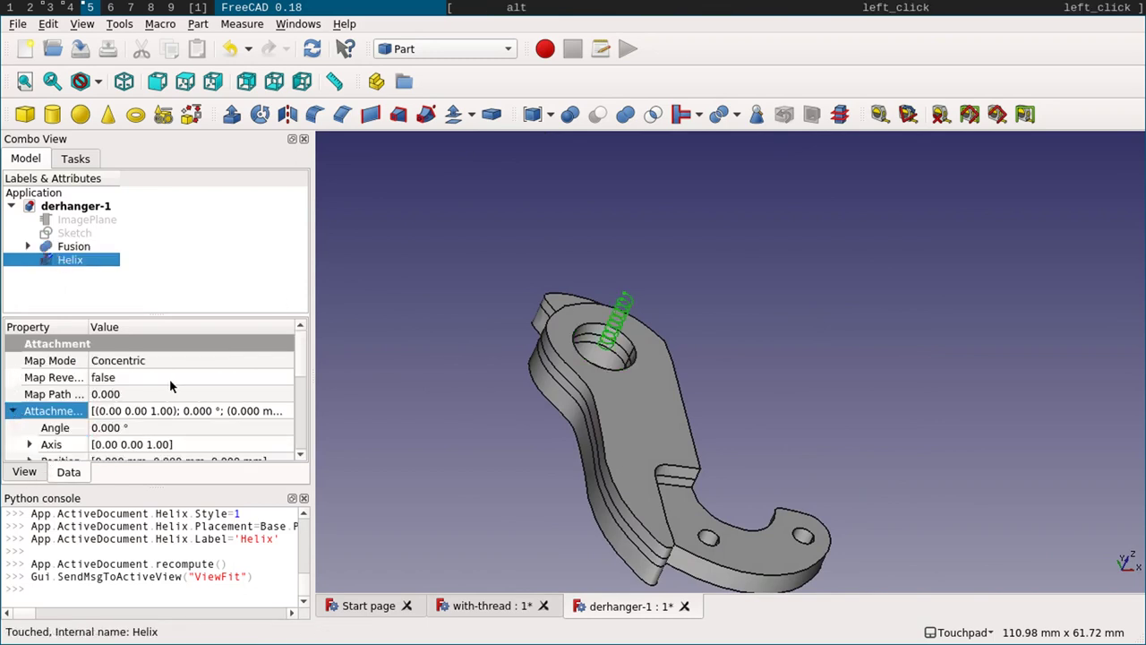
{"action": "left_click", "coordinate": [27, 418]}
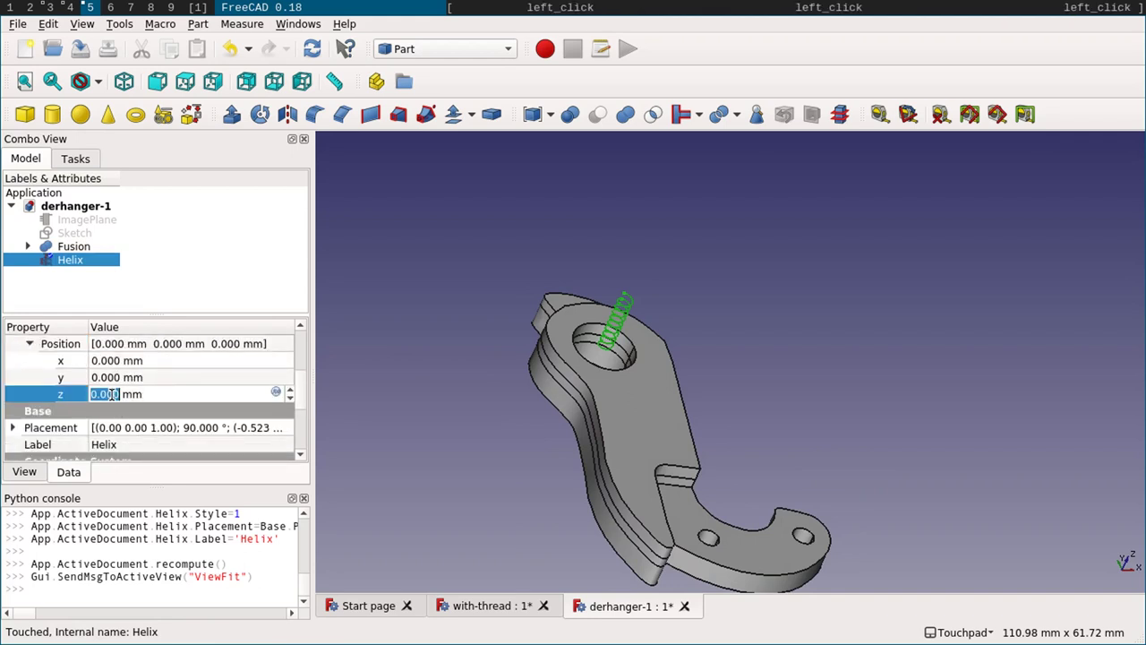
{"action": "key", "text": "-"}
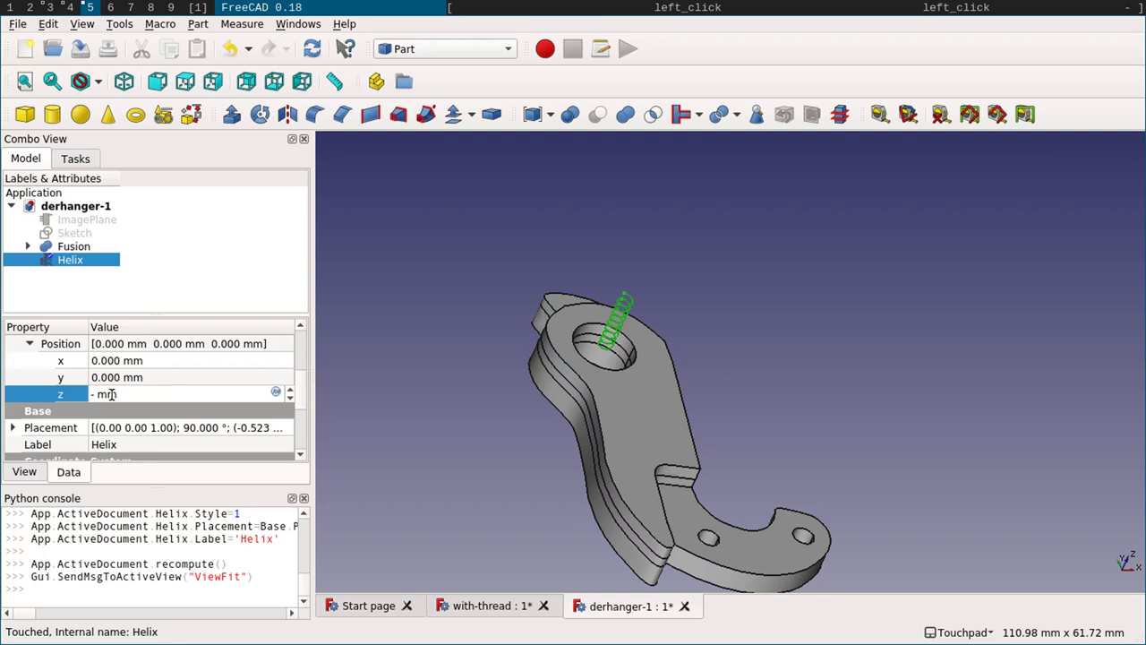
{"action": "key", "text": "8"}
{"action": "key", "text": "Return"}
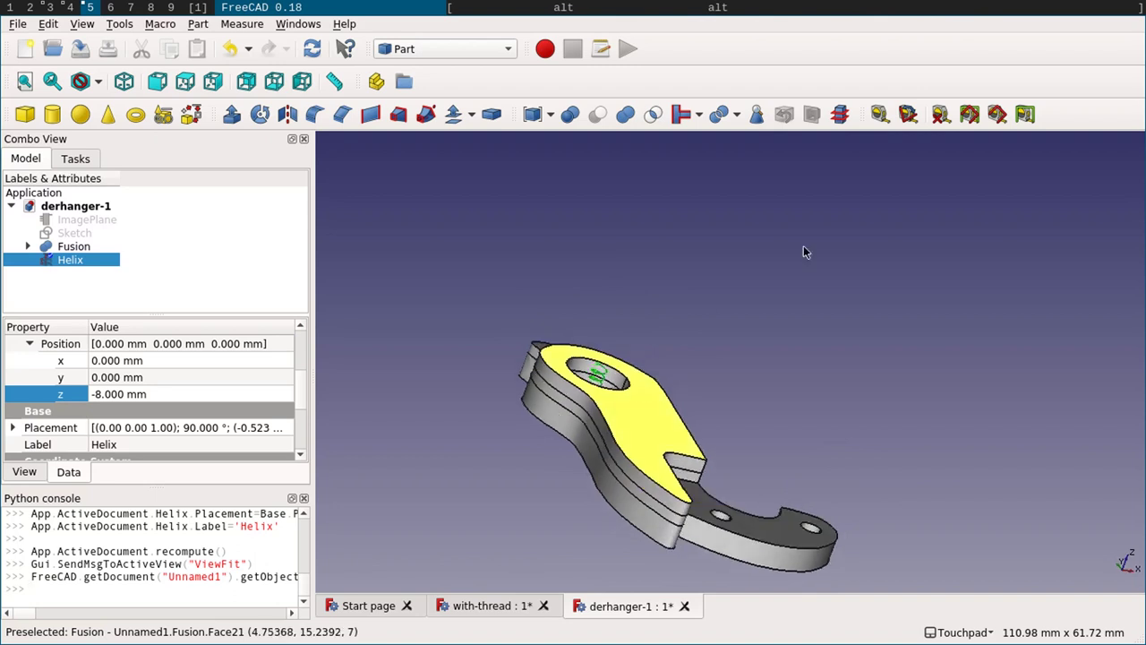
{"action": "left_click", "coordinate": [442, 54]}
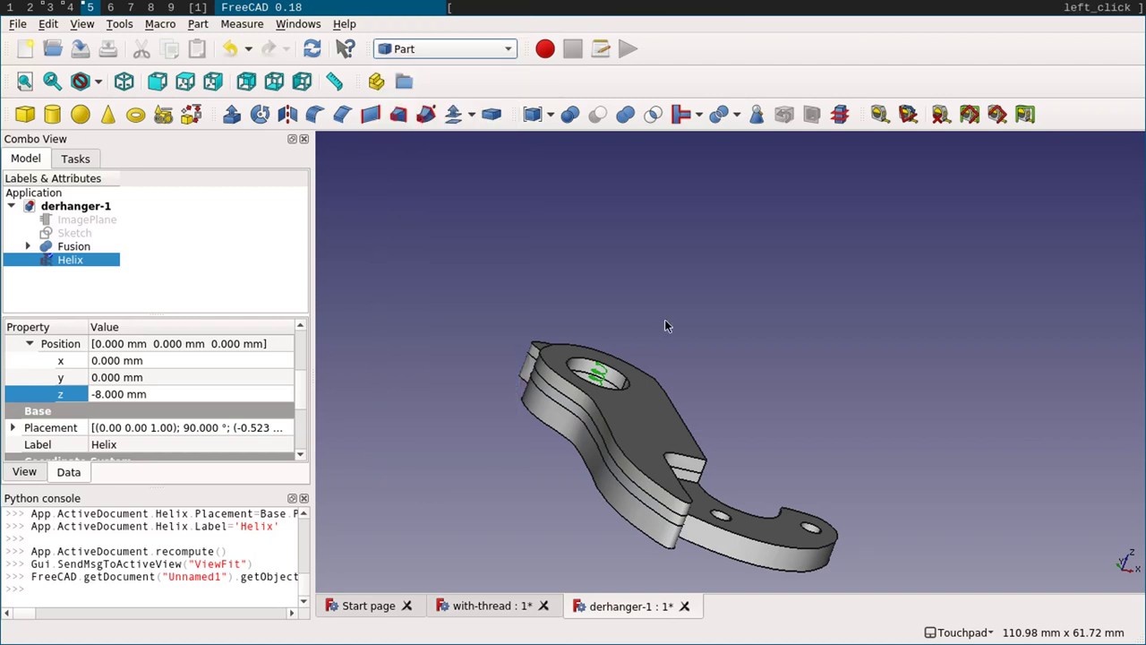
- Switch from the workbench dropdown to the Sketcher workbench
{"action": "left_click", "coordinate": [671, 324]}
{"action": "left_click", "coordinate": [436, 60]}
{"action": "left_click", "coordinate": [439, 53]}
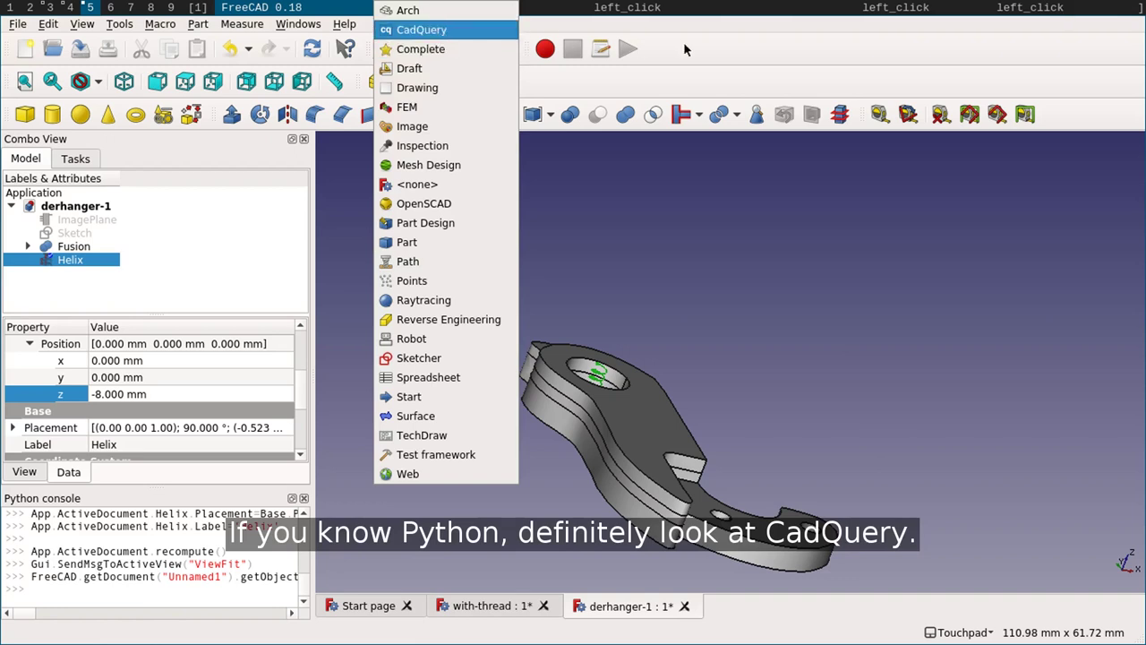
{"action": "left_click", "coordinate": [660, 333]}
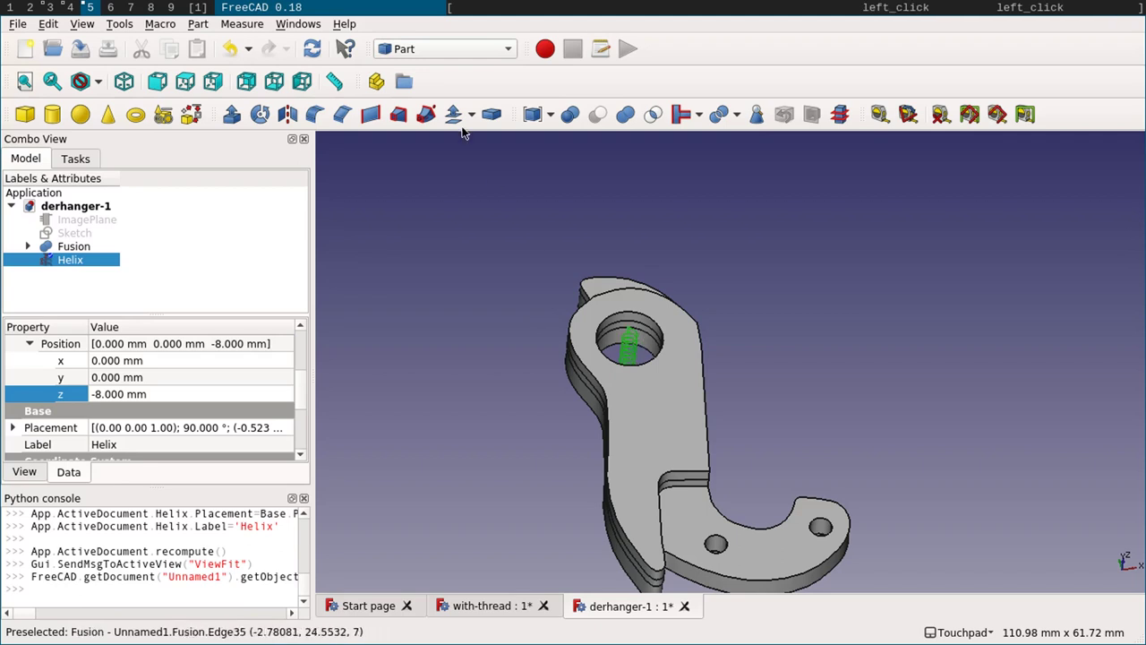
{"action": "left_click", "coordinate": [443, 51]}
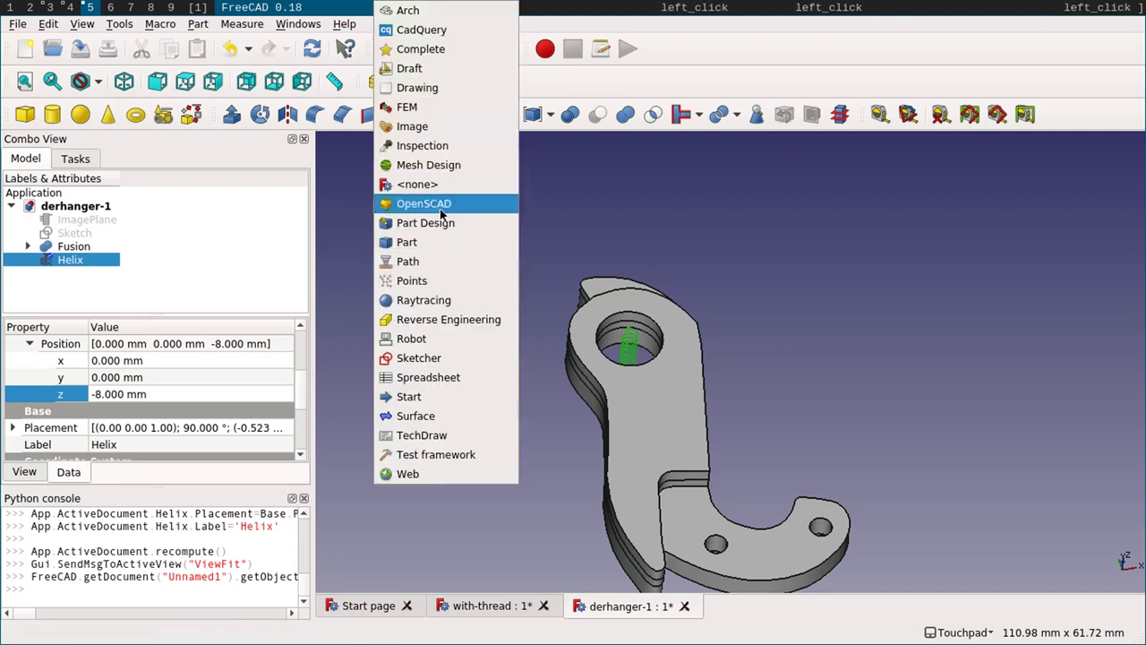
{"action": "left_click", "coordinate": [415, 366]}
{"action": "left_click", "coordinate": [21, 116]}
{"action": "key", "text": "Escape"}
{"action": "key", "text": "Escape"}
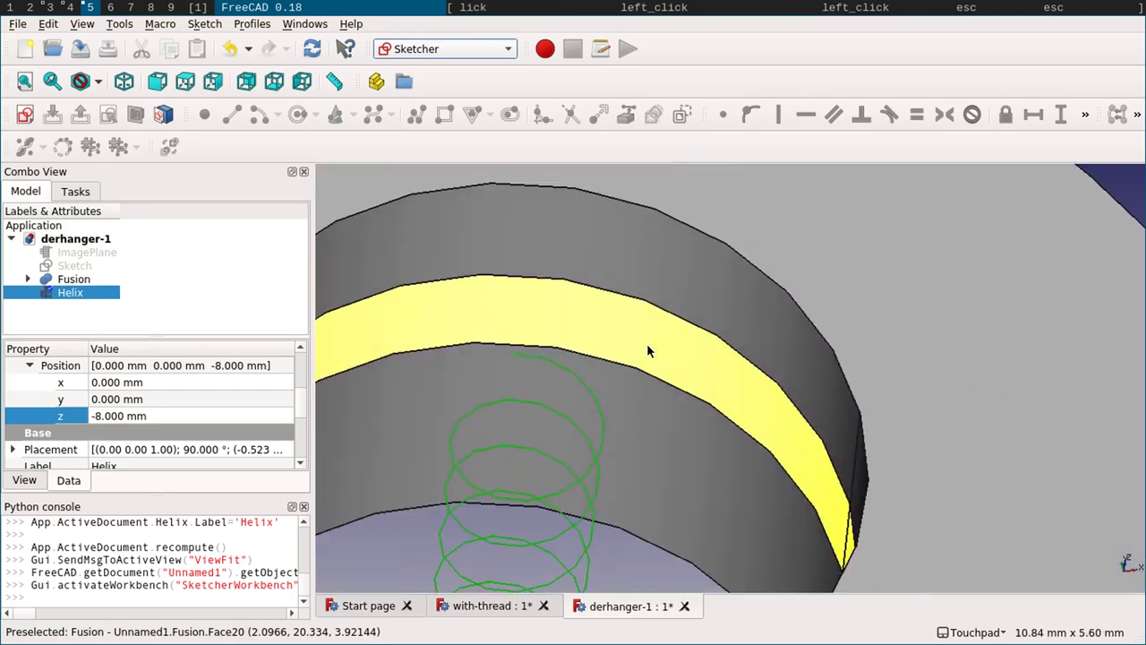
- Create a new sketch on the helix edge attached in NormalToEdge mode
{"action": "left_click", "coordinate": [625, 370]}
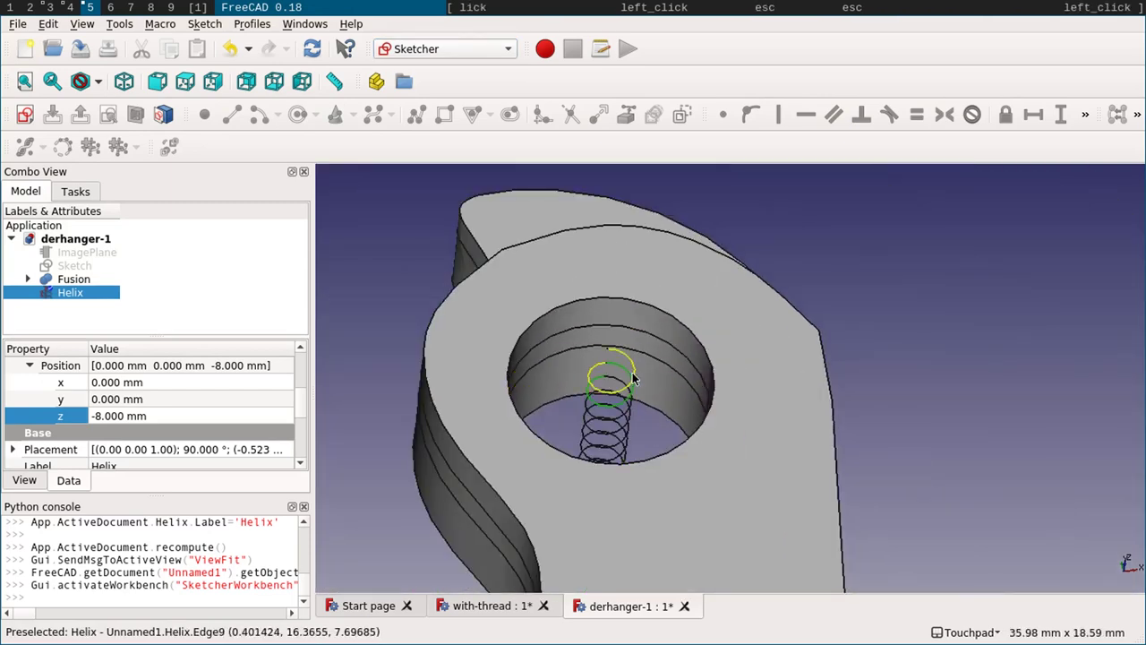
{"action": "left_click", "coordinate": [640, 376]}
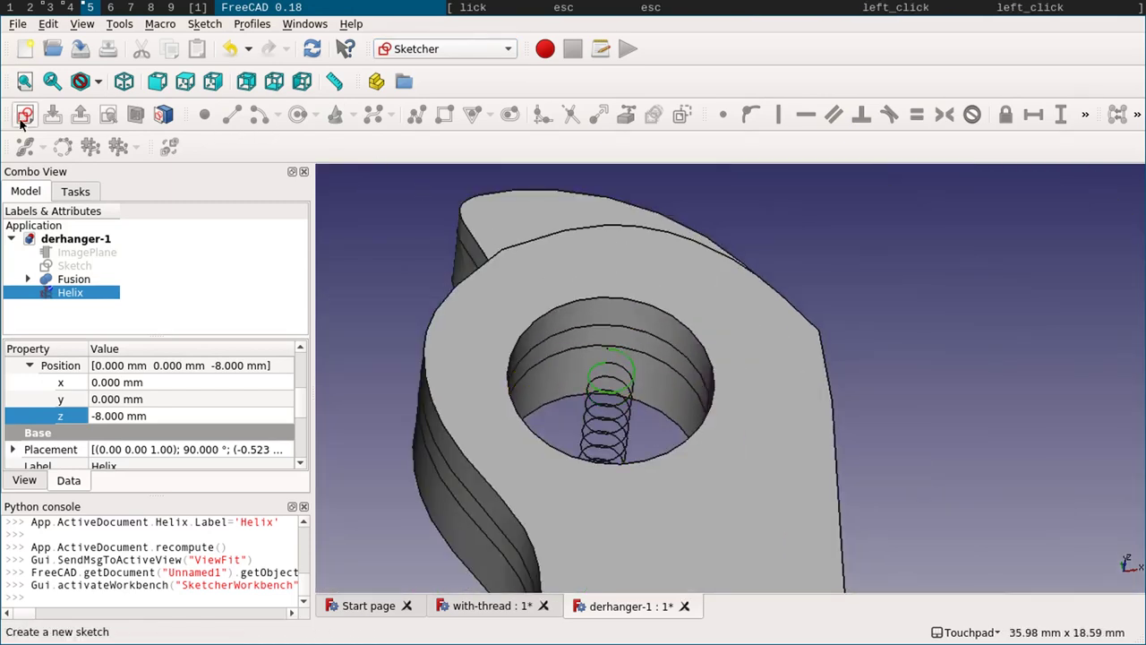
{"action": "left_click", "coordinate": [22, 126]}
{"action": "left_click", "coordinate": [485, 328]}
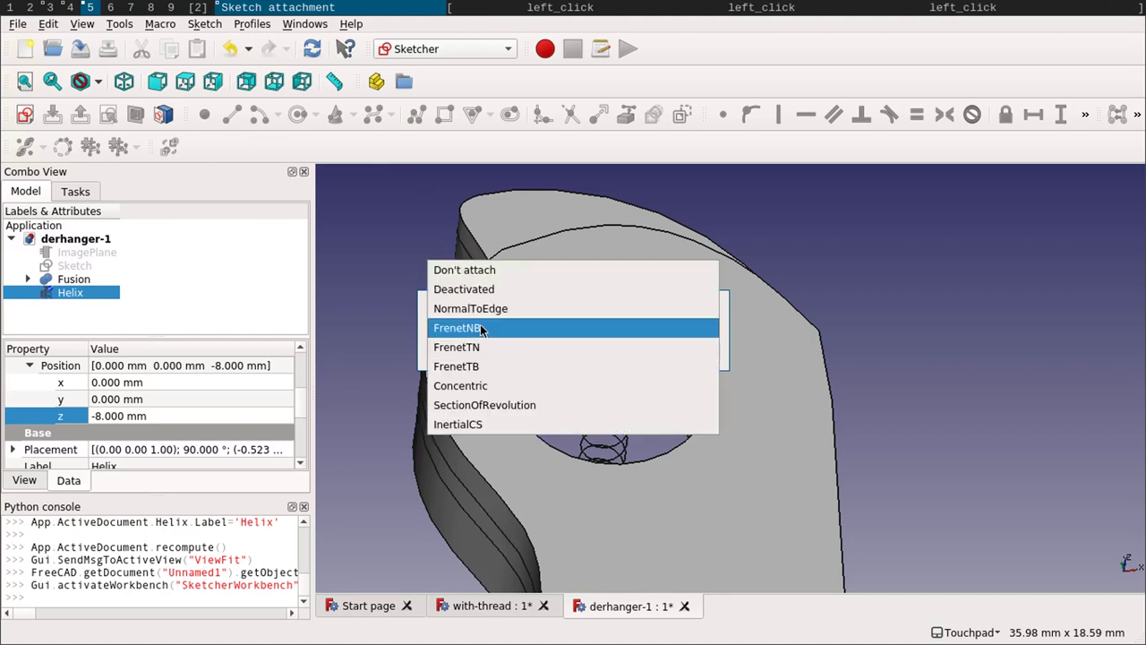
{"action": "left_click", "coordinate": [488, 320]}
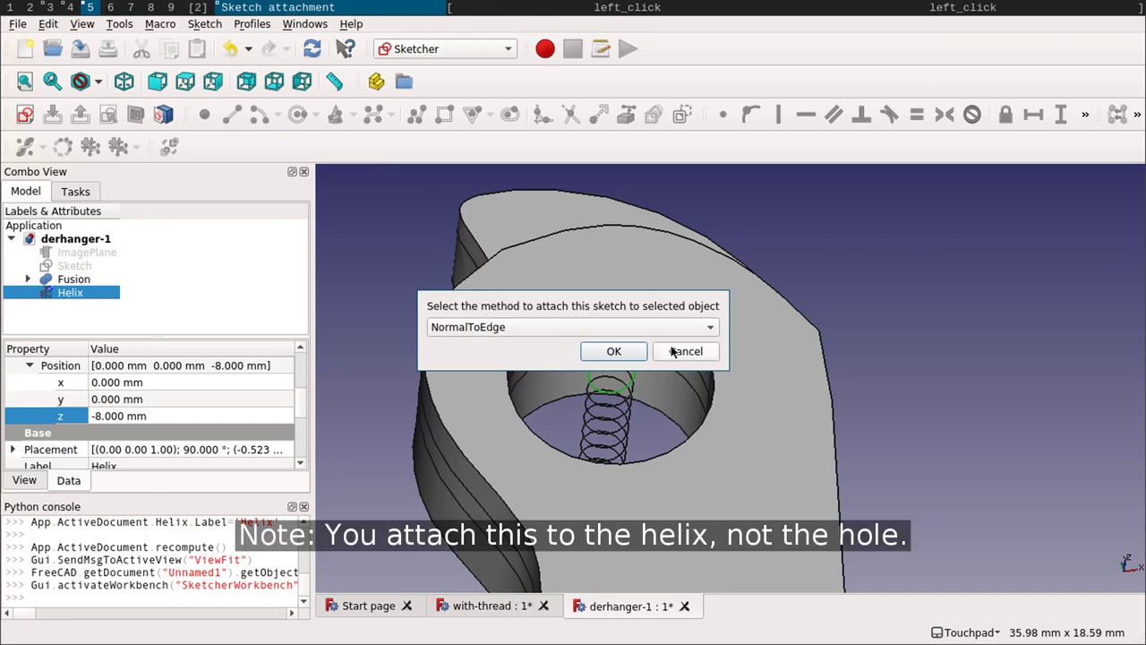
{"action": "left_click", "coordinate": [629, 347]}
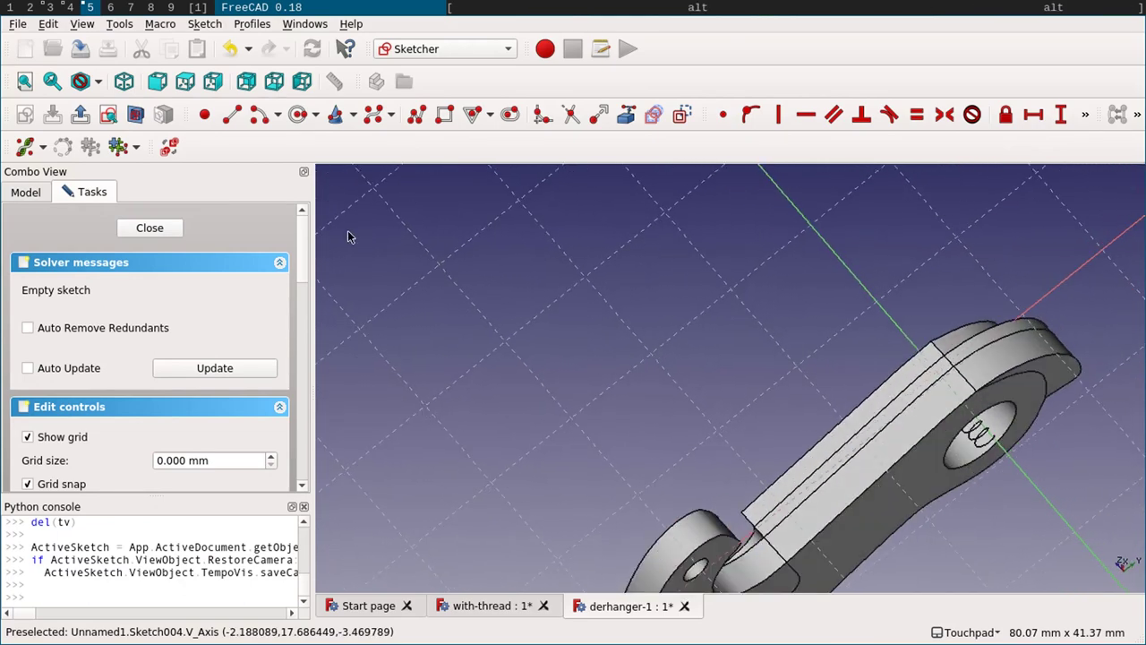
- Hide the Fusion solid and view the sketch from the right side
{"action": "left_click", "coordinate": [227, 78]}
{"action": "left_click", "coordinate": [32, 190]}
{"action": "left_click", "coordinate": [68, 285]}
{"action": "key", "text": "space"}
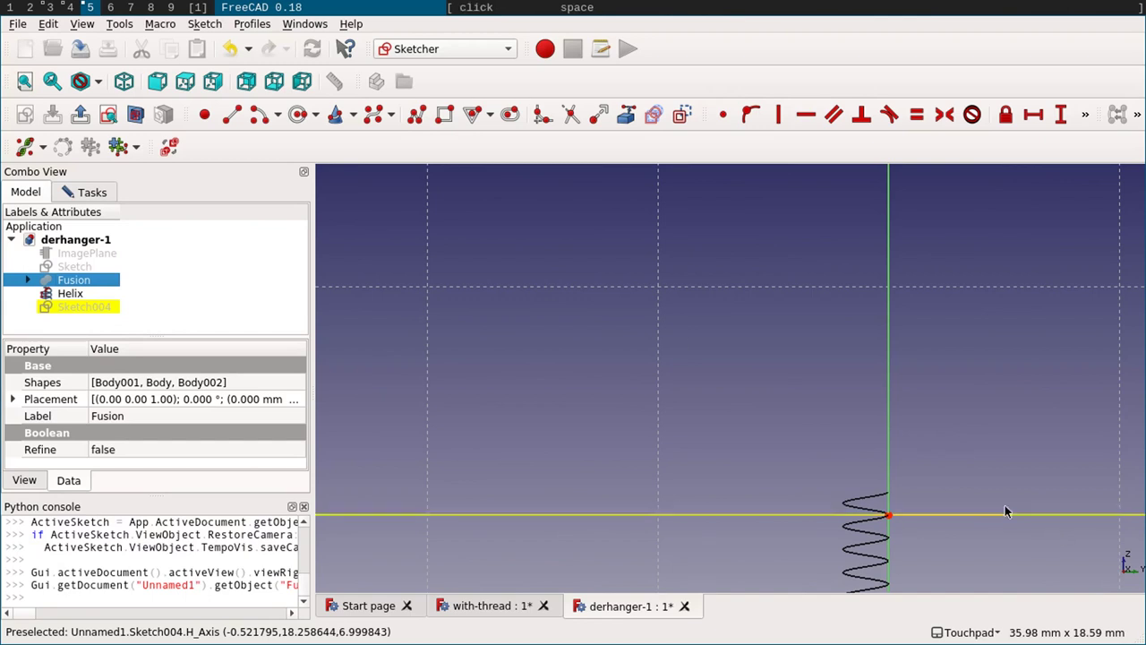
- Turn off Grid snap and Auto constraints in the sketch editing options
{"action": "left_click", "coordinate": [91, 196]}
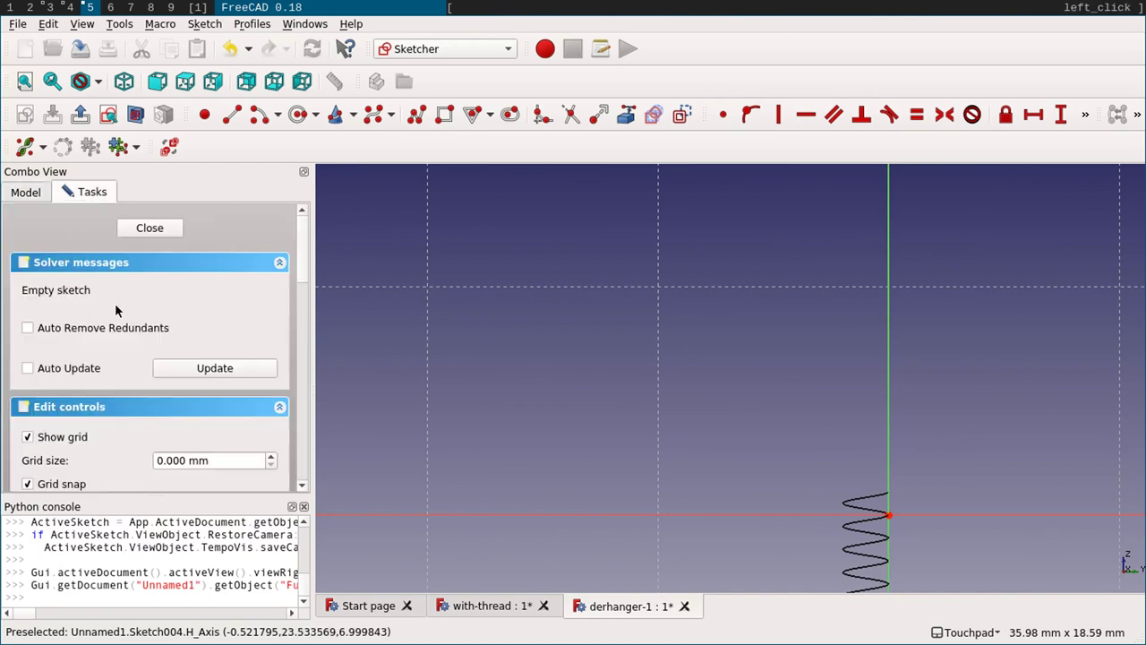
{"action": "left_click", "coordinate": [33, 374]}
{"action": "left_click", "coordinate": [39, 400]}
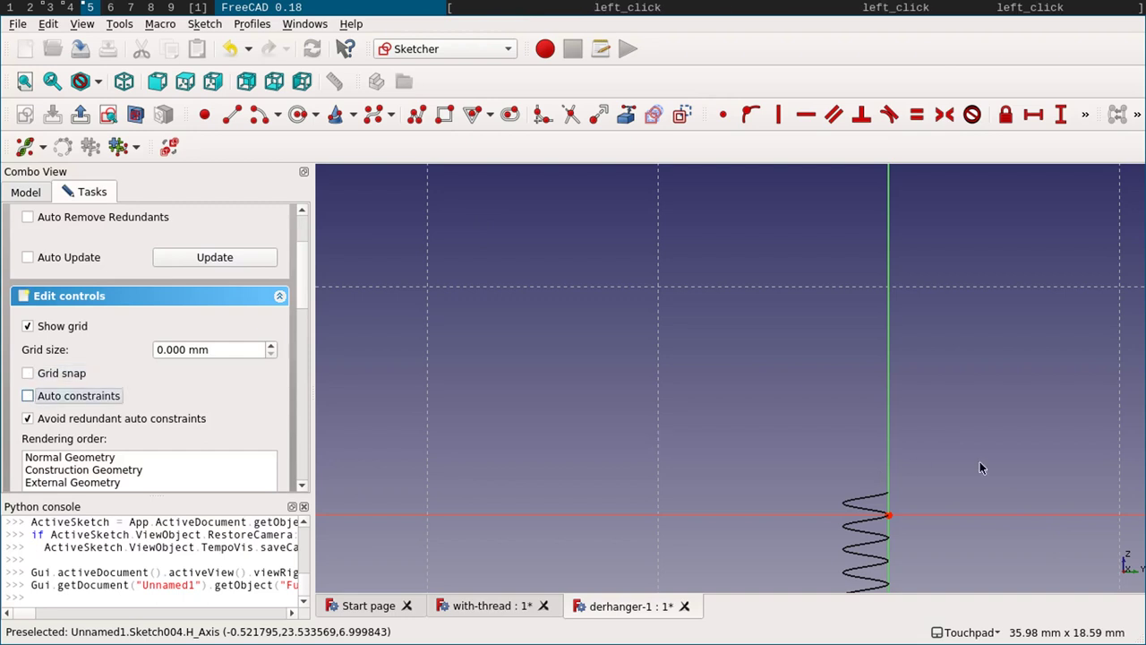
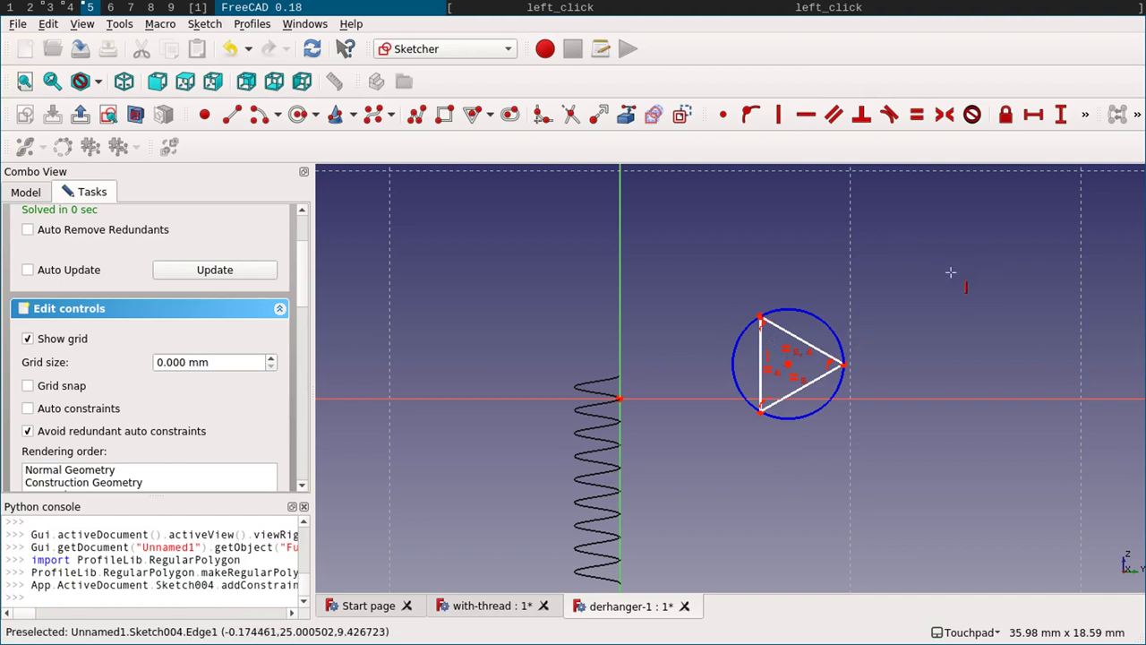
- Constrain the triangle's vertical side to 1 mm with a distance constraint
{"action": "key", "text": "Escape"}
{"action": "left_click", "coordinate": [766, 346]}
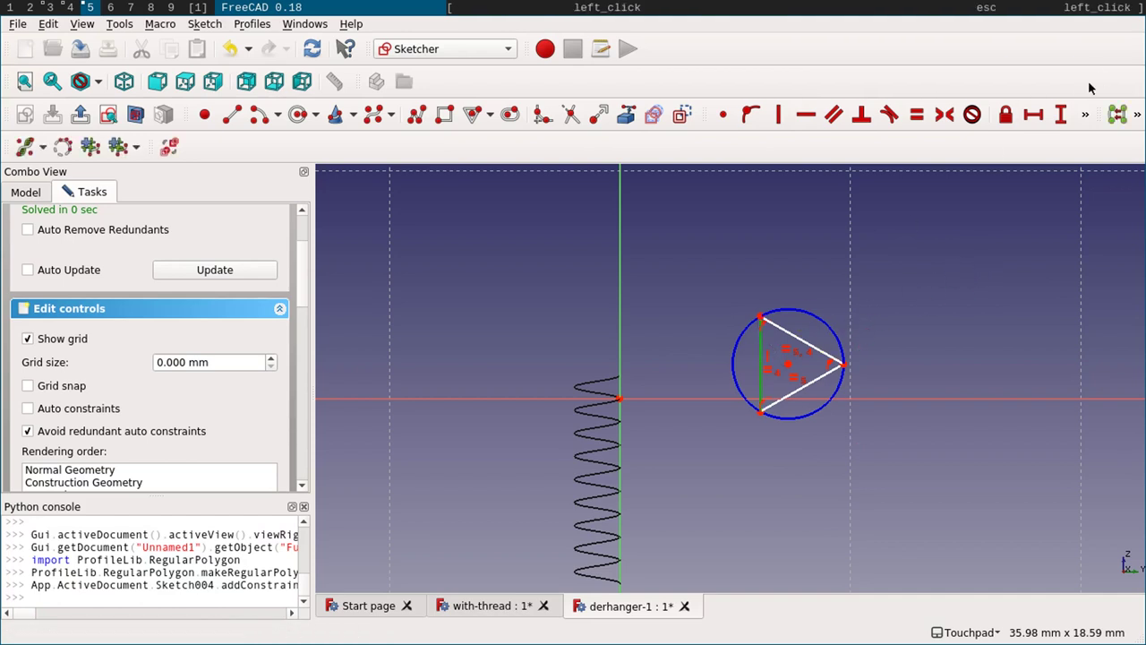
{"action": "left_click", "coordinate": [1086, 125]}
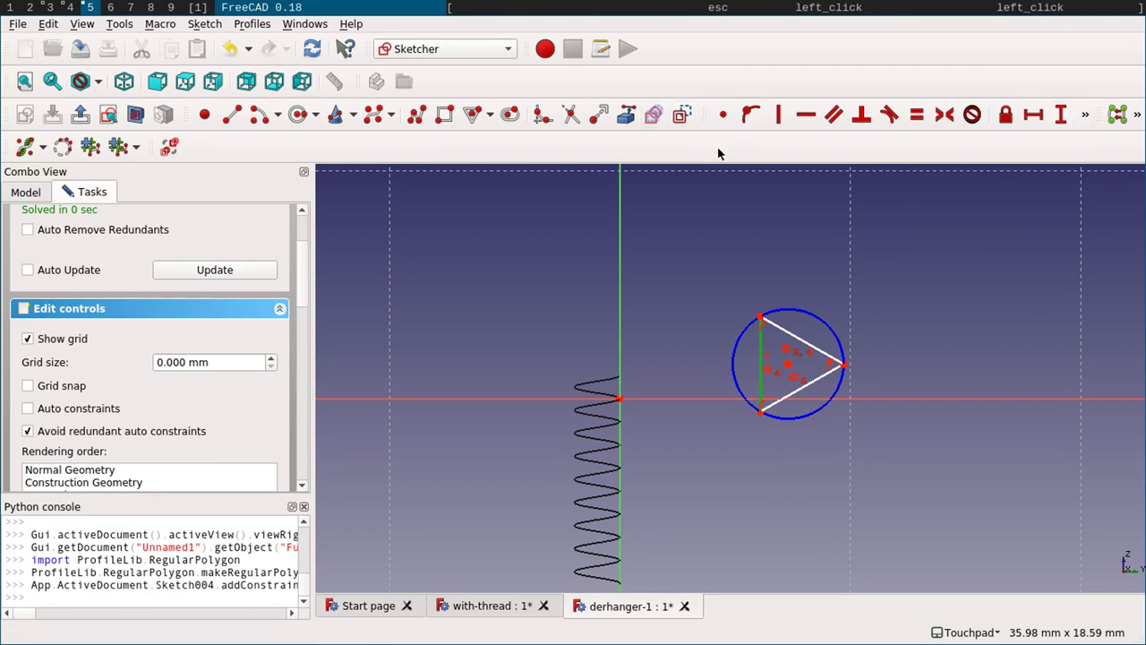
{"action": "left_click", "coordinate": [1093, 118]}
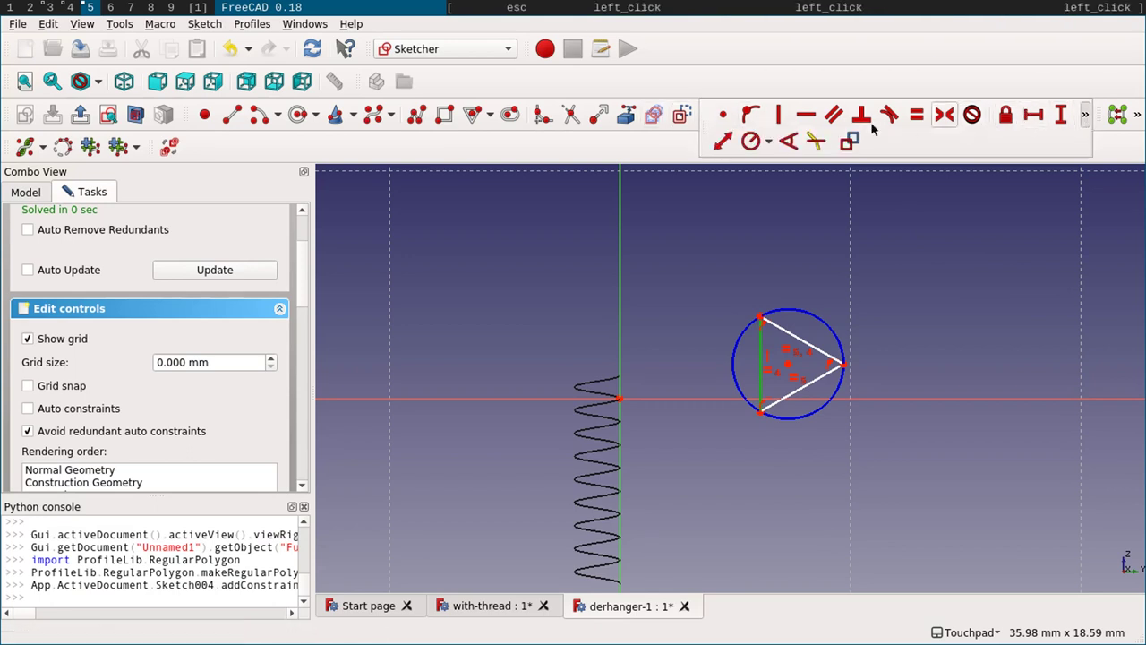
{"action": "left_click", "coordinate": [723, 142]}
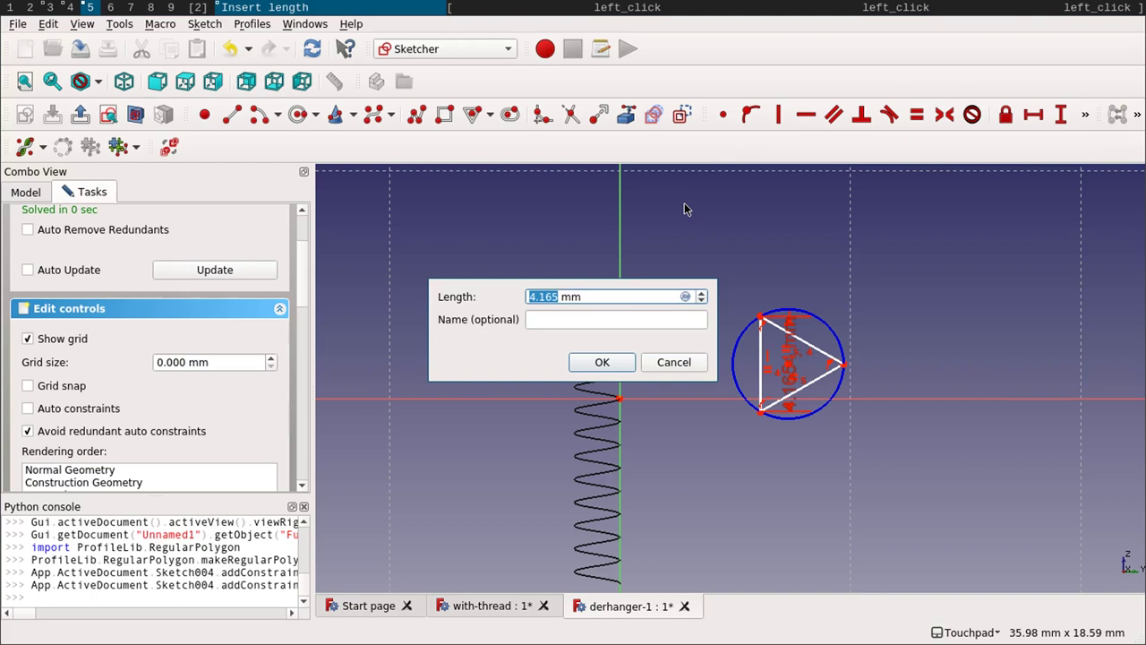
{"action": "key", "text": "Return"}
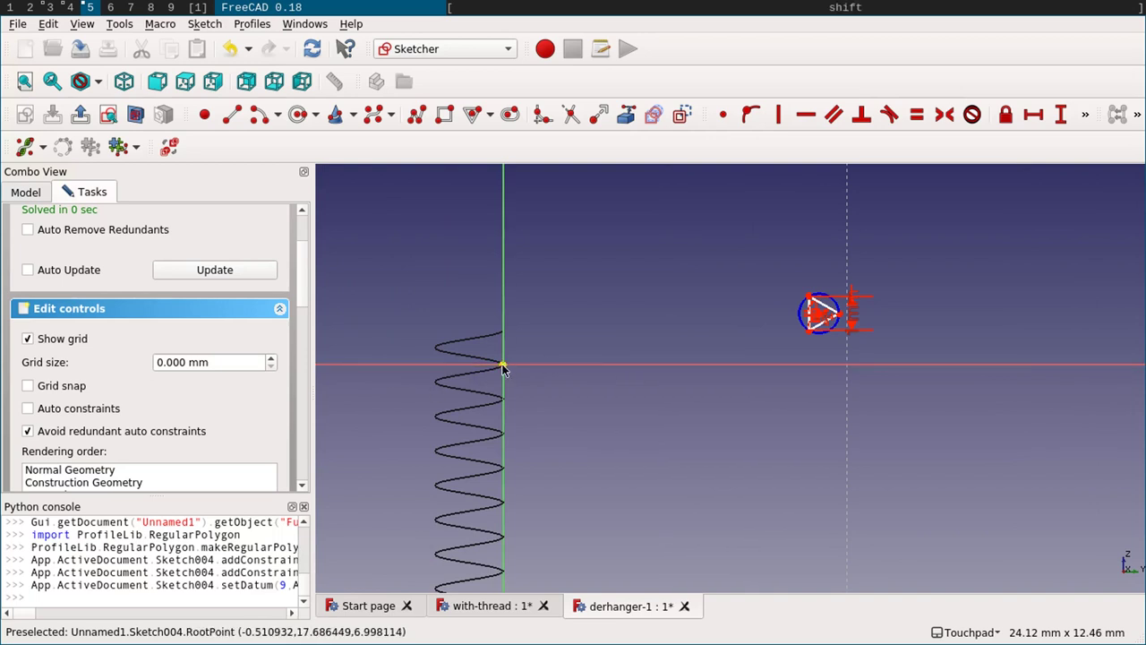
- Constrain the triangle 4 mm from the helix axis at zero height, fully constraining Sketch004
{"action": "left_click", "coordinate": [18, 199]}
{"action": "left_click", "coordinate": [80, 294]}
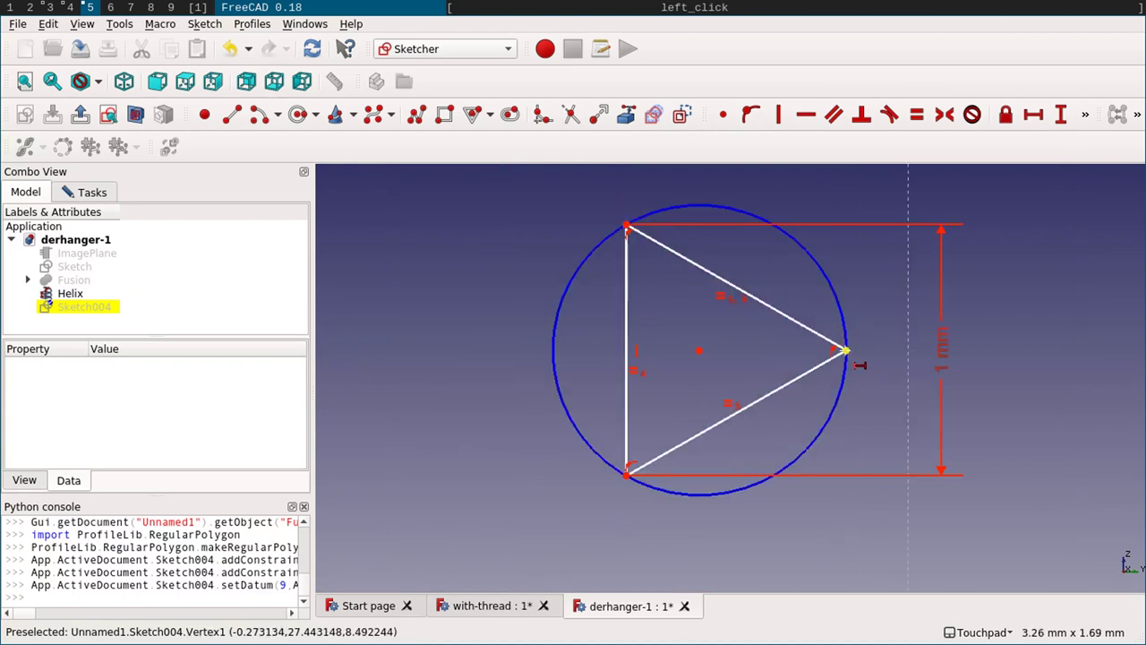
{"action": "left_click", "coordinate": [851, 358]}
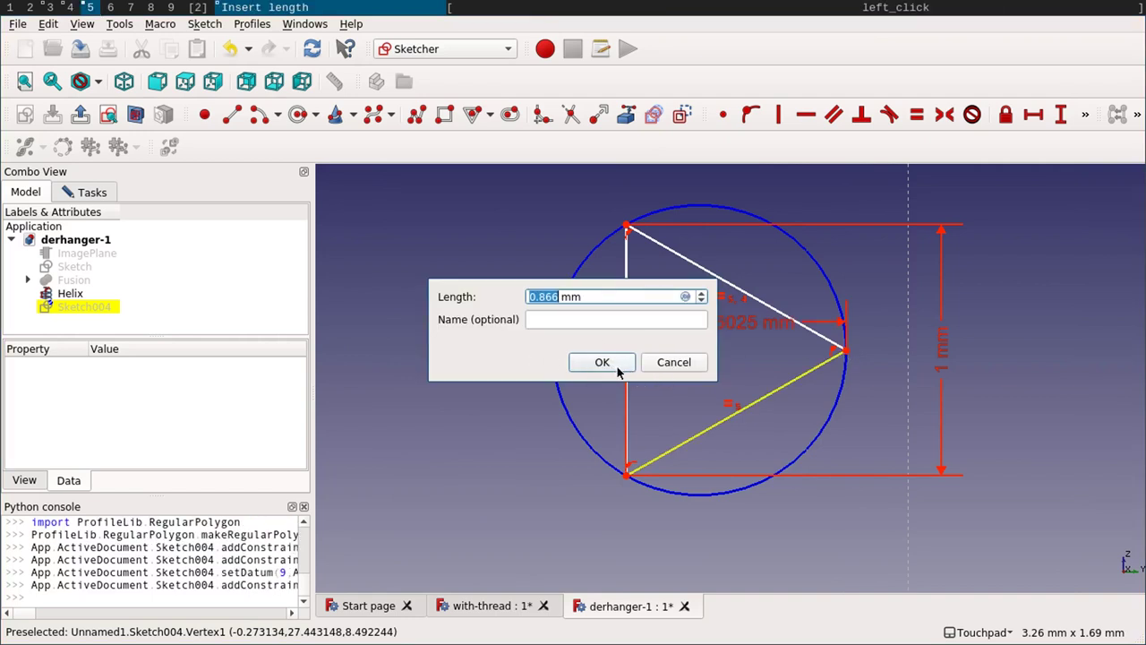
{"action": "left_click", "coordinate": [674, 366]}
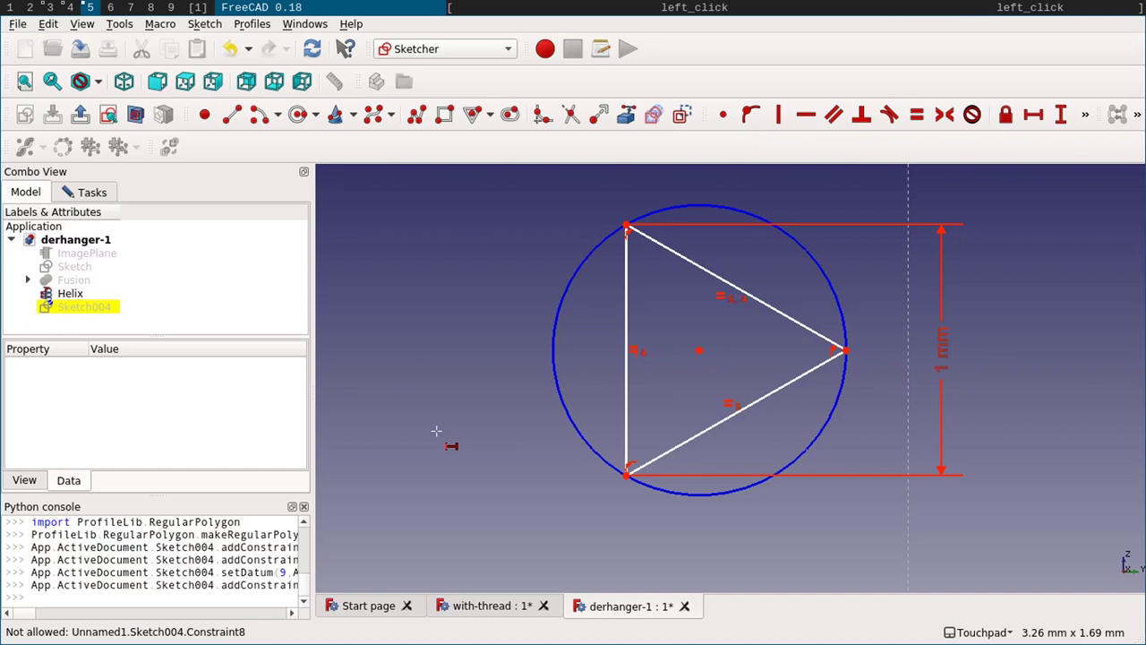
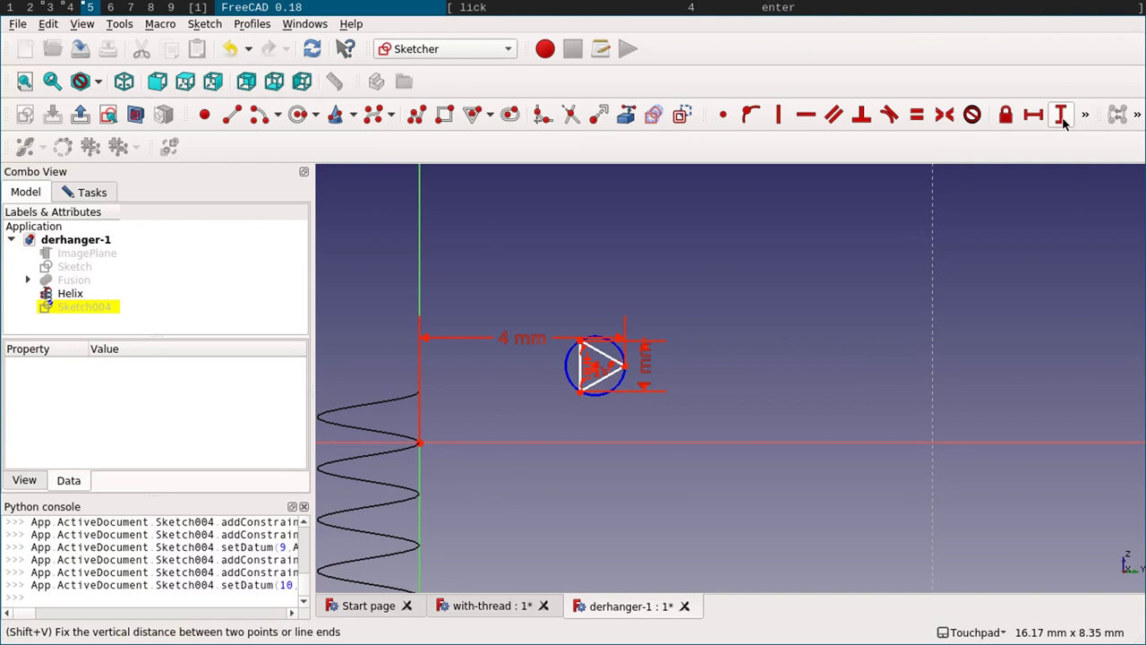
{"action": "left_click", "coordinate": [1065, 126]}
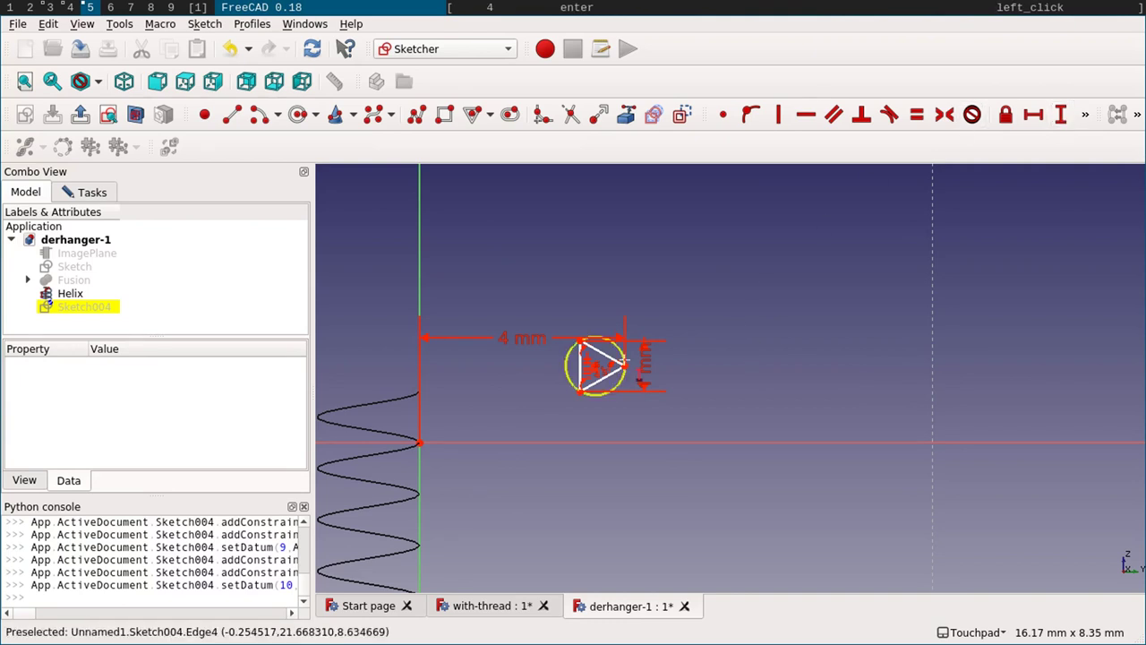
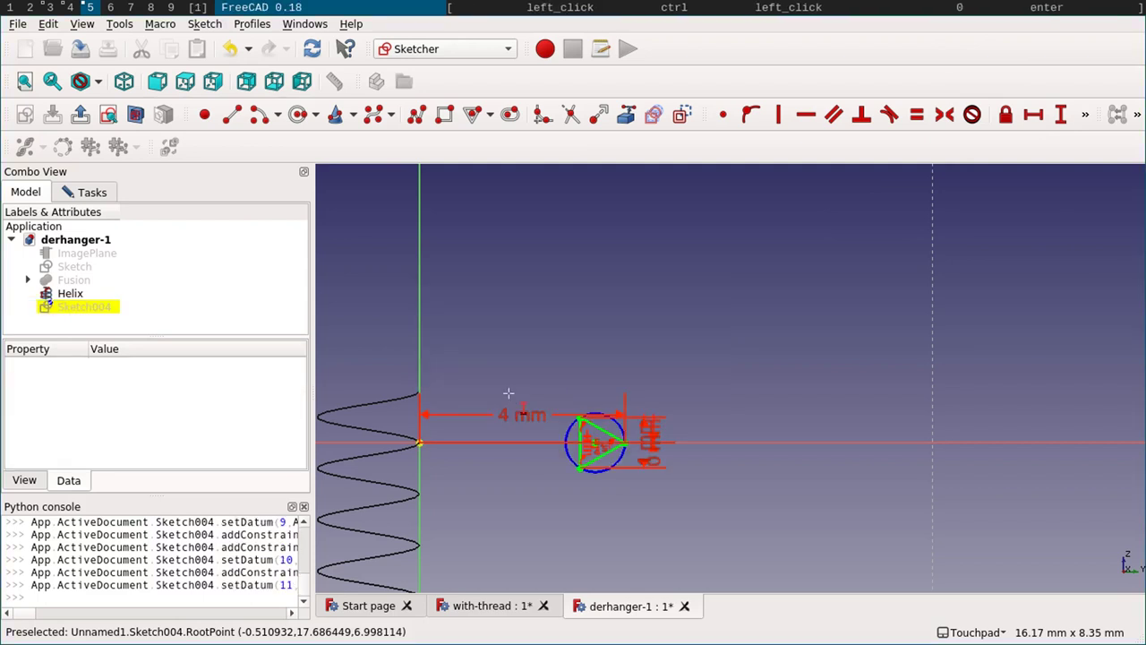
{"action": "left_click", "coordinate": [100, 189]}
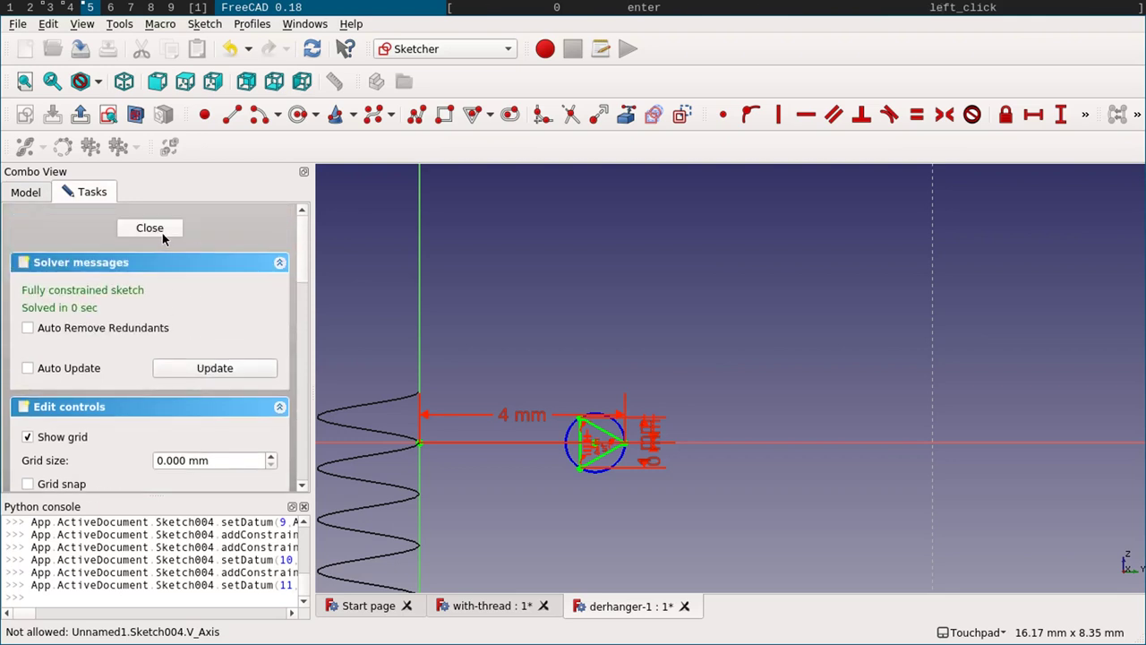
- Close the sketch, switch to Part and start a Sweep with Sketch004 as profile
{"action": "left_click", "coordinate": [166, 238]}
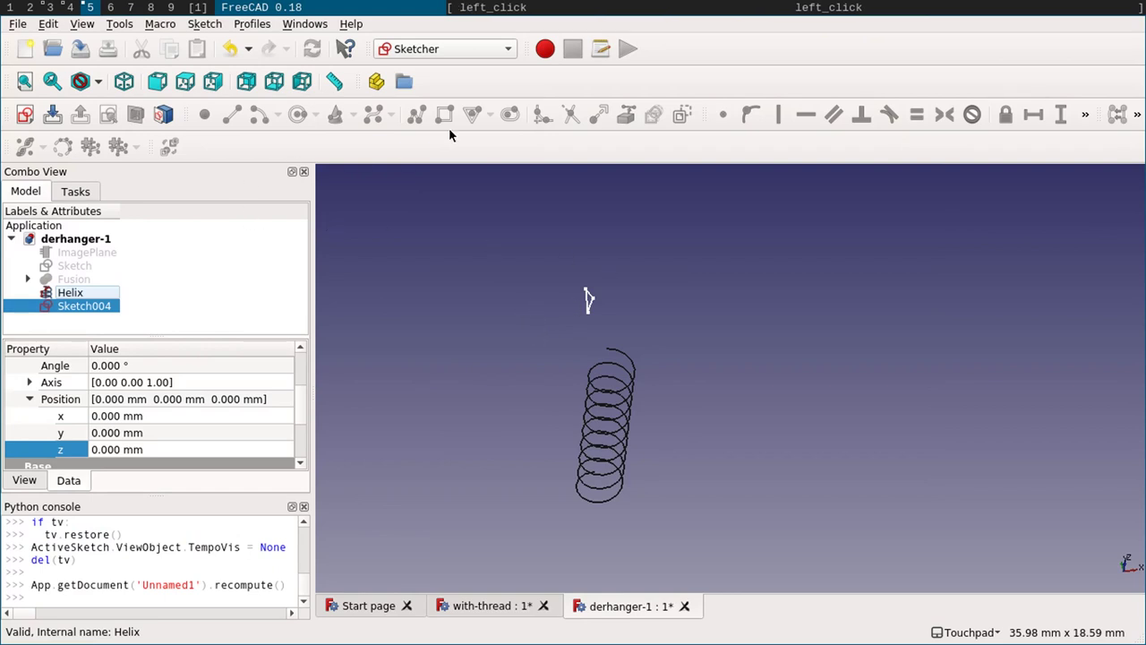
{"action": "left_click", "coordinate": [456, 45]}
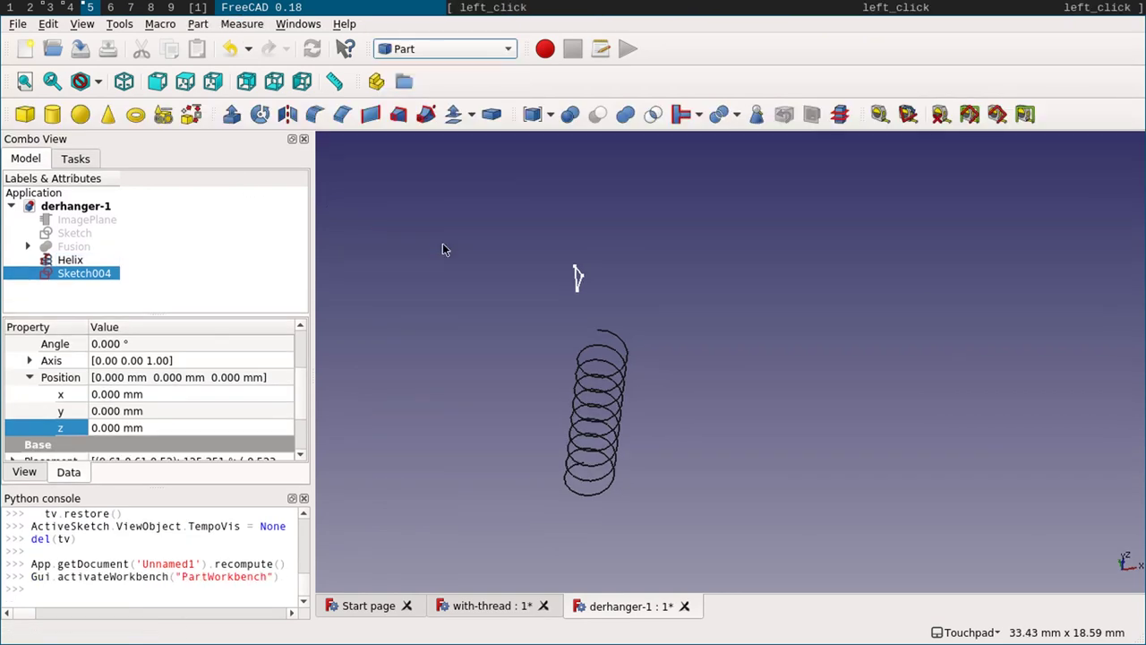
{"action": "left_click", "coordinate": [438, 119]}
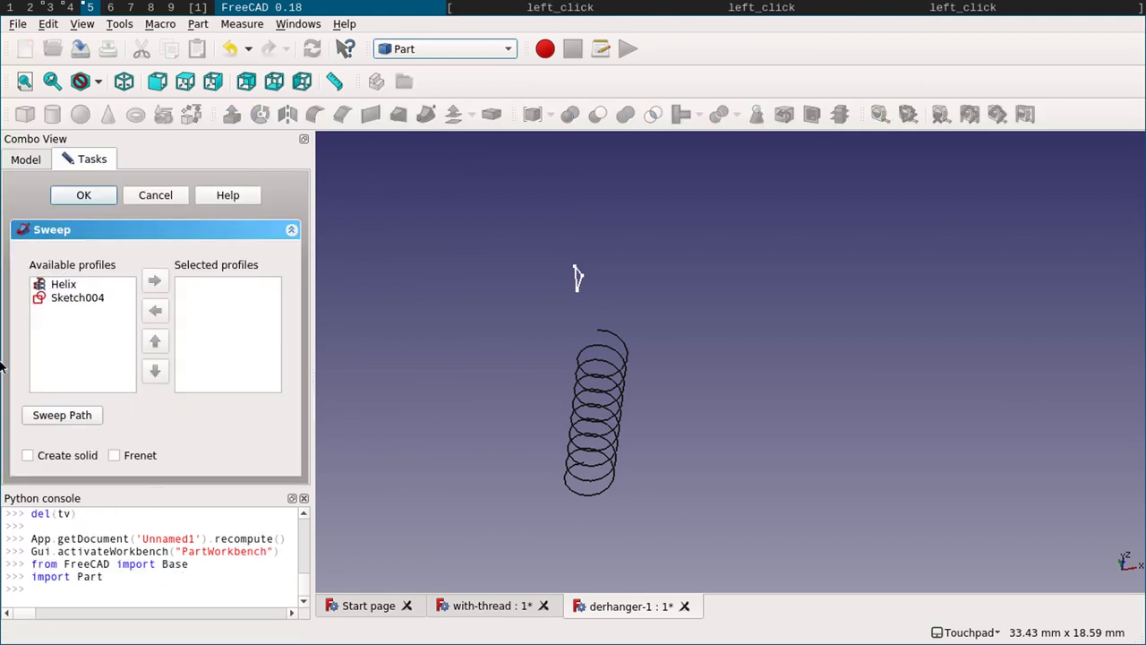
{"action": "left_click", "coordinate": [74, 300]}
{"action": "left_click", "coordinate": [157, 286]}
- Set the whole helix as the sweep path and enable Create solid
{"action": "left_click", "coordinate": [86, 421]}
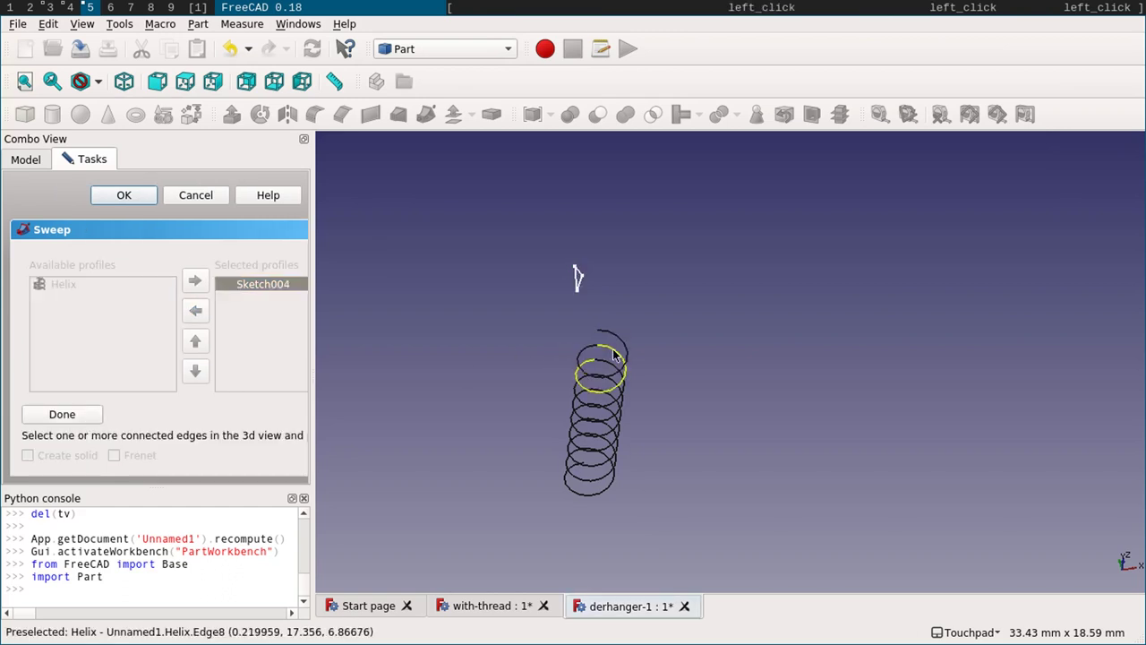
{"action": "left_click", "coordinate": [630, 351]}
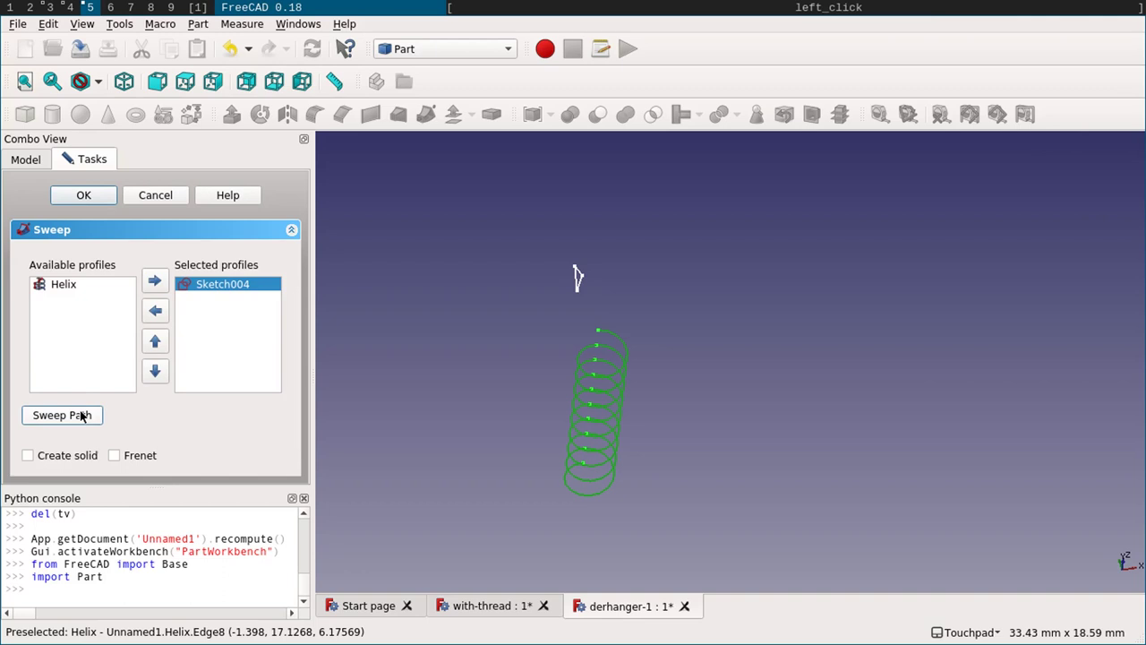
{"action": "left_click", "coordinate": [81, 413]}
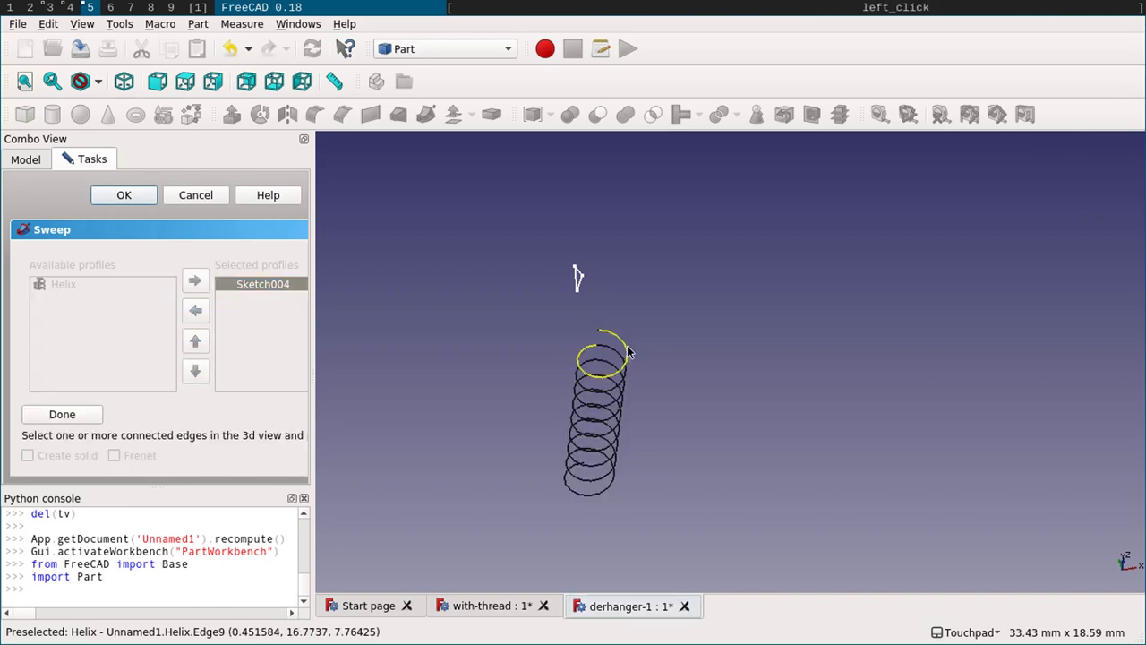
{"action": "double_click", "coordinate": [628, 350]}
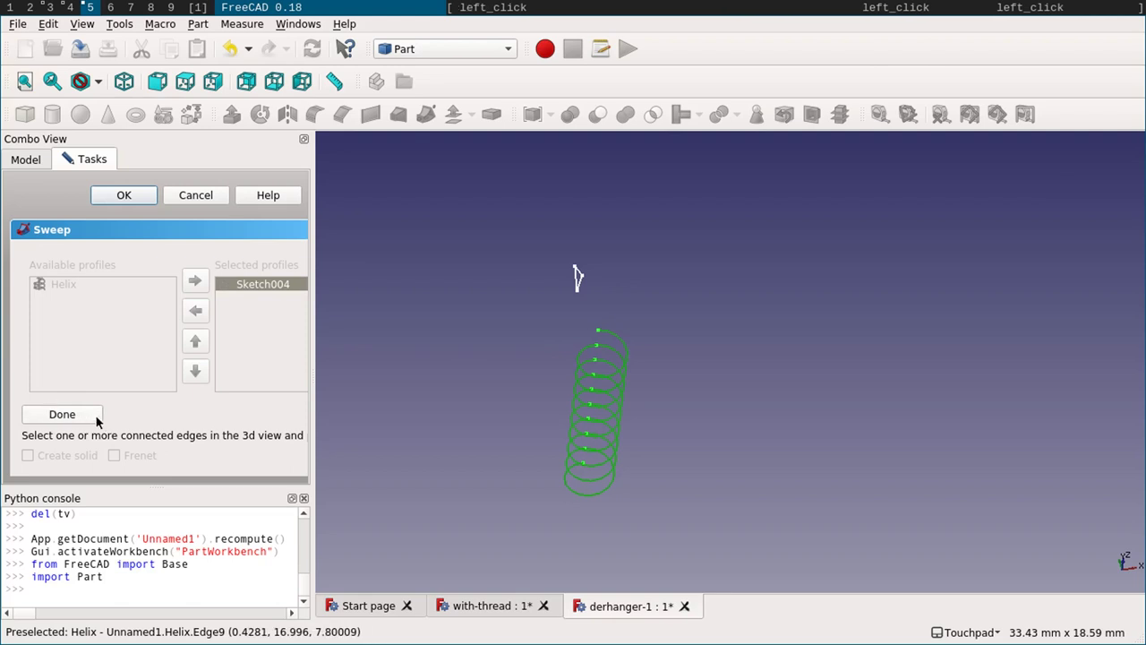
{"action": "left_click", "coordinate": [94, 415]}
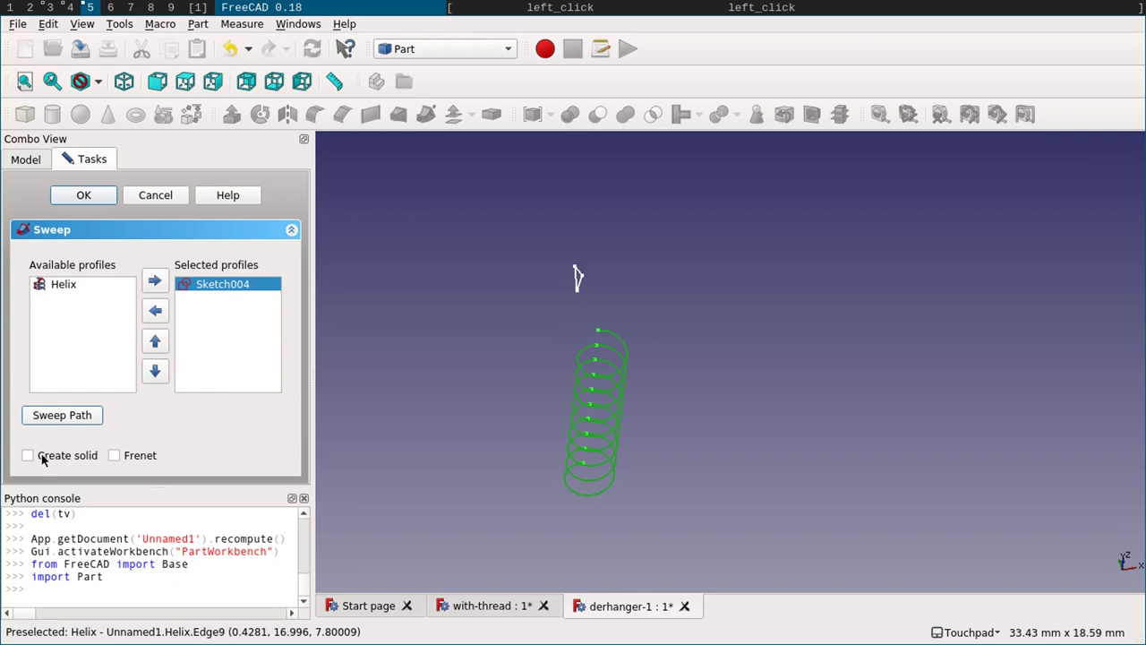
{"action": "left_click", "coordinate": [43, 459]}
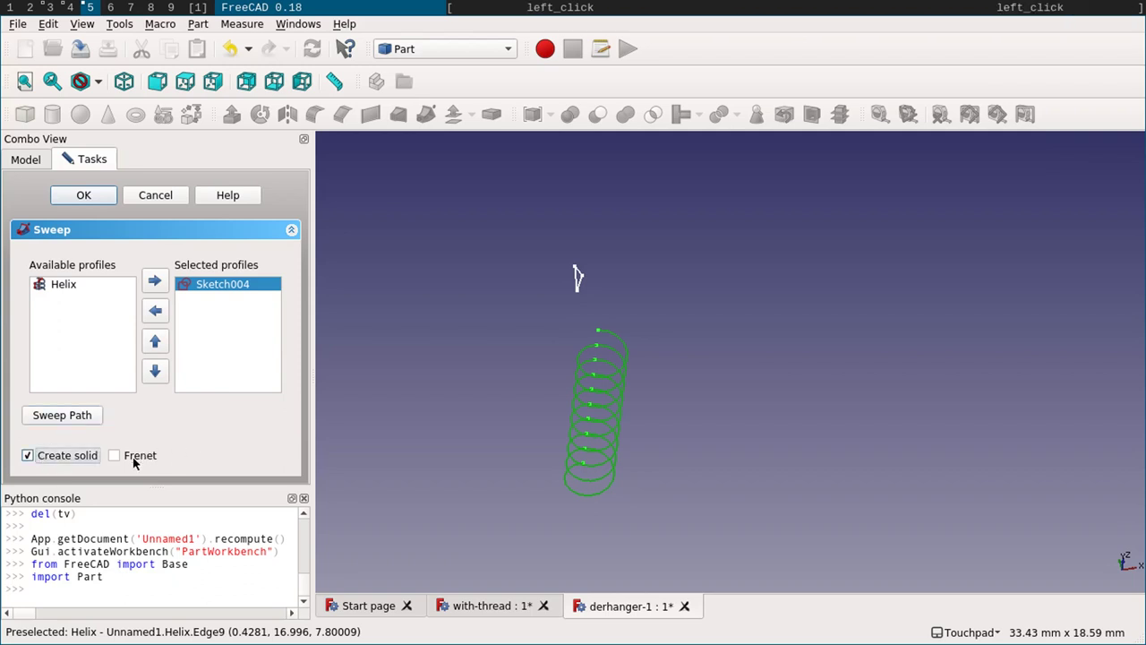
- Accept the Sweep thread, show the hanger body and hide the helix and profile sketch
{"action": "left_click", "coordinate": [133, 461]}
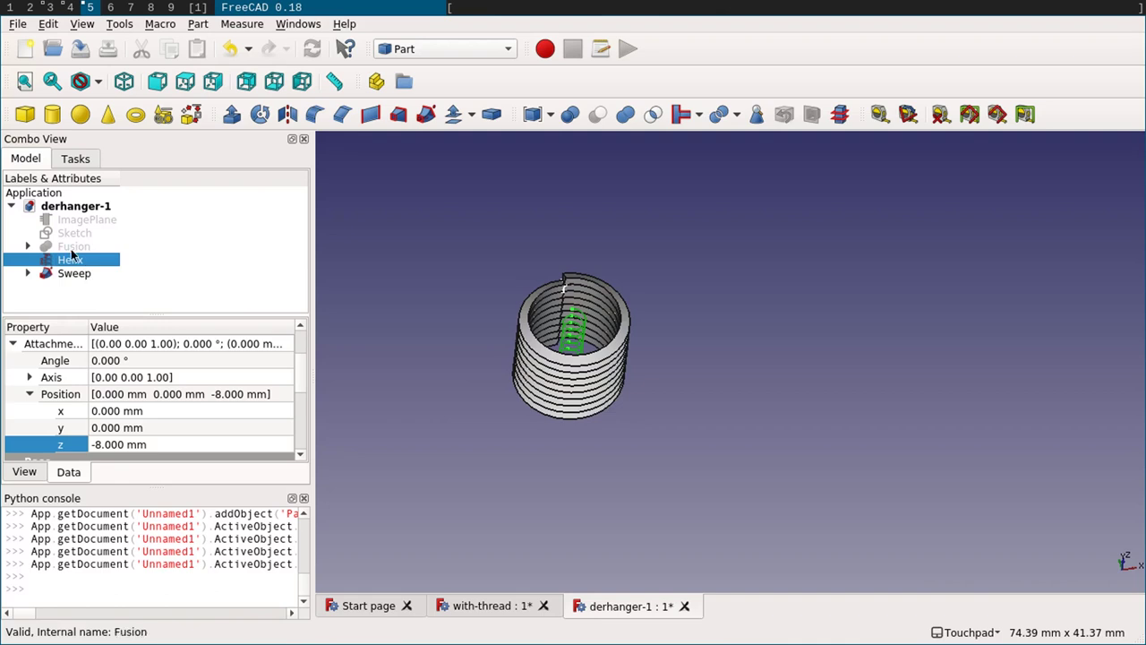
{"action": "key", "text": "space"}
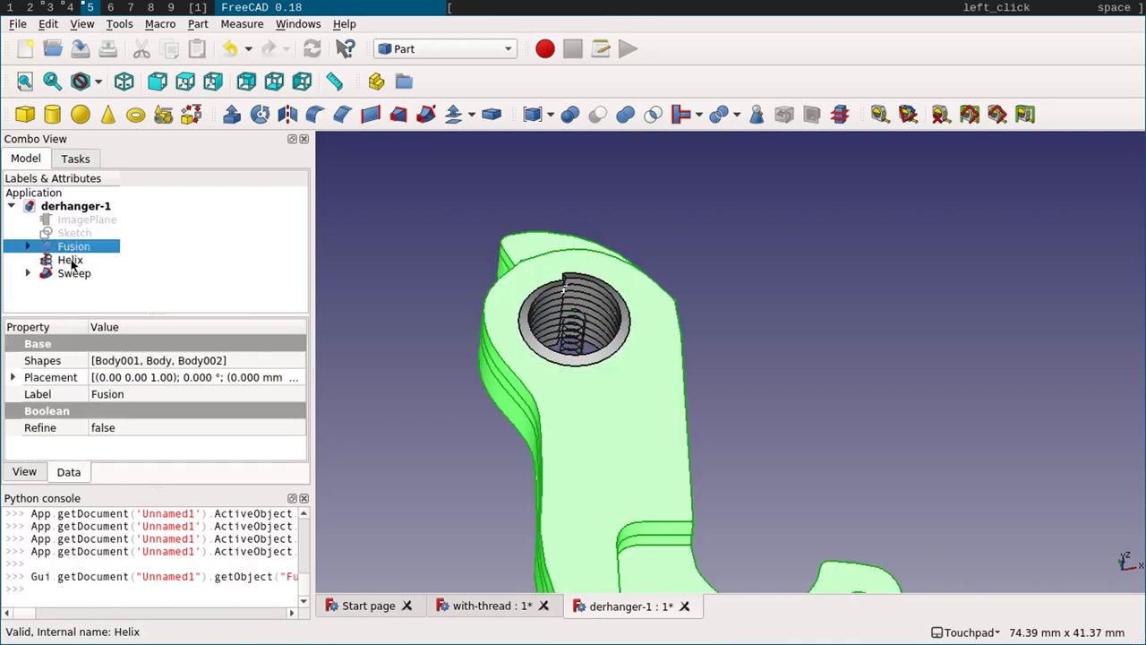
{"action": "left_click", "coordinate": [75, 262]}
{"action": "key", "text": "space"}
{"action": "left_click", "coordinate": [31, 275]}
{"action": "left_click", "coordinate": [87, 300]}
{"action": "left_click", "coordinate": [84, 286]}
{"action": "key", "text": "space"}
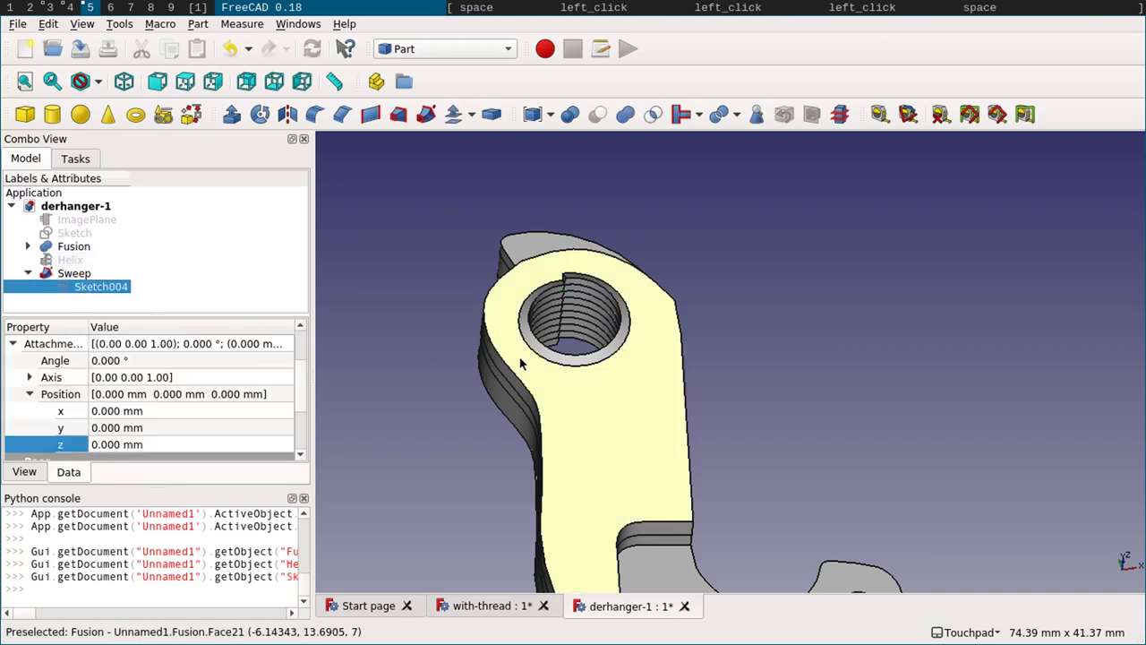
- Select Fusion then Sweep for a Part Boolean Cut of the thread from the hanger
{"action": "left_click", "coordinate": [73, 251]}
{"action": "left_click", "coordinate": [80, 279]}
{"action": "left_click", "coordinate": [202, 25]}
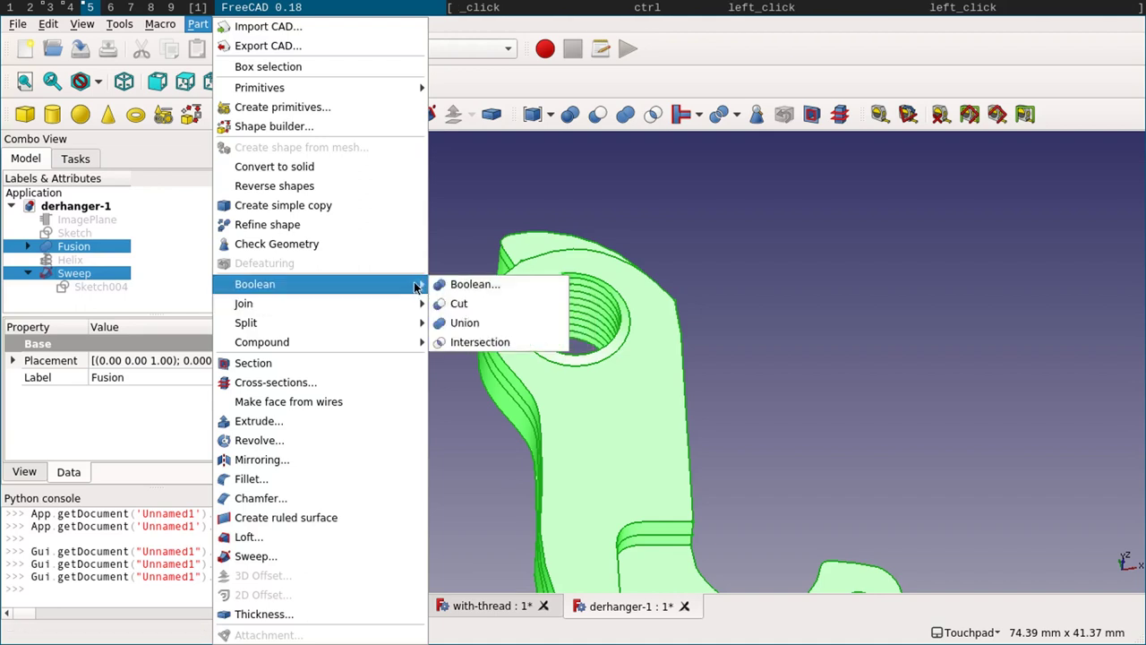
- Save as derhanger-withthread and bring up the derhanger-nothread document
{"action": "left_click", "coordinate": [453, 303]}
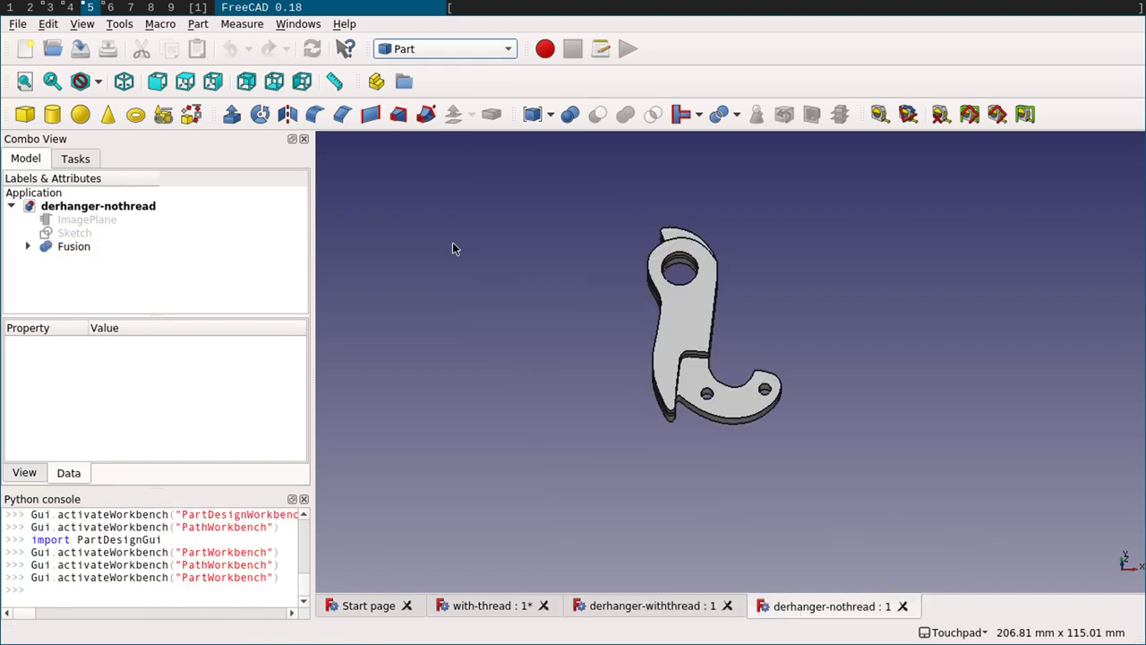
{"action": "key", "text": "super+Right"}
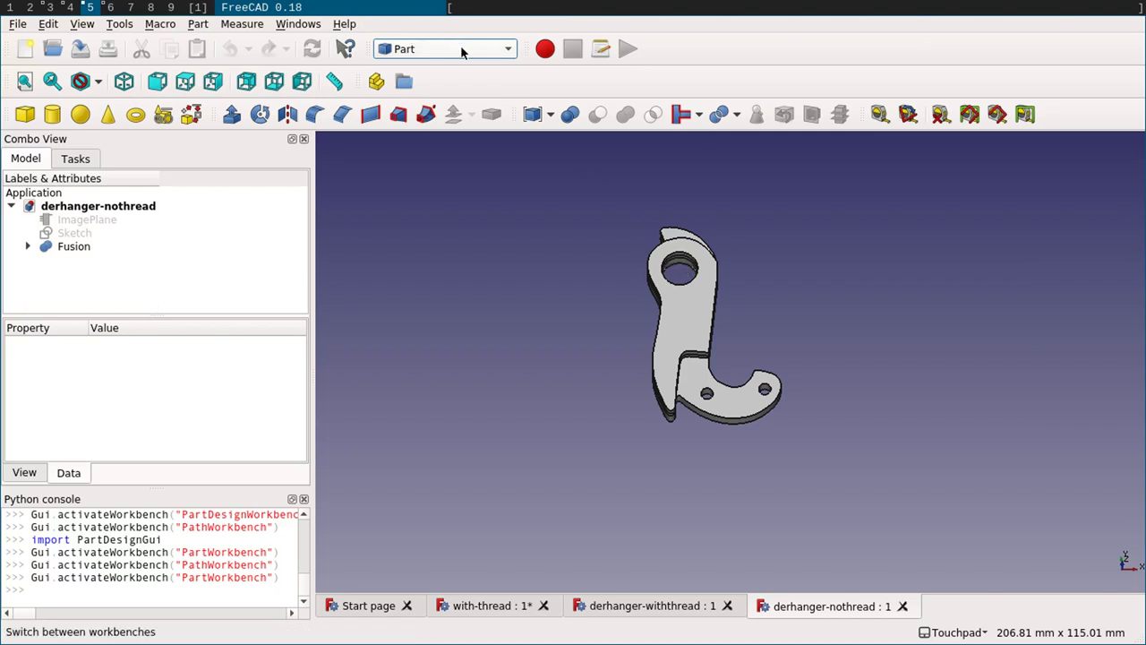
- Switch derhanger-nothread to the Path workbench and glance at the Windows menu
{"action": "left_click", "coordinate": [464, 53]}
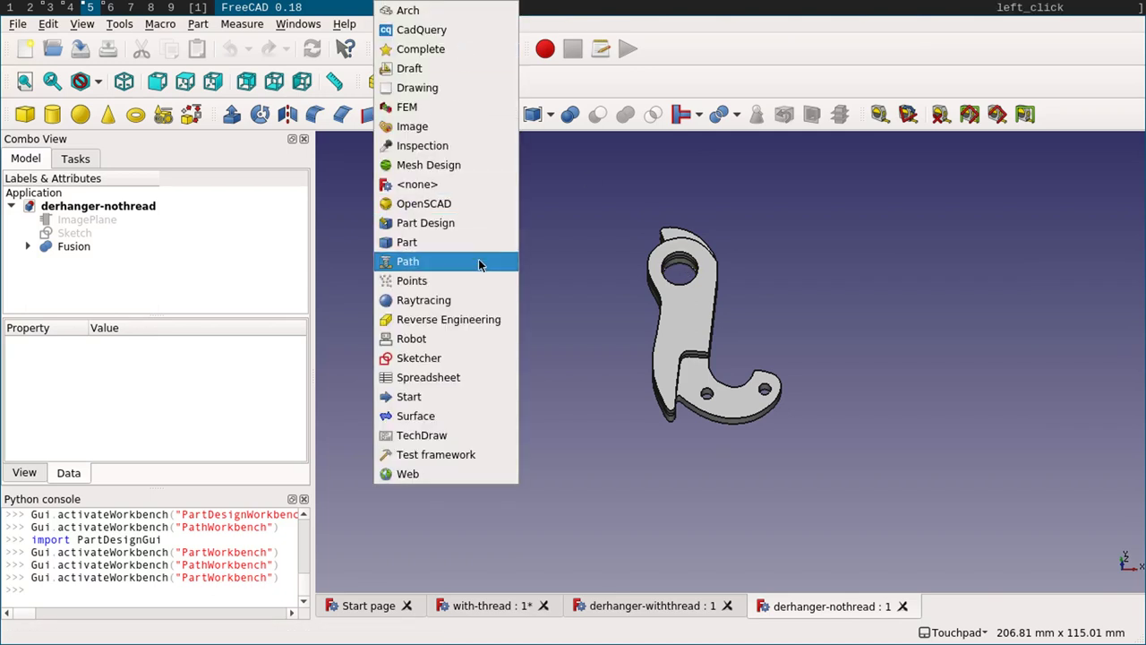
{"action": "left_click", "coordinate": [482, 266]}
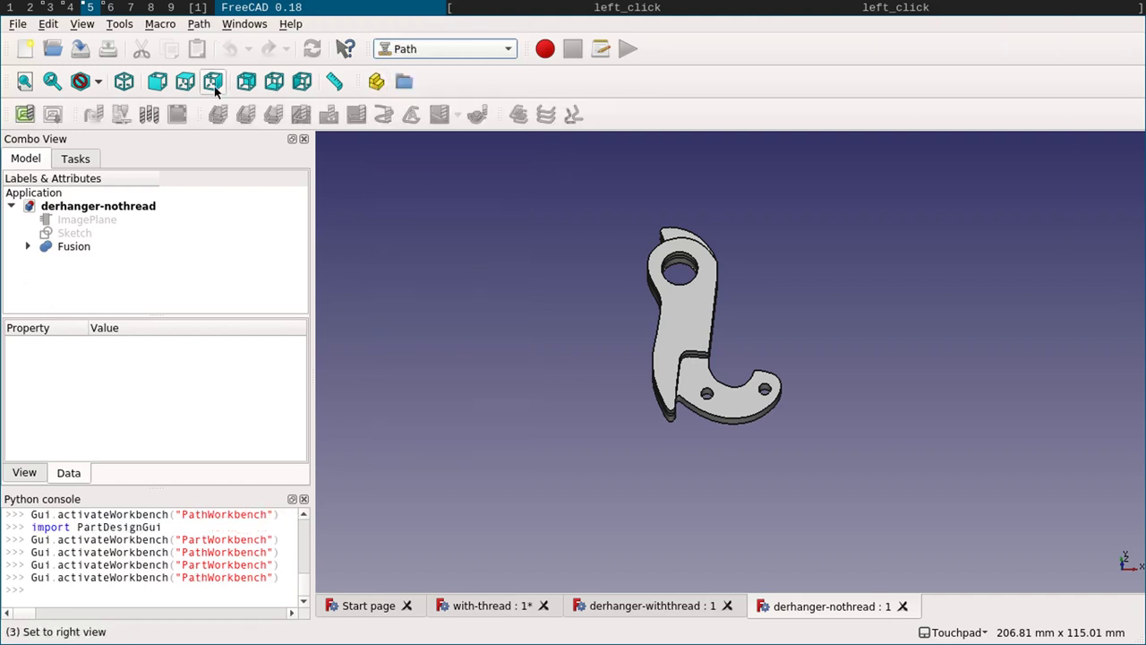
{"action": "left_click", "coordinate": [198, 25]}
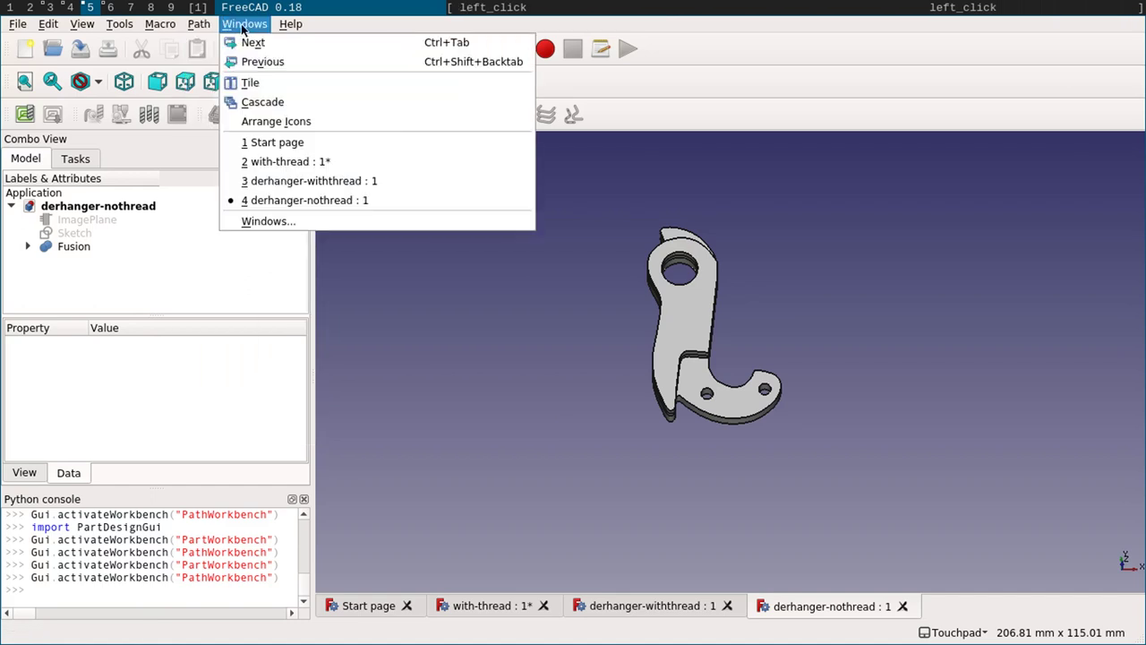